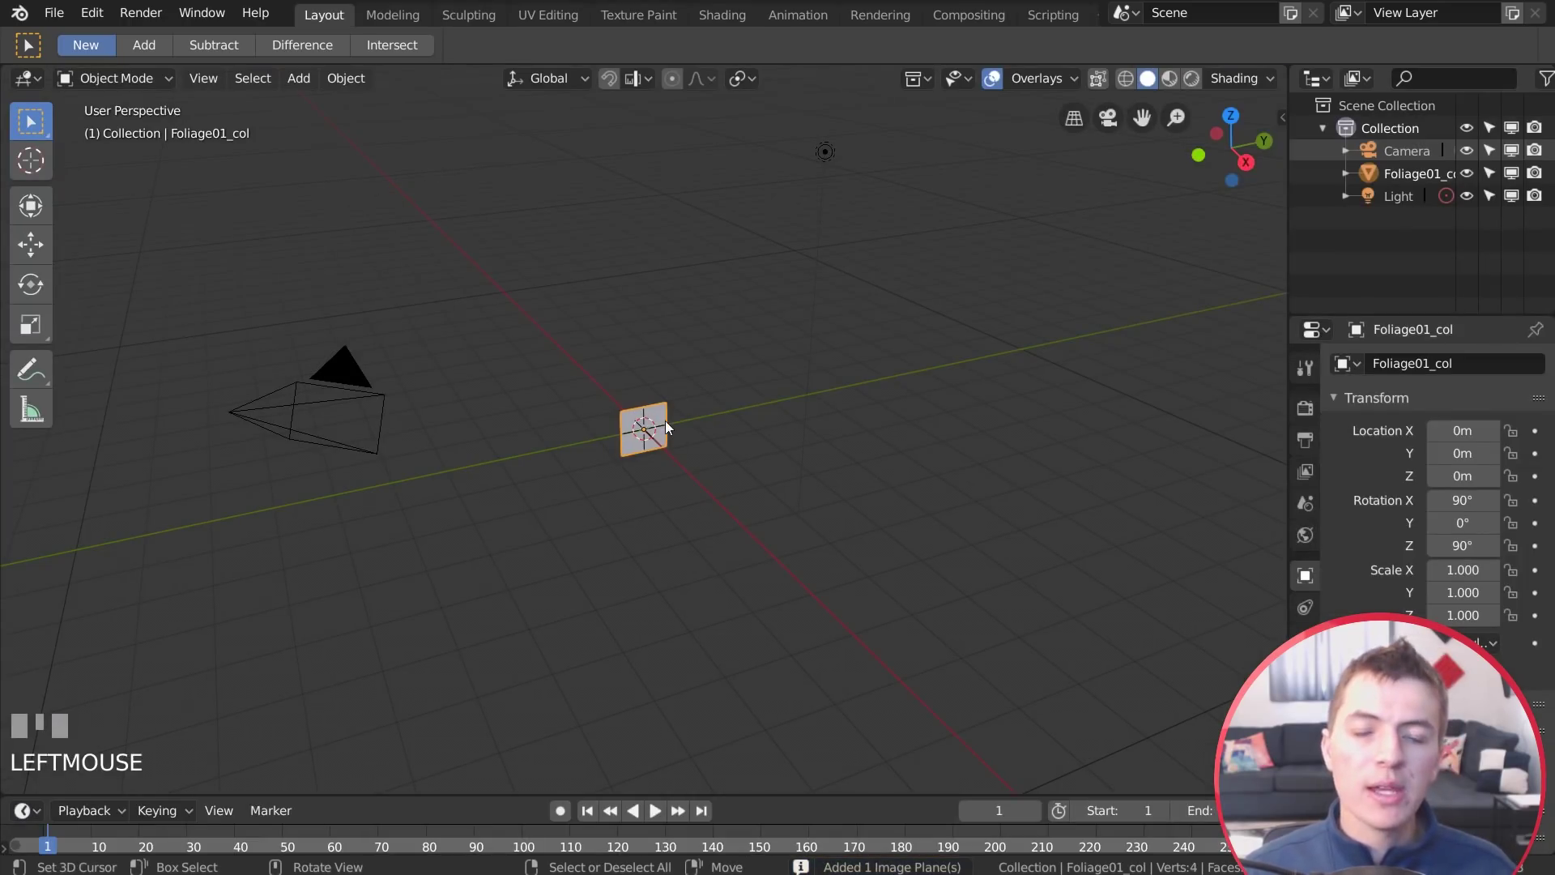
# View the grass image plane straight from the right and show its texture in Material Preview
pyautogui.press('KP_1')
pyautogui.scroll(3)
pyautogui.press('KP_3')
pyautogui.scroll(3)
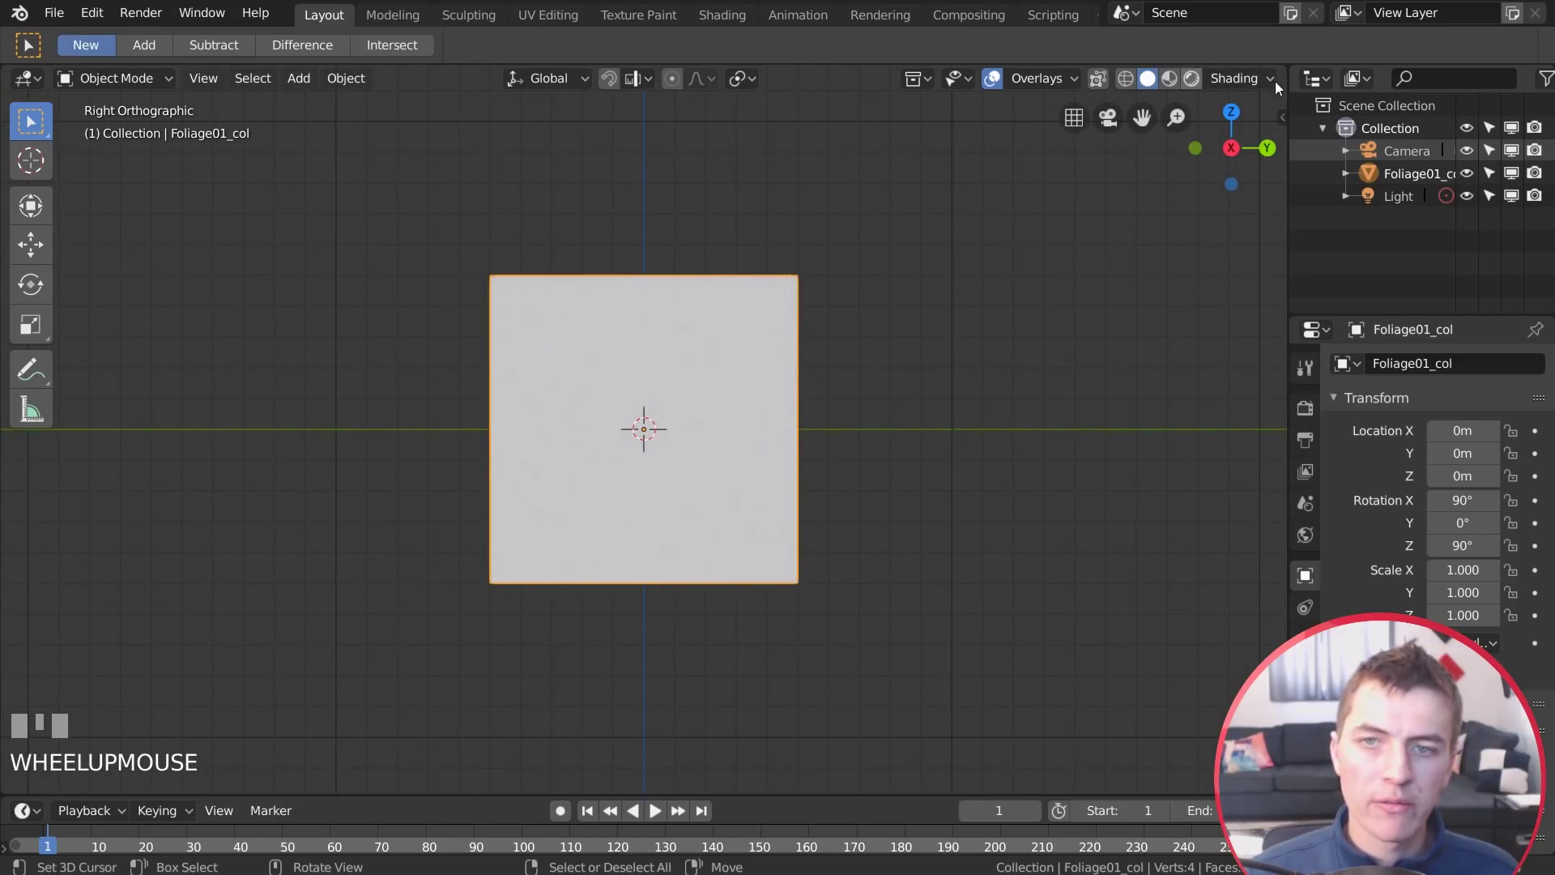
pyautogui.click(1079, 88)
pyautogui.scroll(3)
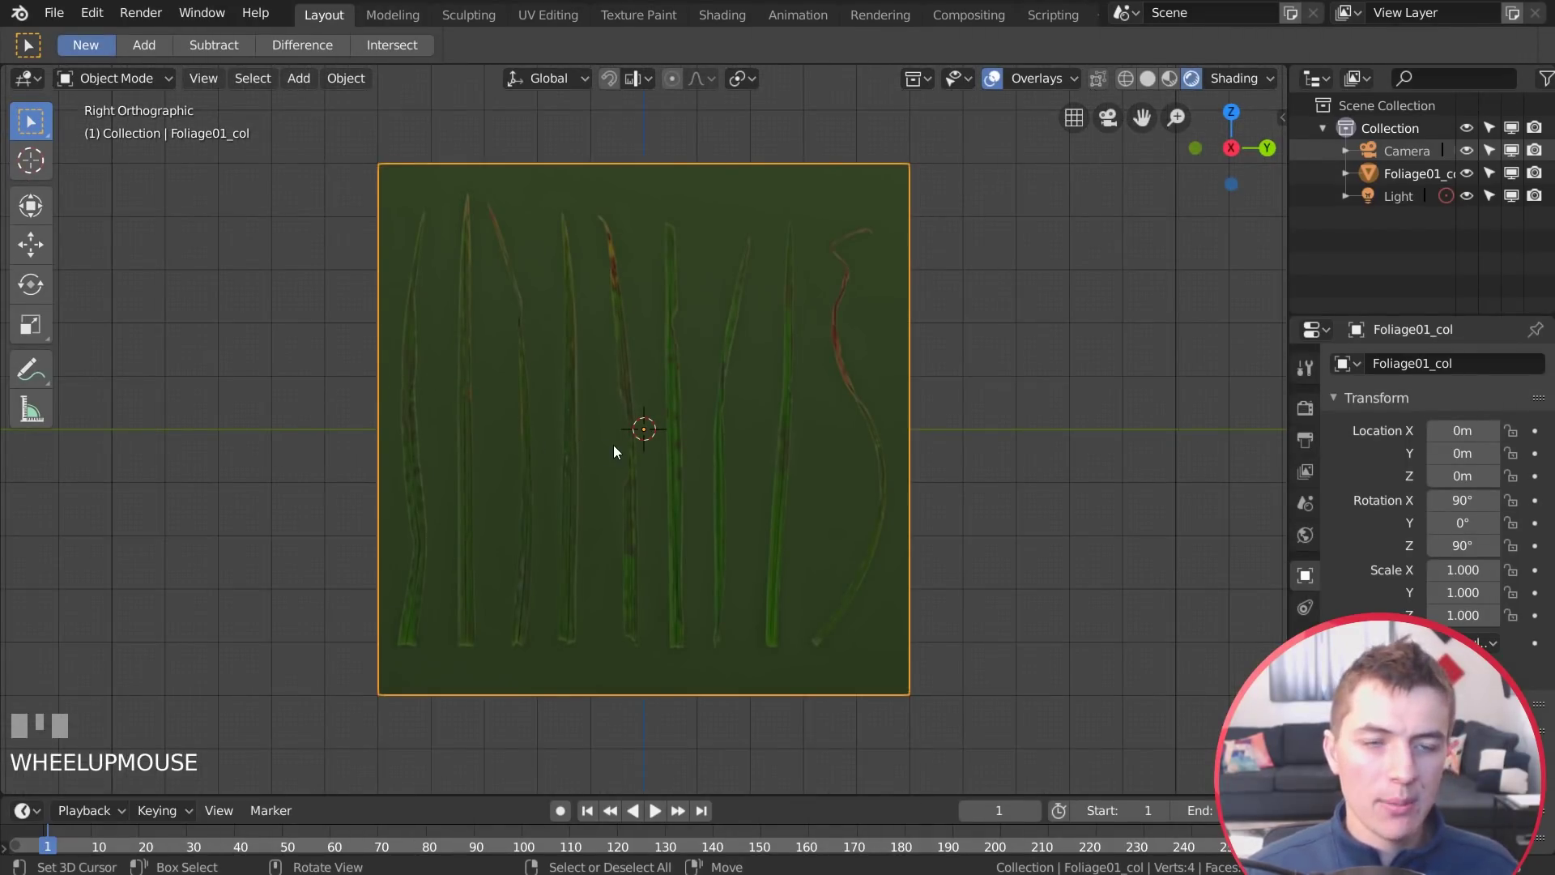
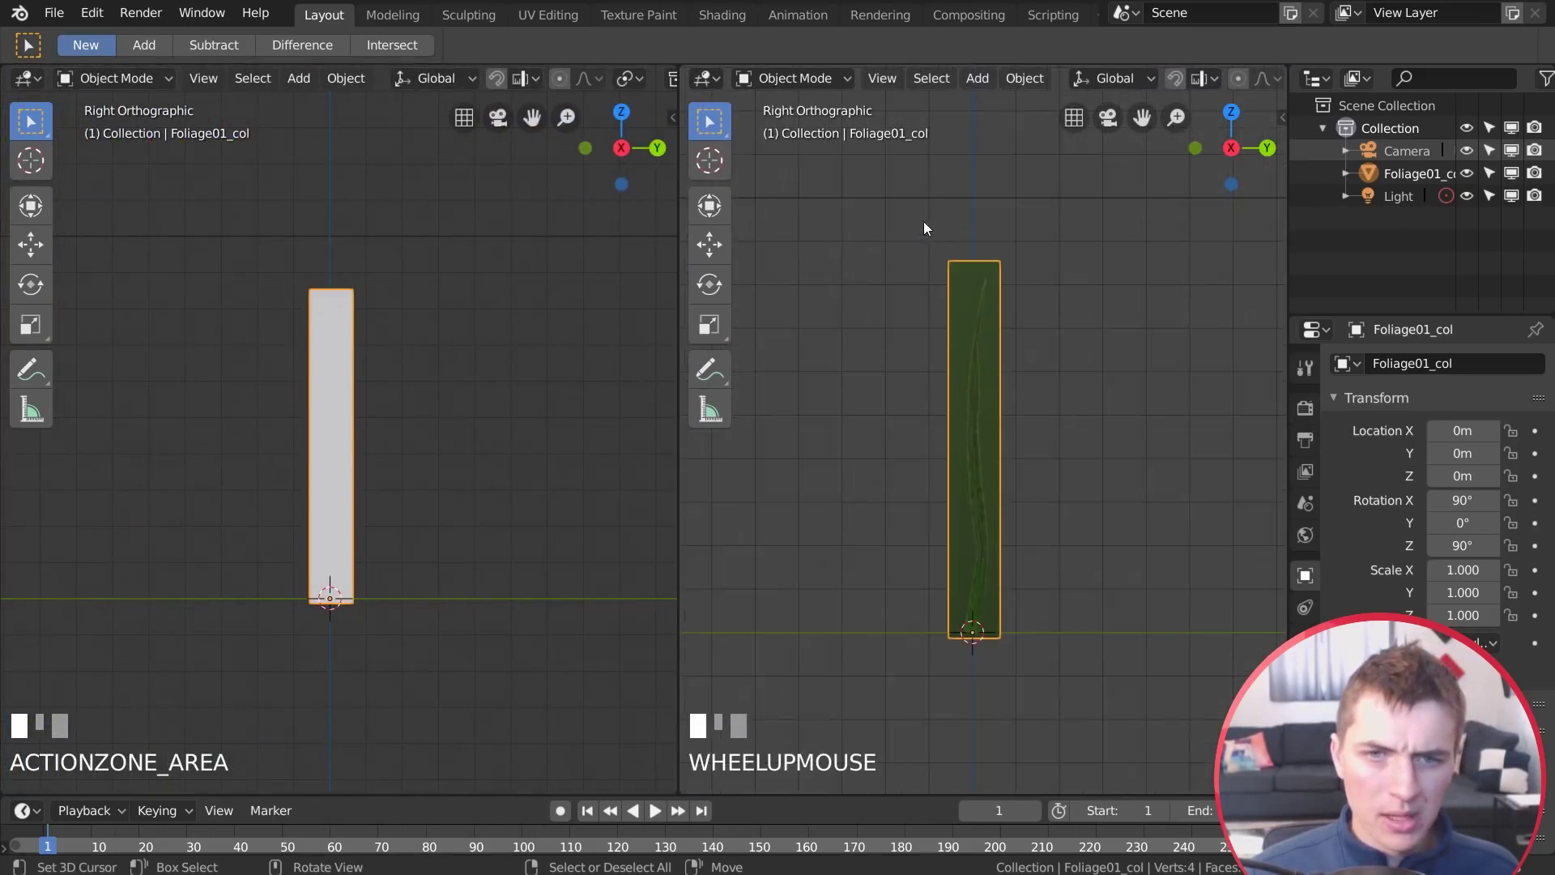
# Orbit the right 3D view into perspective and select the scene's point Light
pyautogui.moveTo(59, 132); pyautogui.dragTo(976, 448)
pyautogui.moveTo(976, 449); pyautogui.dragTo(1049, 413)
pyautogui.scroll(-3)
pyautogui.rightClick(1150, 150)
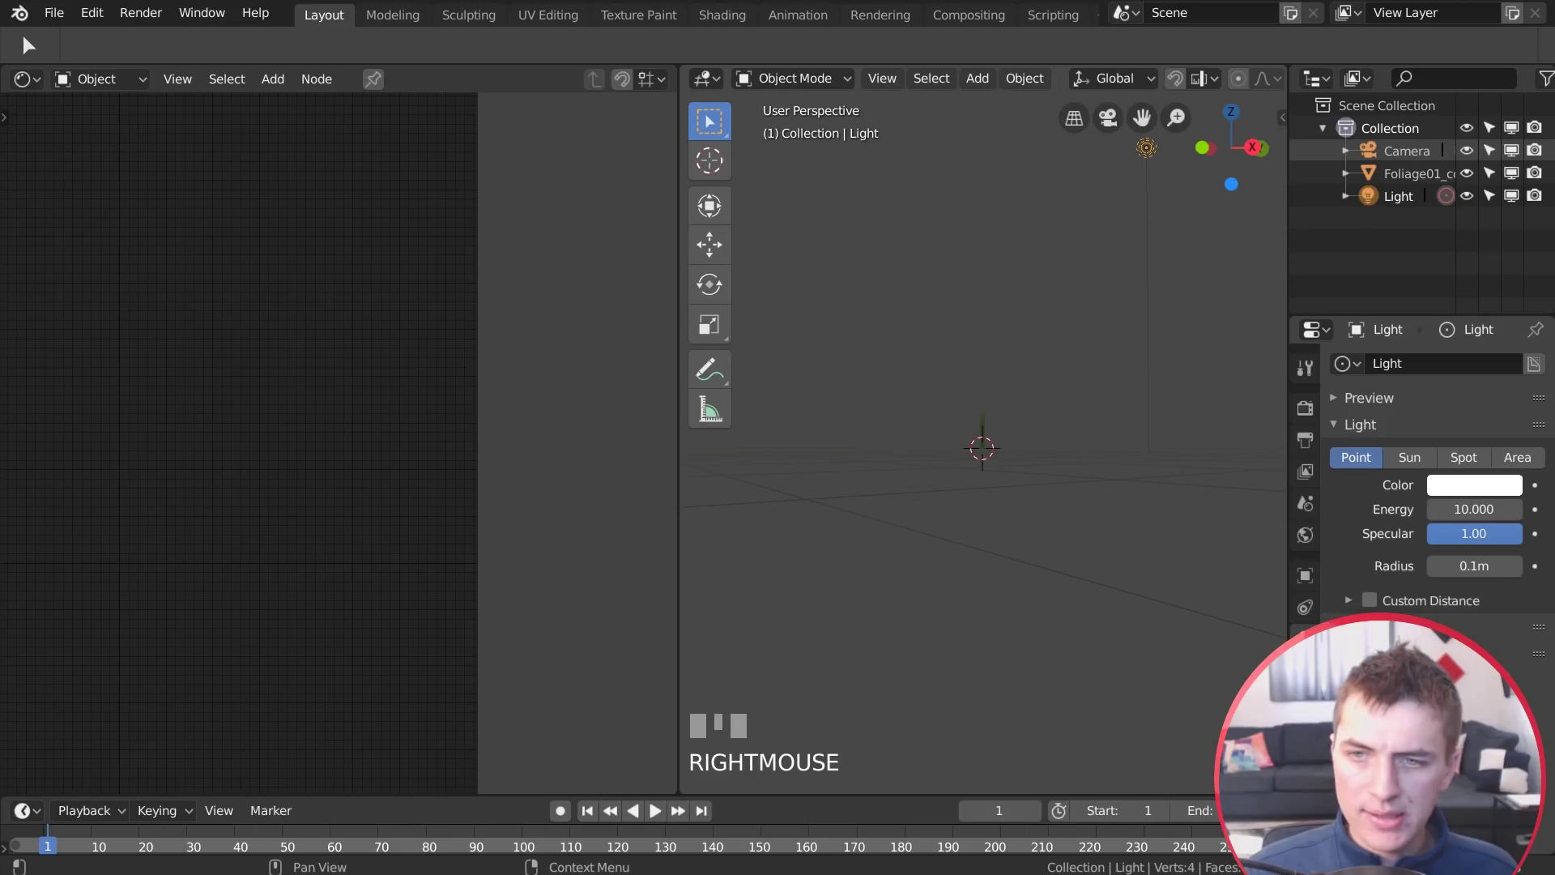
# Make the light a Sun with energy 7
pyautogui.click(1420, 462)
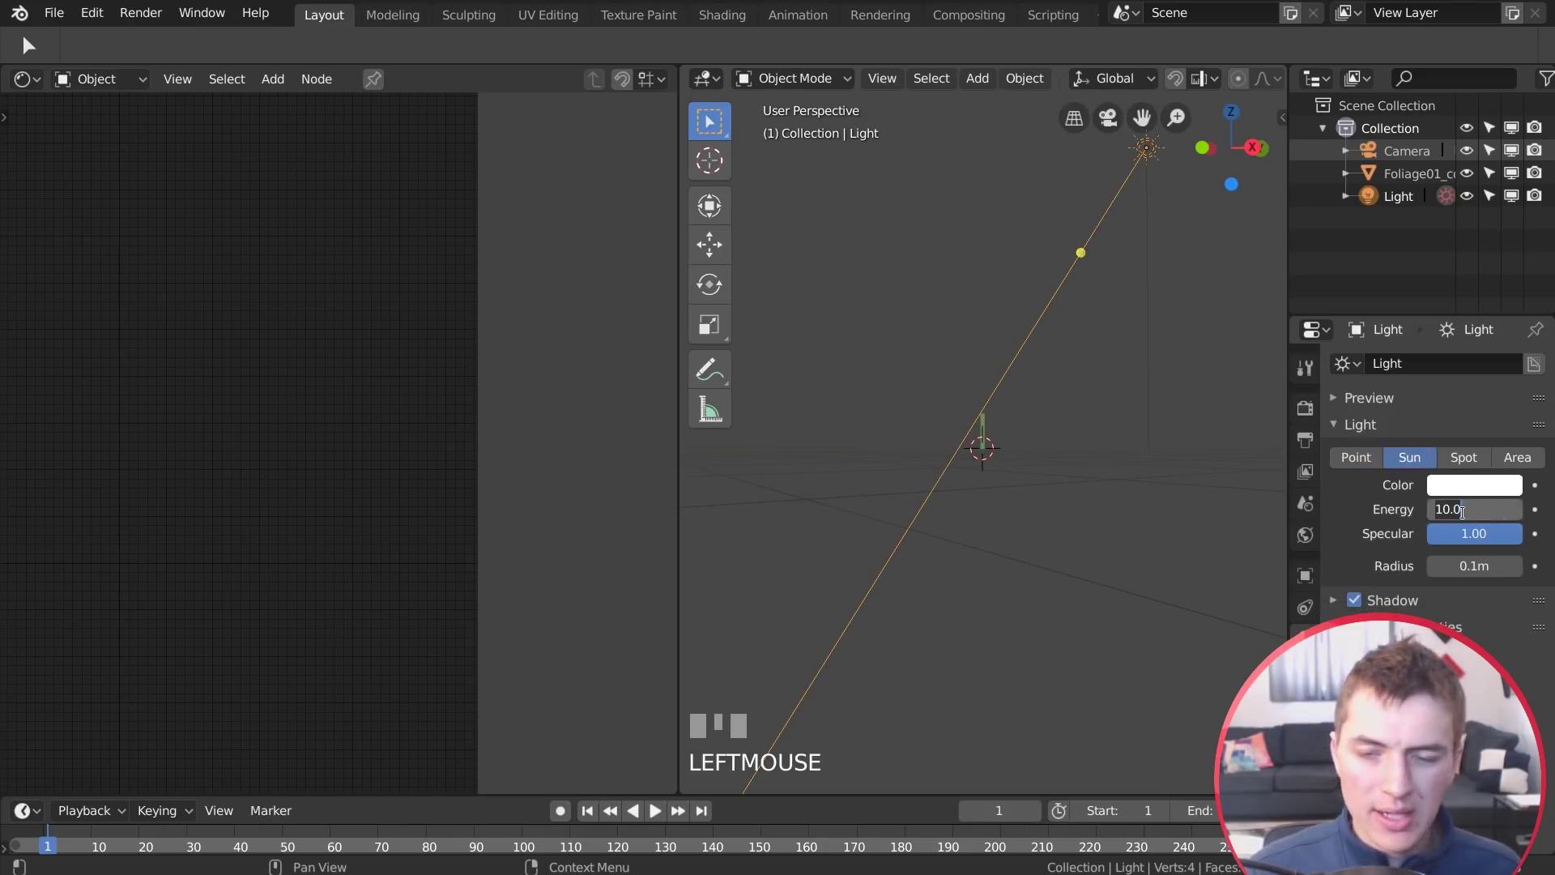
pyautogui.moveTo(1470, 517); pyautogui.dragTo(1012, 479)
pyautogui.press('KP_Enter')
# Frame the foliage plane's material nodes in the node editor
pyautogui.scroll(3)
pyautogui.scroll(3)
pyautogui.moveTo(1013, 479); pyautogui.dragTo(986, 452)
pyautogui.rightClick(986, 452)
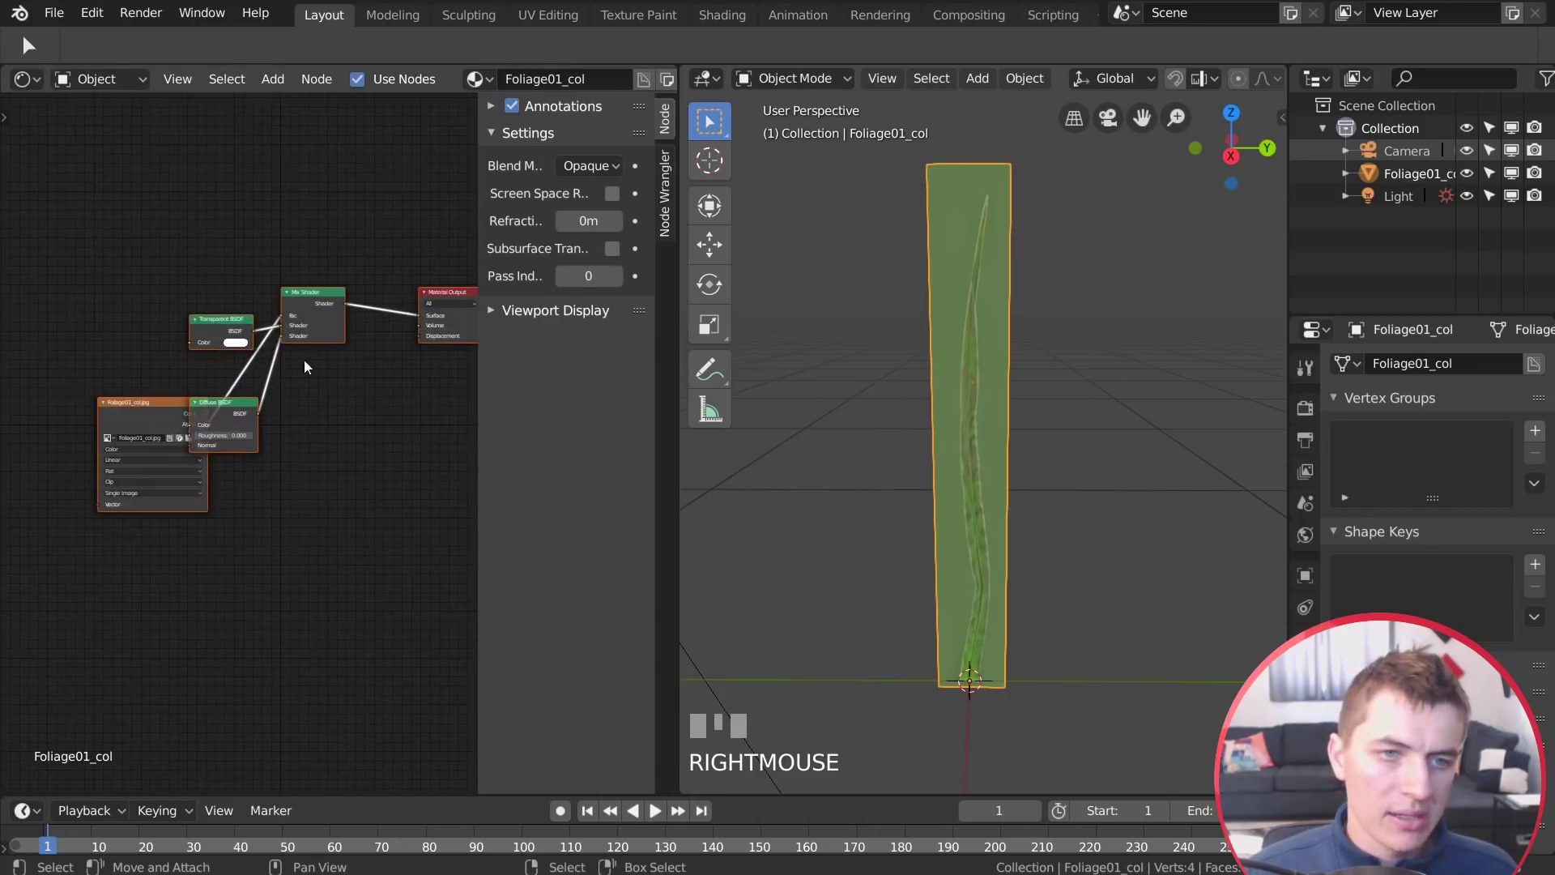
# Replace the Diffuse BSDF with a Principled BSDF in the mix, feeding it the colour texture
pyautogui.moveTo(252, 412); pyautogui.dragTo(233, 430)
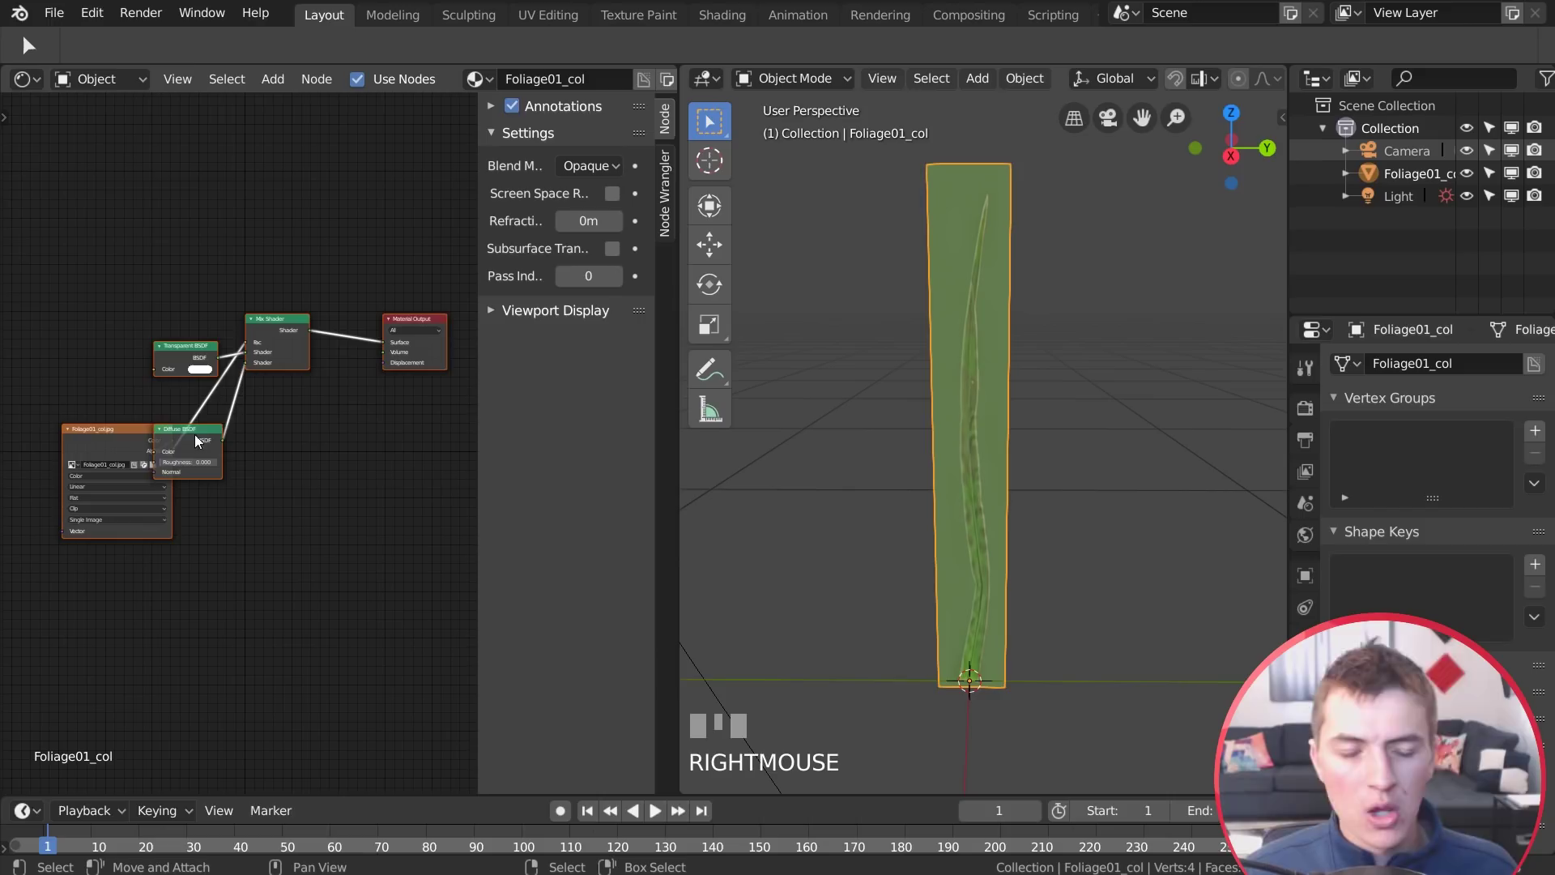
pyautogui.moveTo(119, 439); pyautogui.dragTo(197, 455)
pyautogui.press('x')
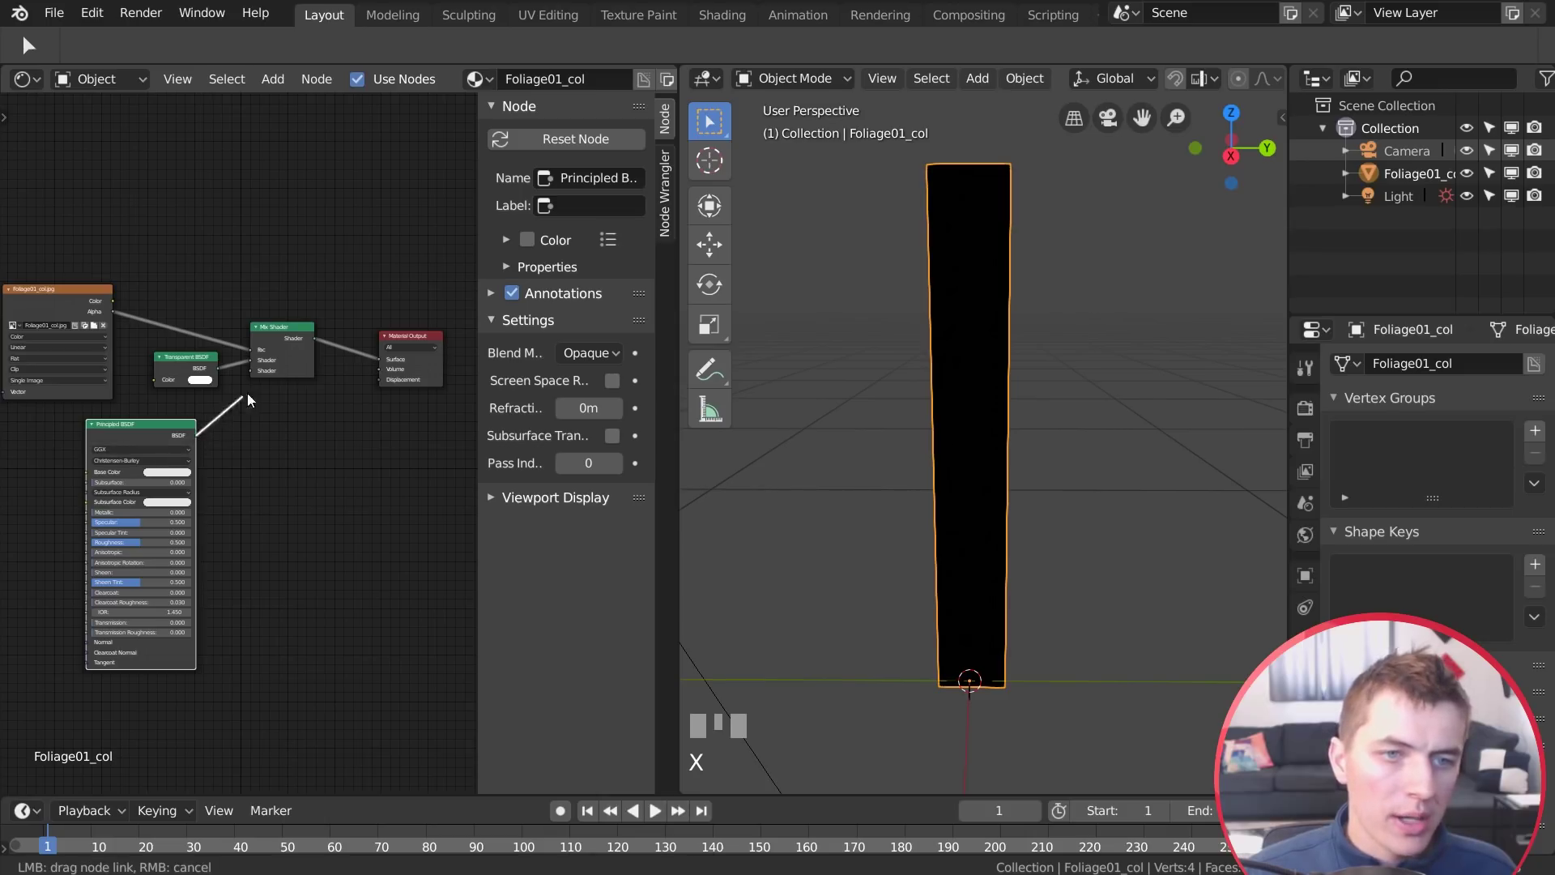
pyautogui.moveTo(267, 376); pyautogui.dragTo(131, 422)
pyautogui.moveTo(99, 249); pyautogui.dragTo(139, 181)
pyautogui.press('shift+d')
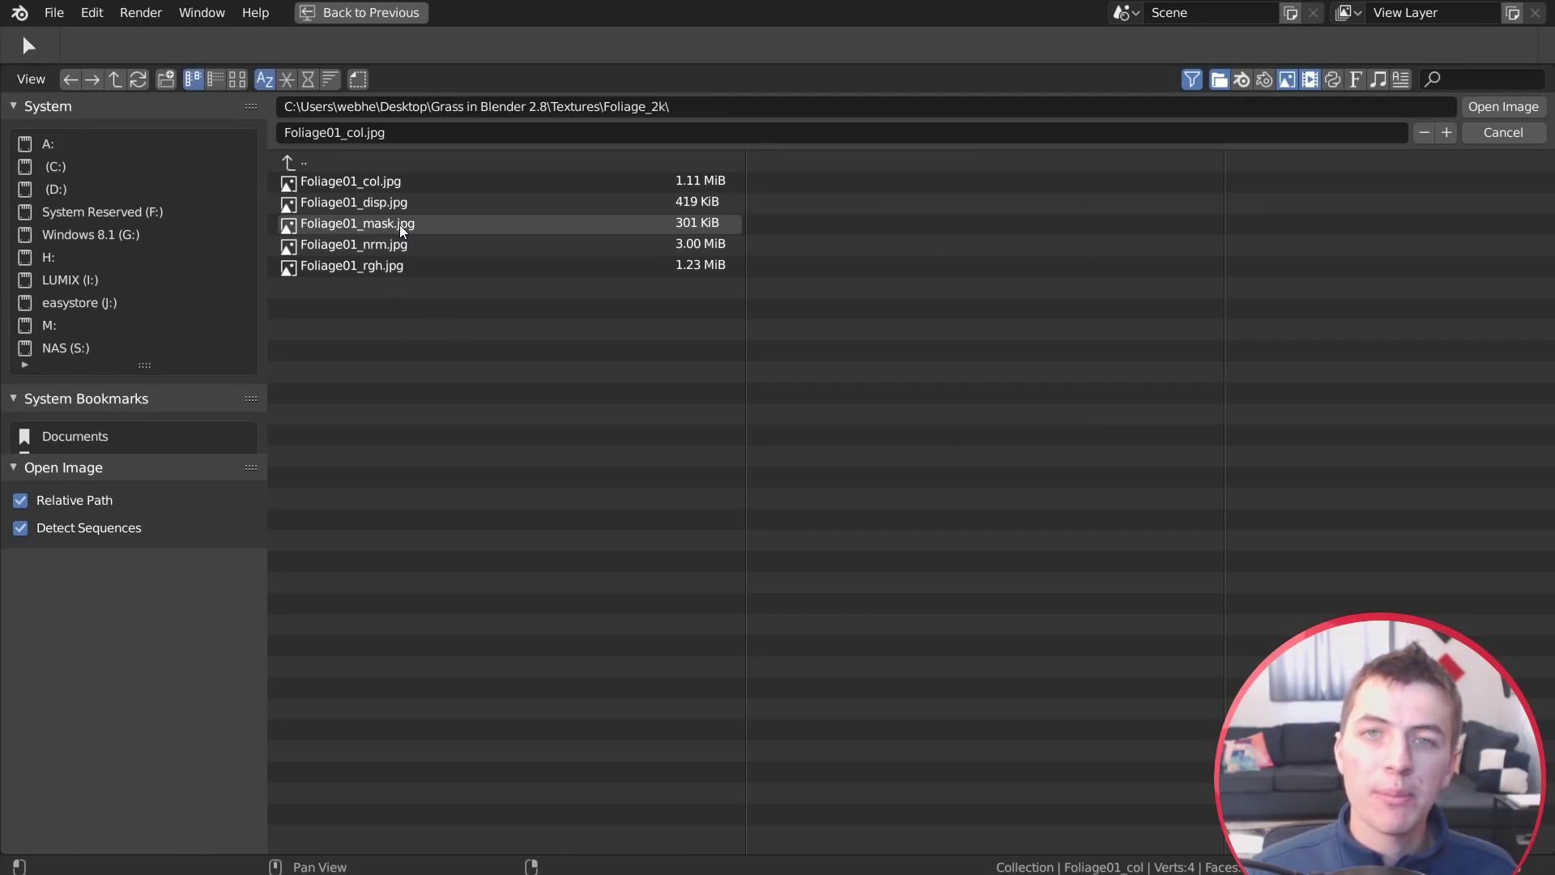
# Load Foliage01_mask.jpg into the new Image Texture node
pyautogui.click(406, 228)
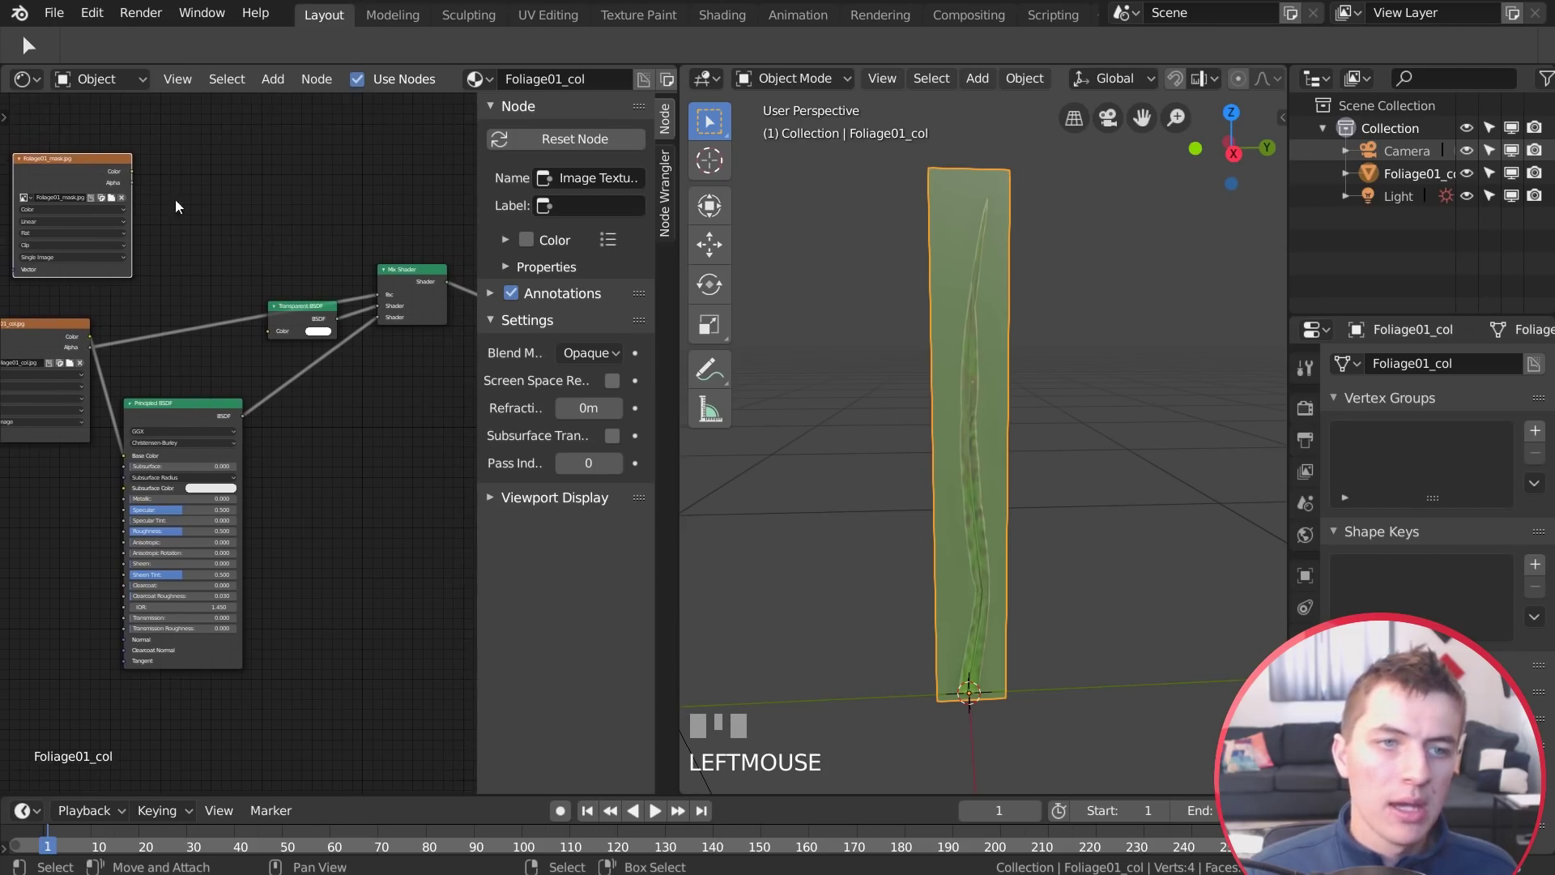
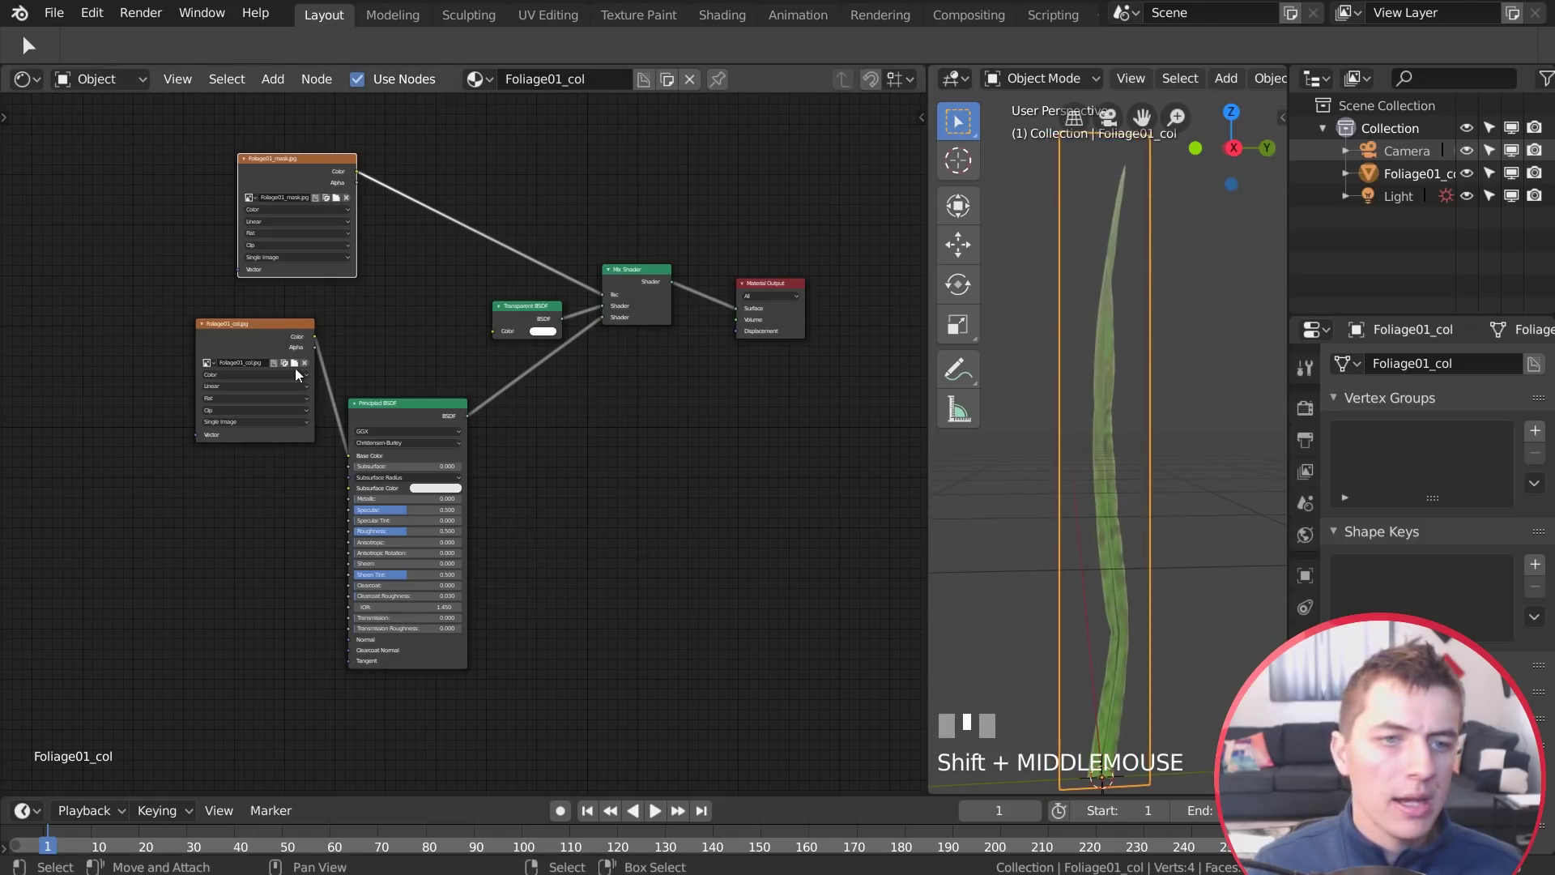
# Load the foliage rgh.jpg as Non-Color data feeding the Principled BSDF's Roughness
pyautogui.moveTo(255, 346); pyautogui.dragTo(247, 510)
pyautogui.press('shift+d')
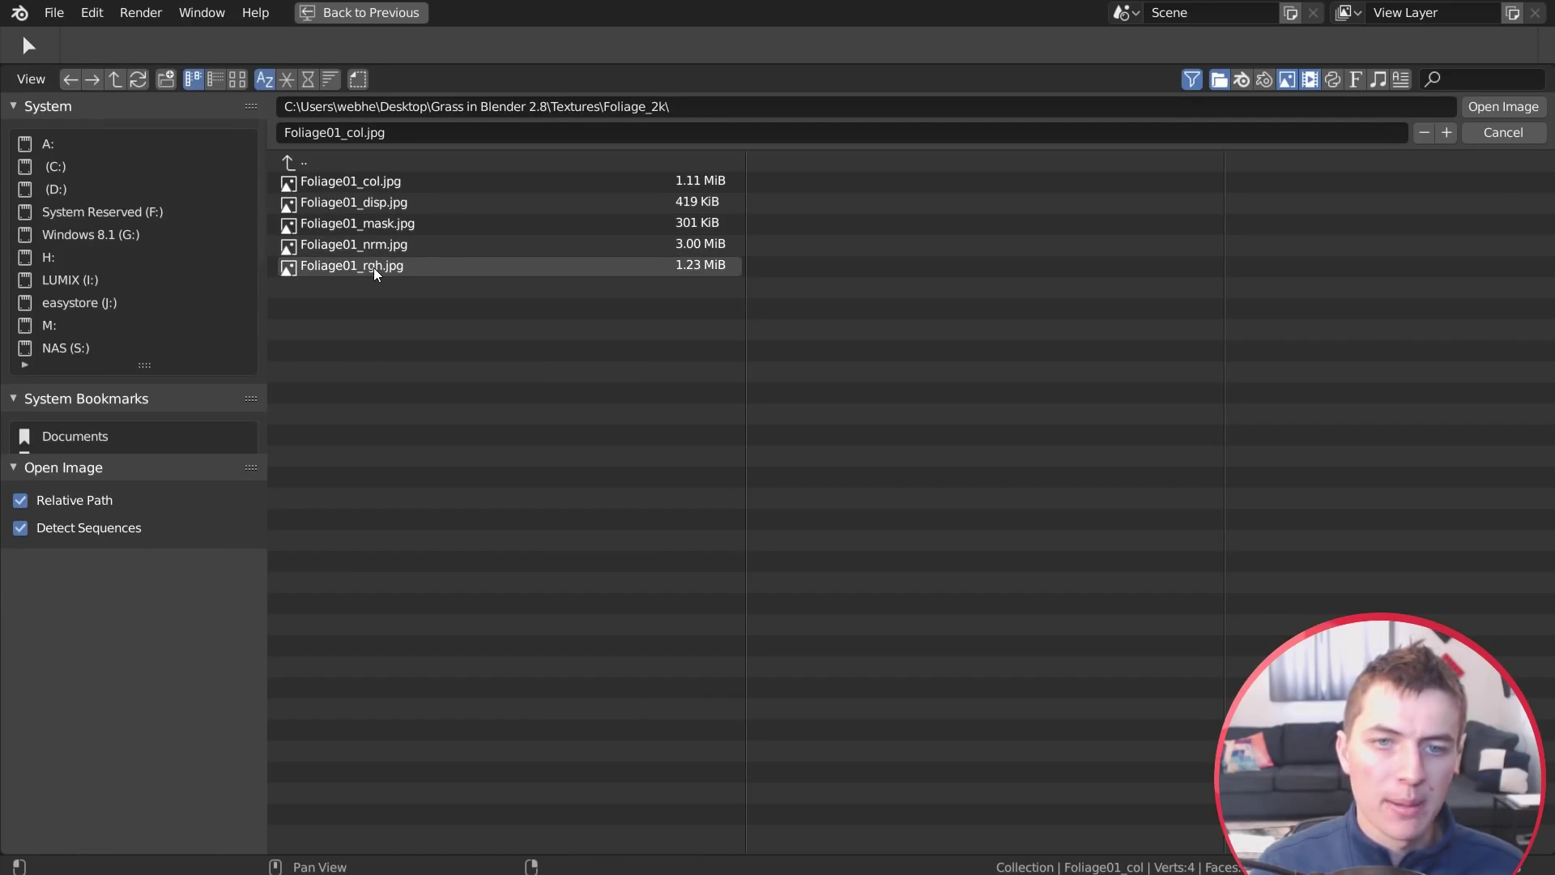
pyautogui.click(380, 271)
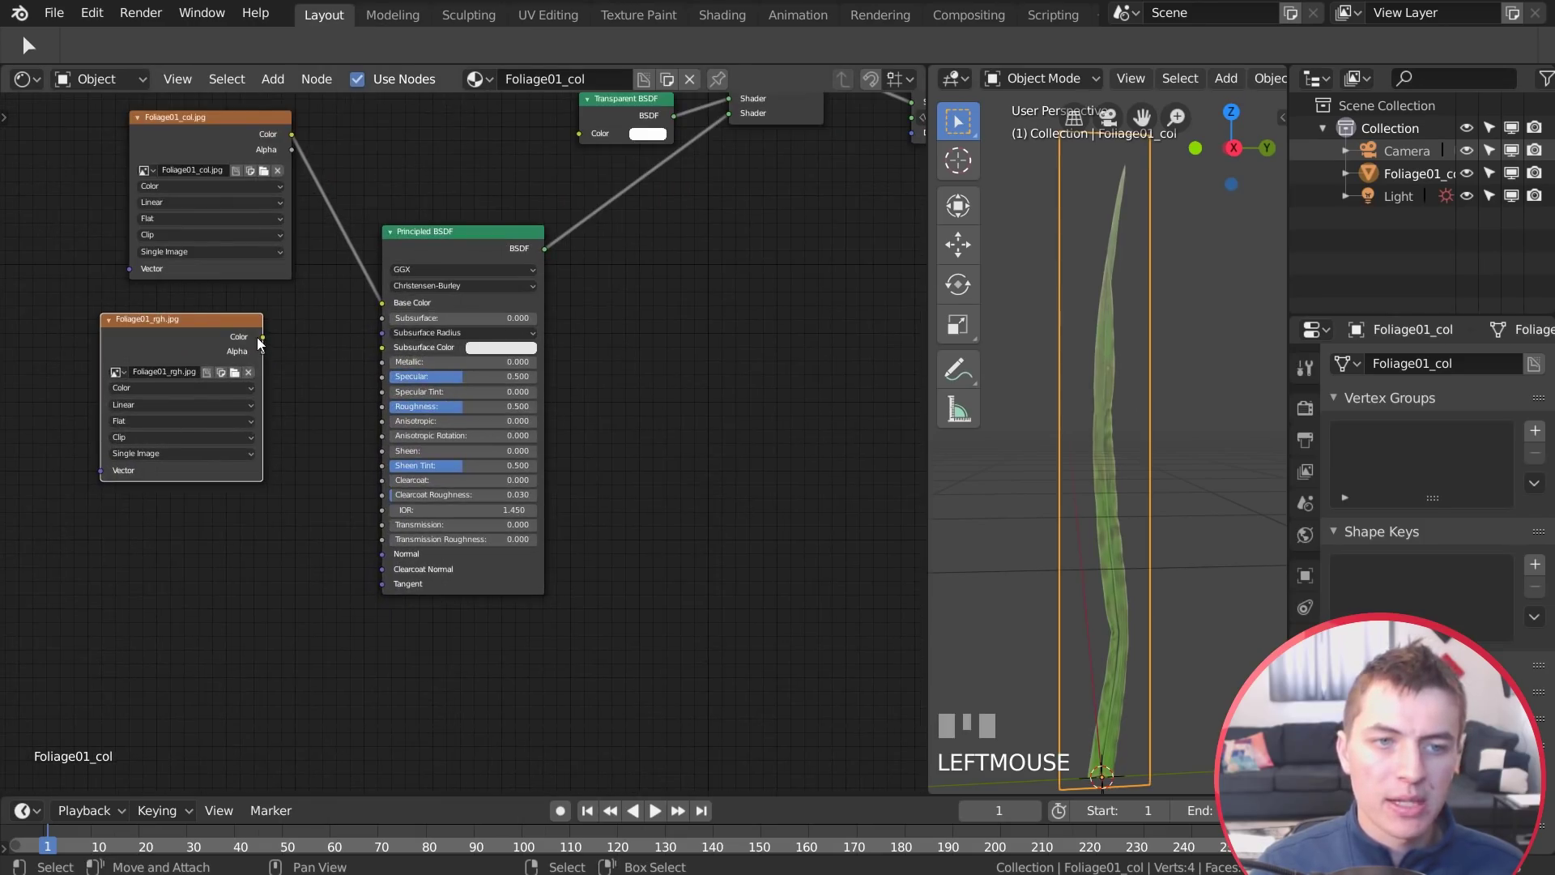
pyautogui.moveTo(266, 344); pyautogui.dragTo(568, 454)
pyautogui.moveTo(568, 454); pyautogui.dragTo(171, 395)
pyautogui.click(171, 395)
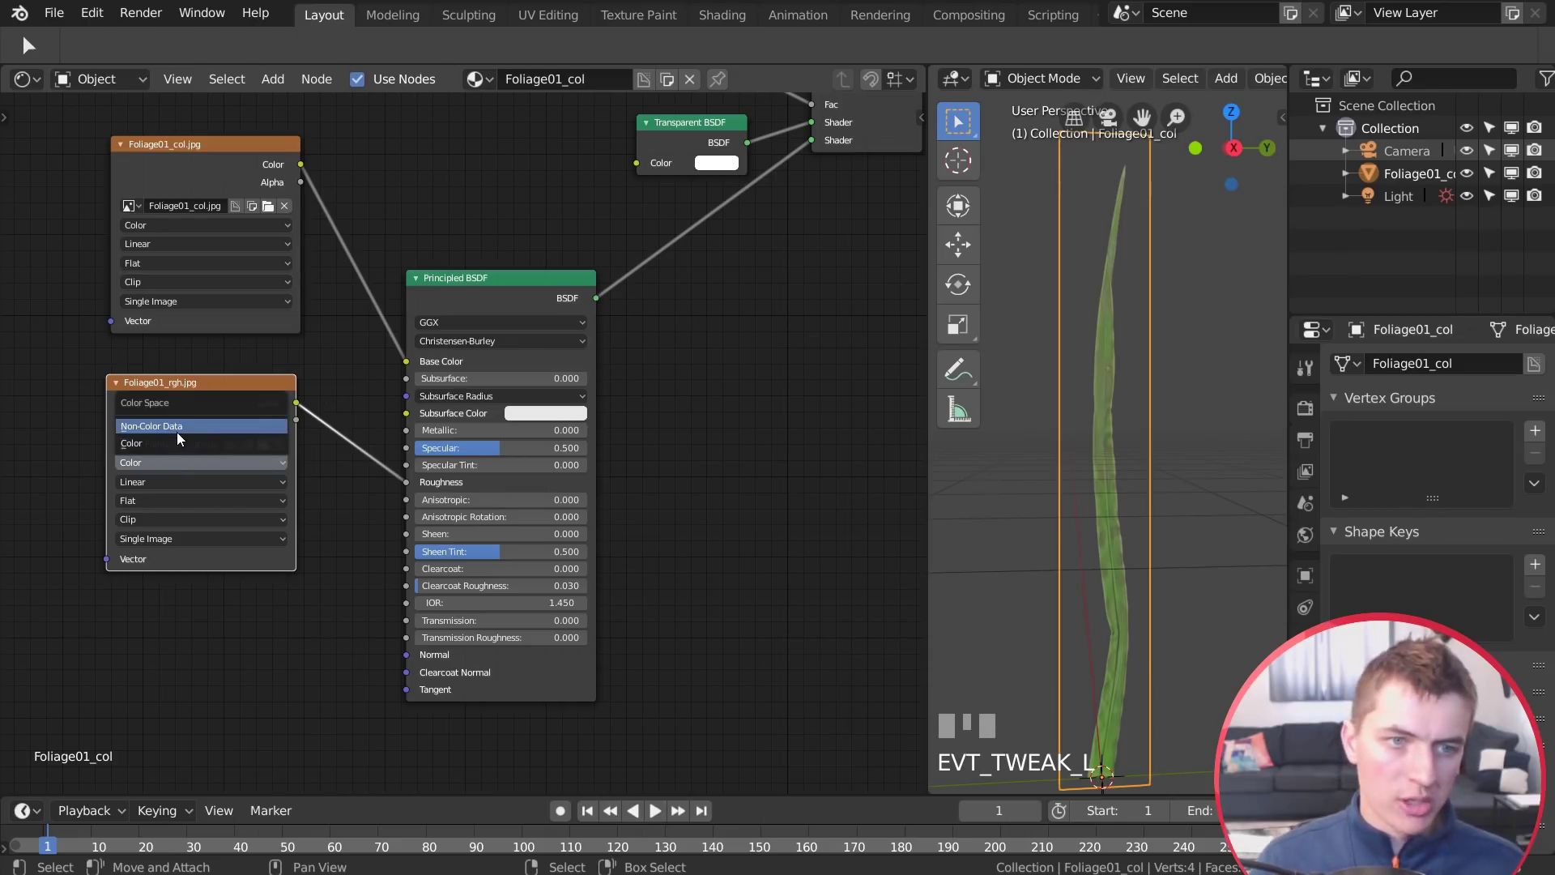
pyautogui.moveTo(189, 399); pyautogui.dragTo(369, 341)
# Load the foliage nrm.jpg through a Normal Map node into the shader's Normal
pyautogui.press('shift+d')
pyautogui.moveTo(369, 341); pyautogui.dragTo(357, 523)
pyautogui.moveTo(394, 249); pyautogui.dragTo(288, 601)
pyautogui.moveTo(280, 499); pyautogui.dragTo(637, 395)
pyautogui.press('2')
pyautogui.press('KP_Enter')
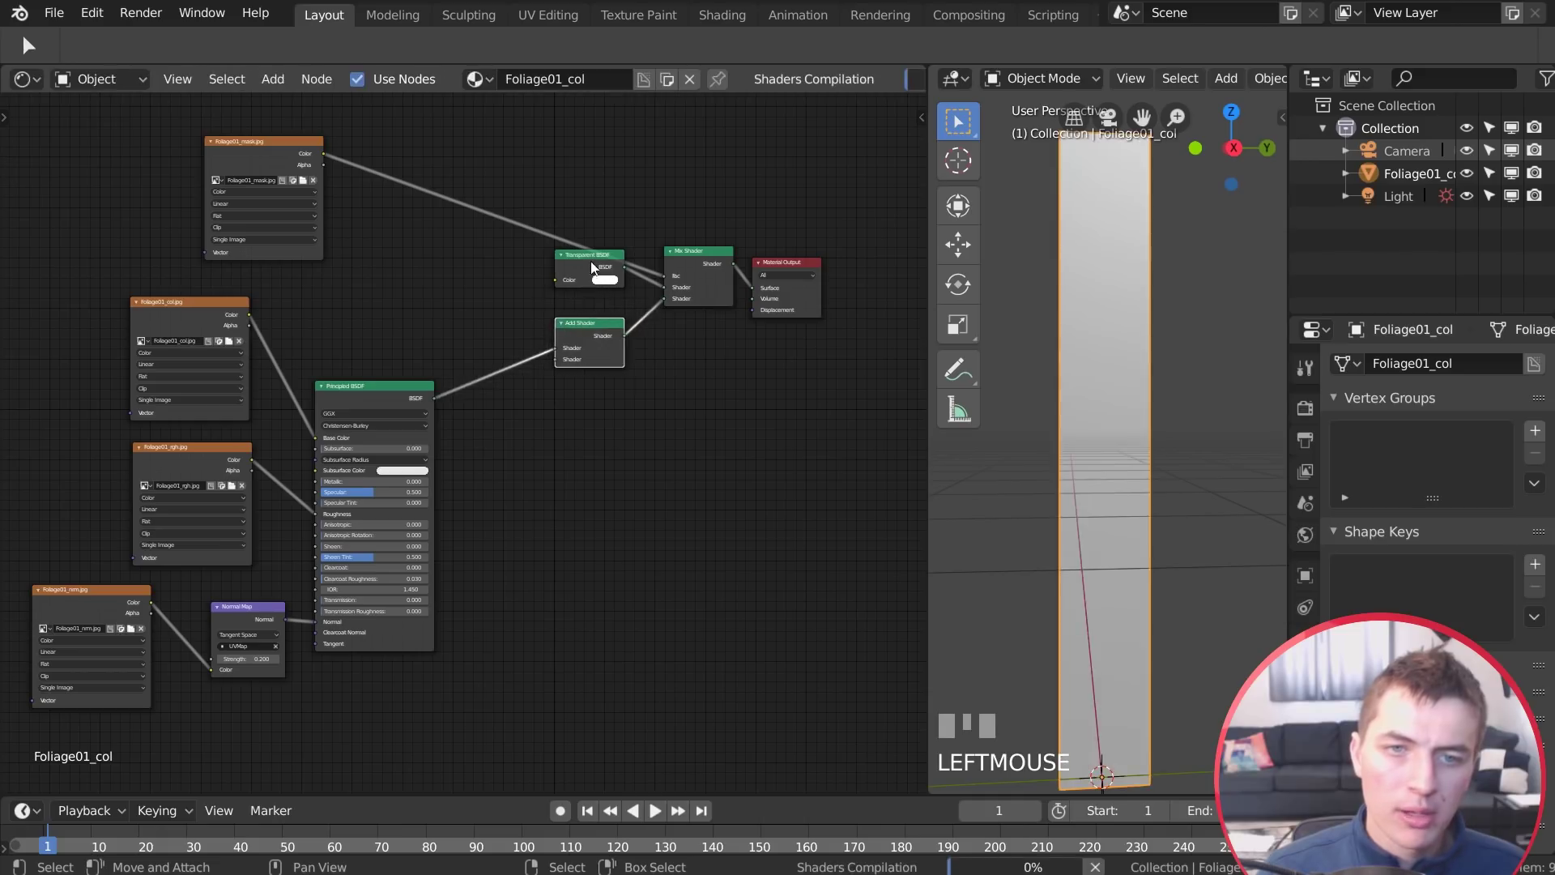
# Join a Translucent BSDF, fed by the colour texture, with the Principled BSDF in the Add Shader
pyautogui.moveTo(596, 260); pyautogui.dragTo(558, 253)
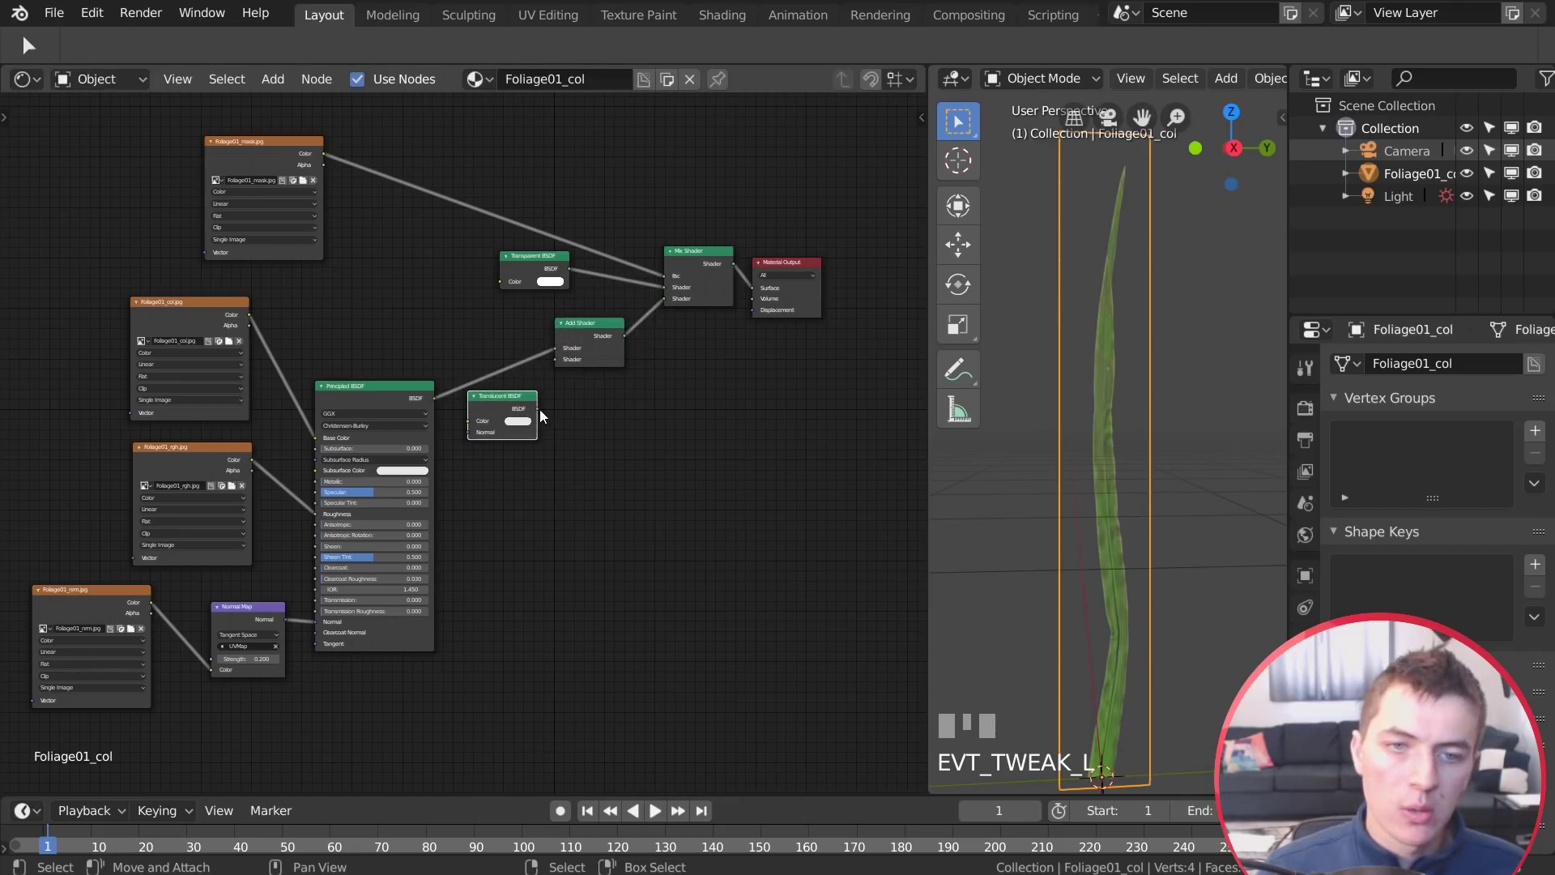
pyautogui.moveTo(543, 409); pyautogui.dragTo(579, 456)
pyautogui.moveTo(579, 455); pyautogui.dragTo(1121, 442)
pyautogui.scroll(3)
pyautogui.moveTo(1129, 467); pyautogui.dragTo(1120, 552)
pyautogui.scroll(-3)
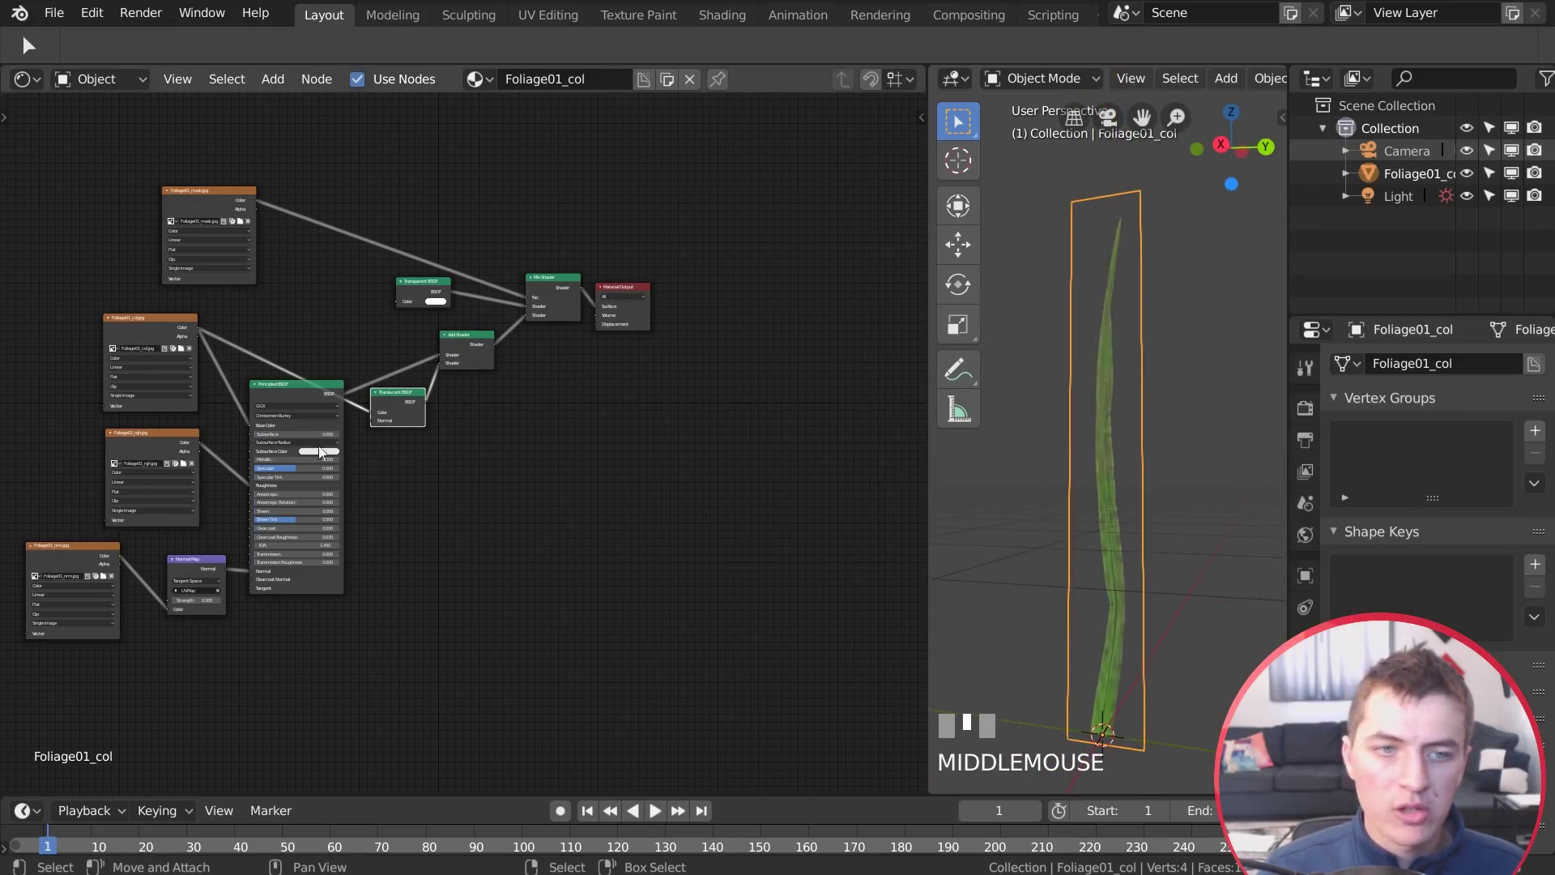
# Insert a Hue Saturation Value node on the colour link into the Translucent BSDF
pyautogui.moveTo(502, 409); pyautogui.dragTo(729, 277)
pyautogui.click(730, 278)
pyautogui.click(652, 273)
pyautogui.click(486, 275)
pyautogui.click(543, 341)
pyautogui.click(444, 412)
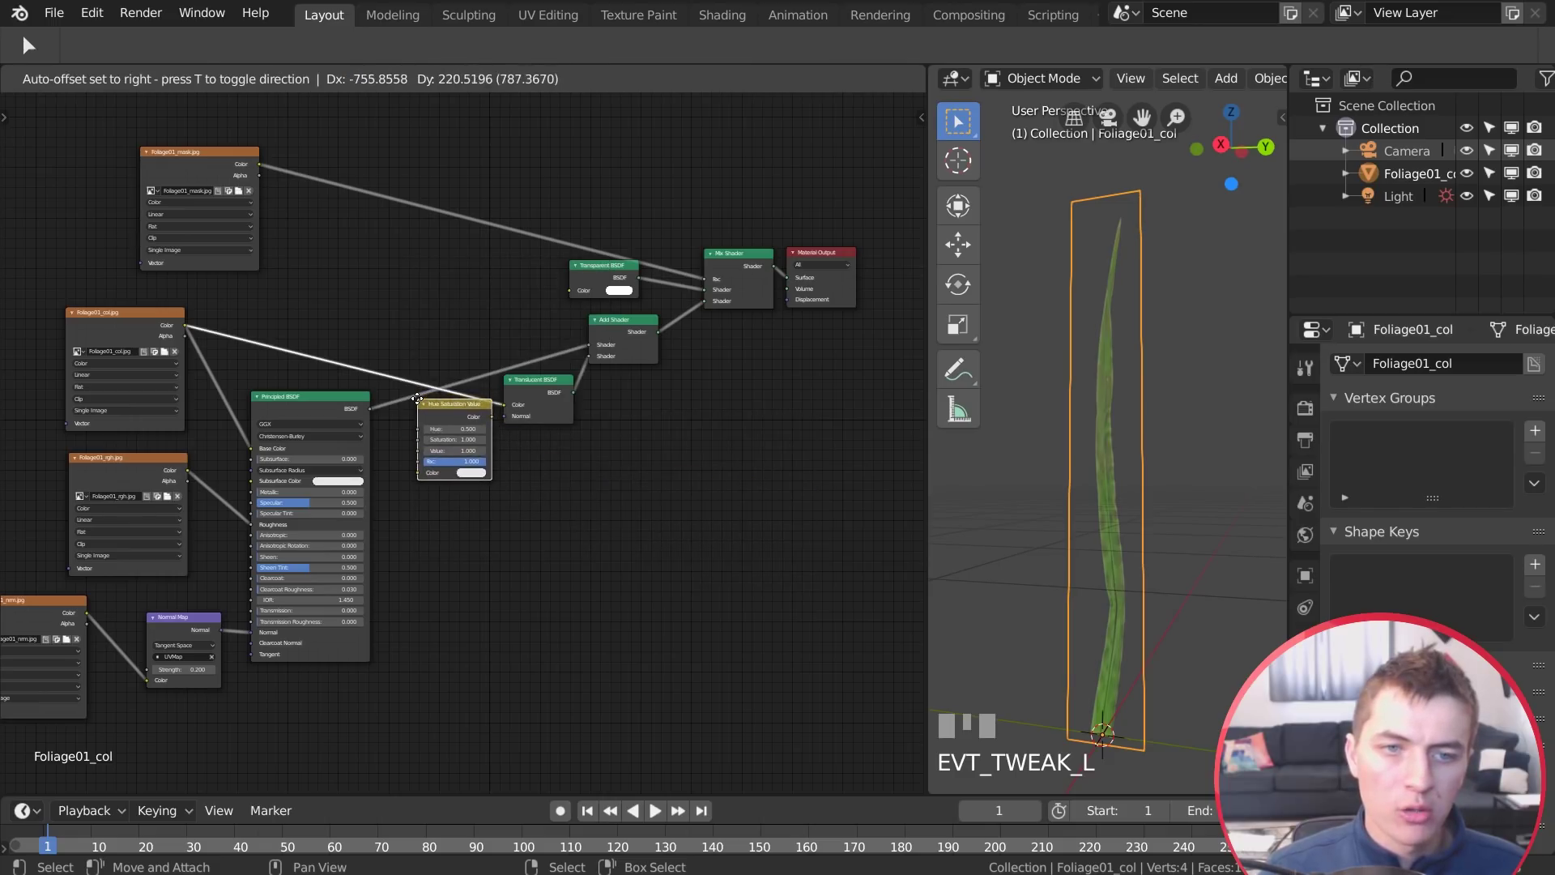
pyautogui.press('shift+a')
pyautogui.click(599, 445)
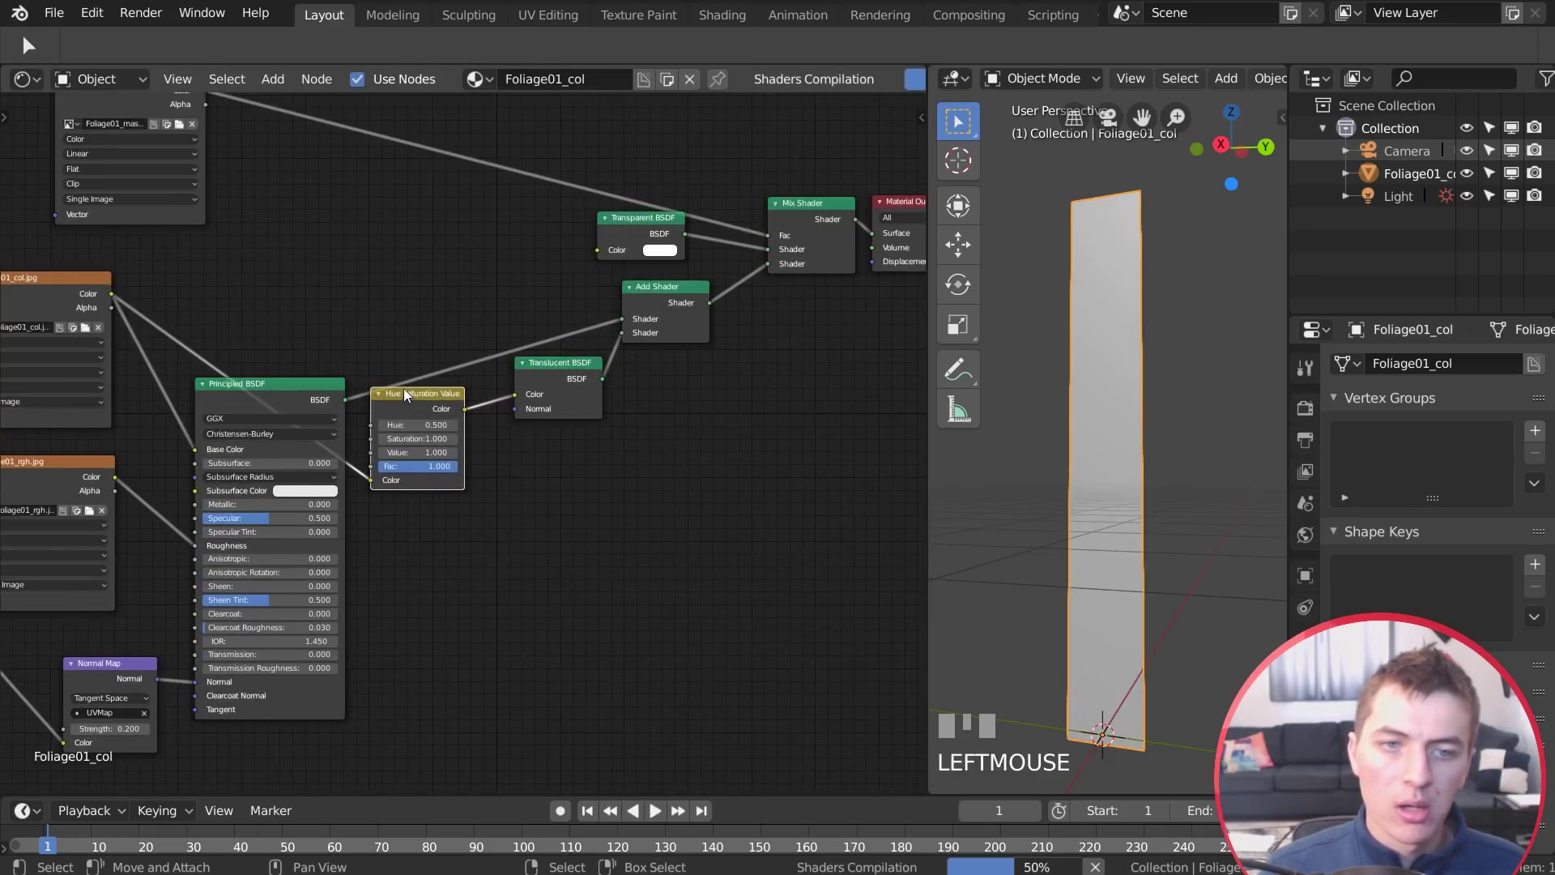
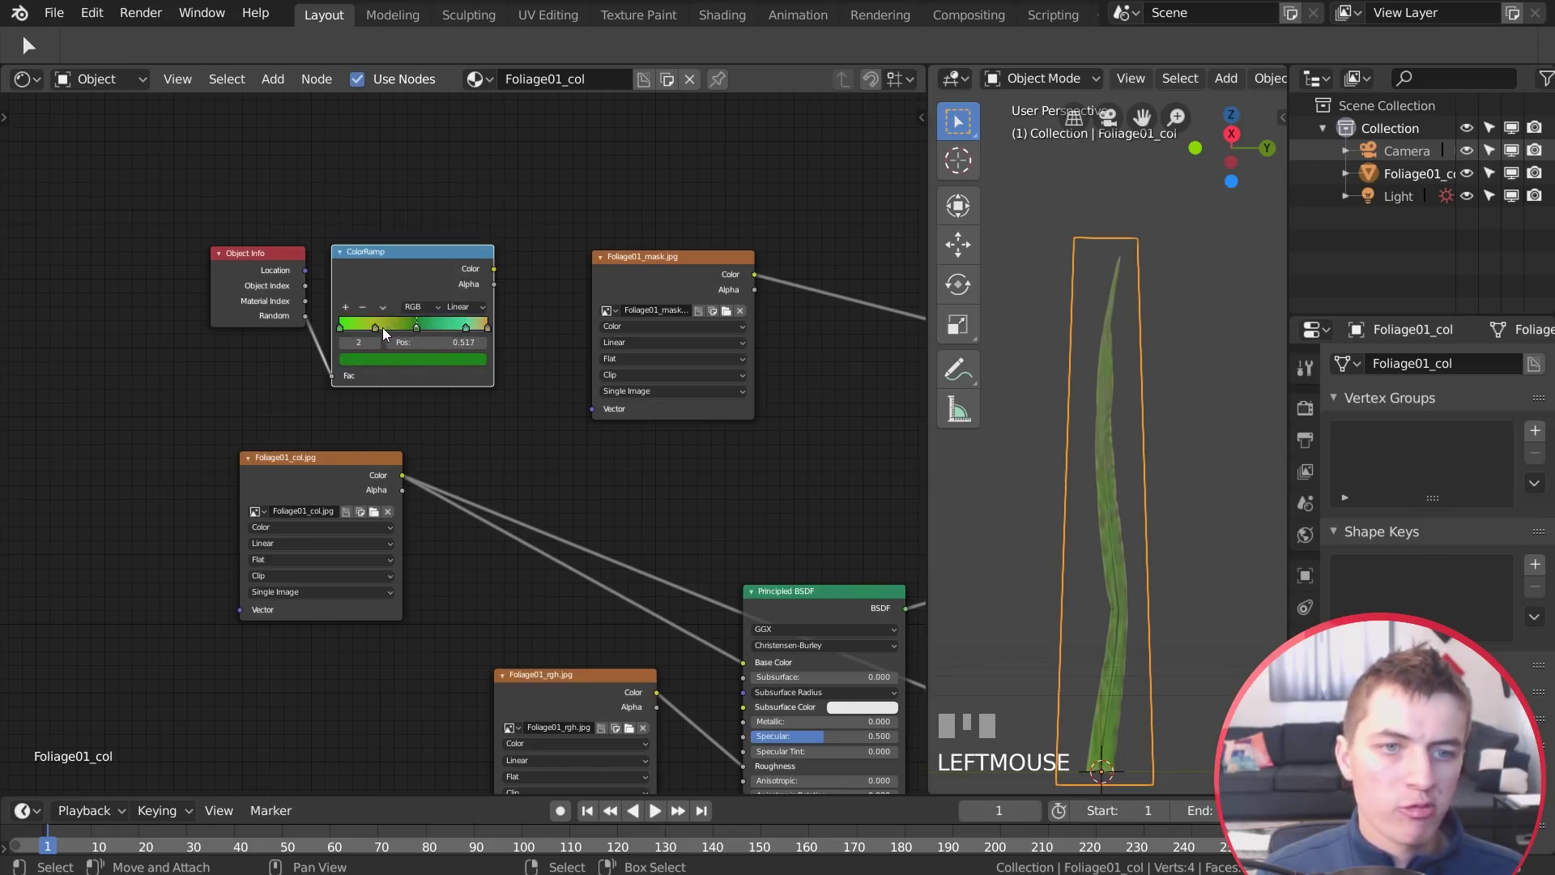
# Reposition a colour stop on the green-to-yellow ColorRamp
pyautogui.moveTo(495, 329); pyautogui.dragTo(510, 415)
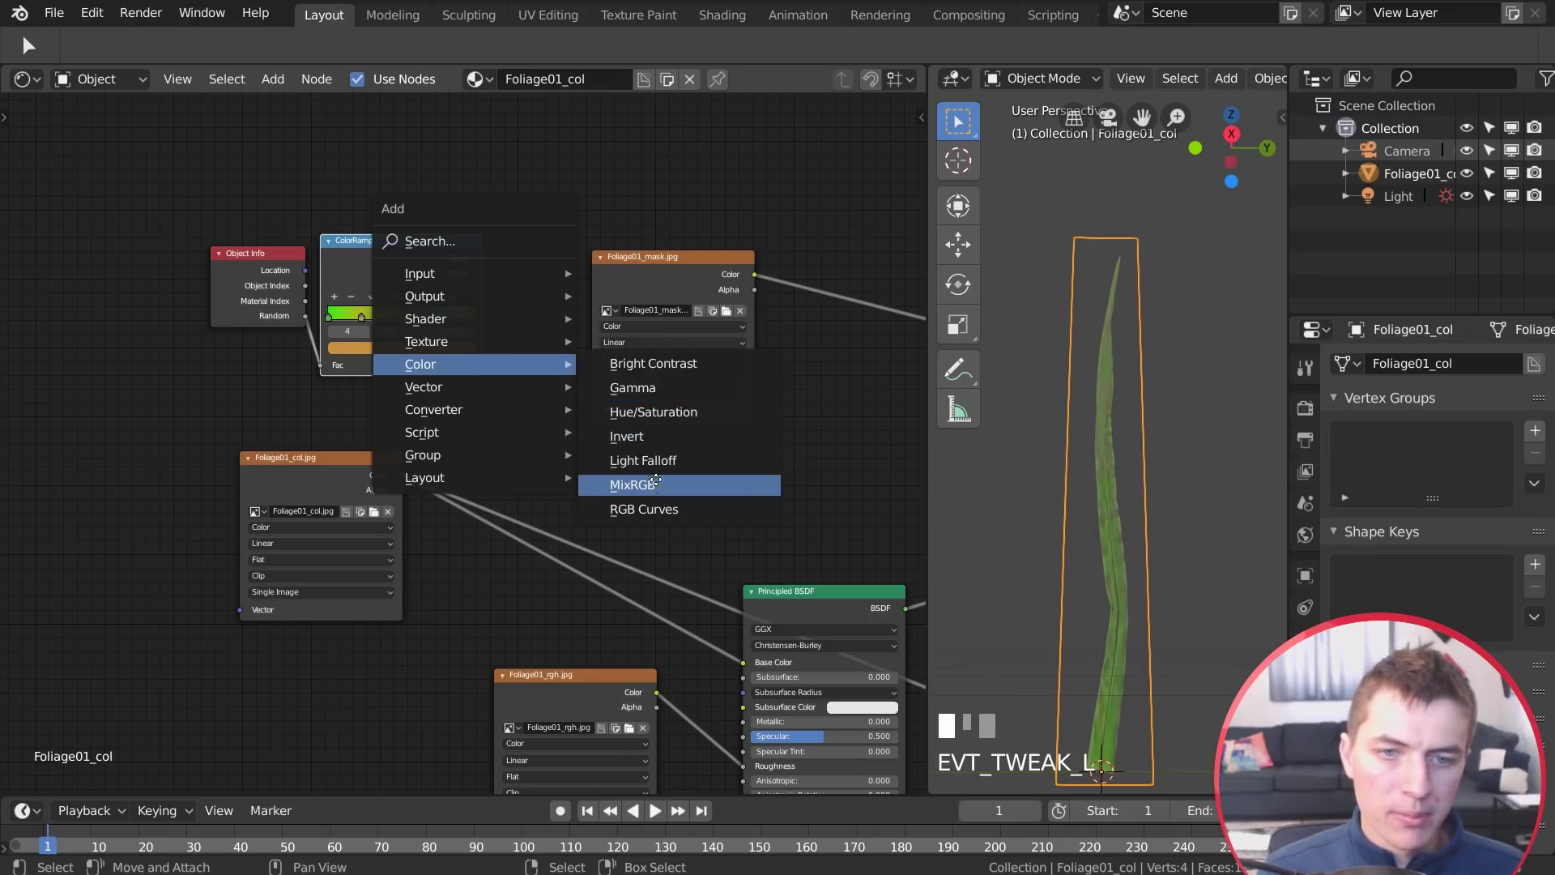
# Drop a MixRGB node onto the texture-to-shader link and undo the test duplicate blades
pyautogui.click(550, 562)
pyautogui.moveTo(486, 264); pyautogui.dragTo(533, 544)
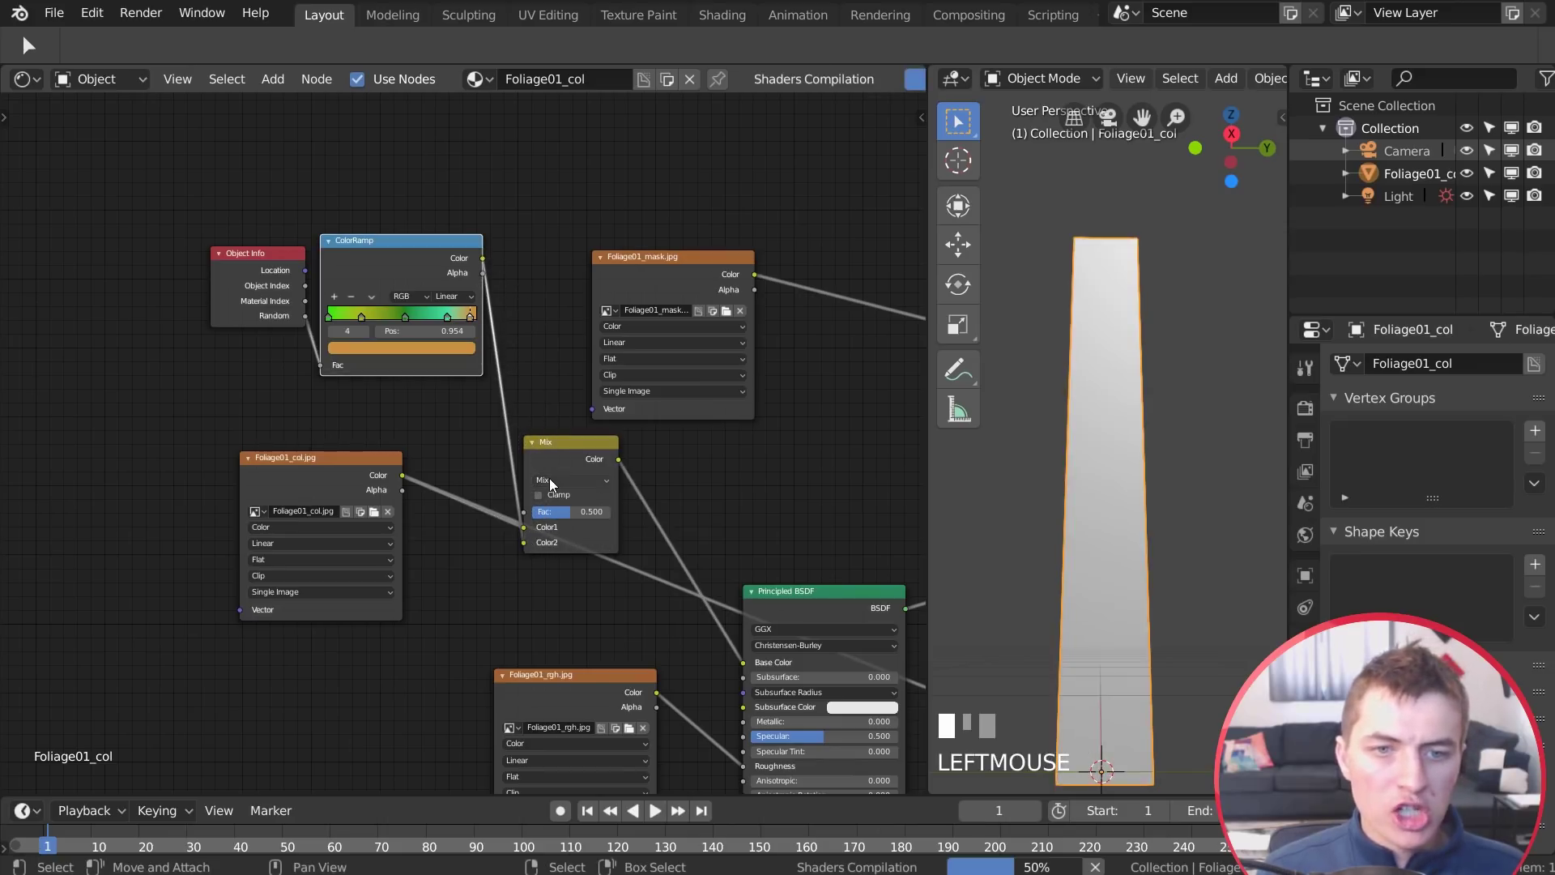
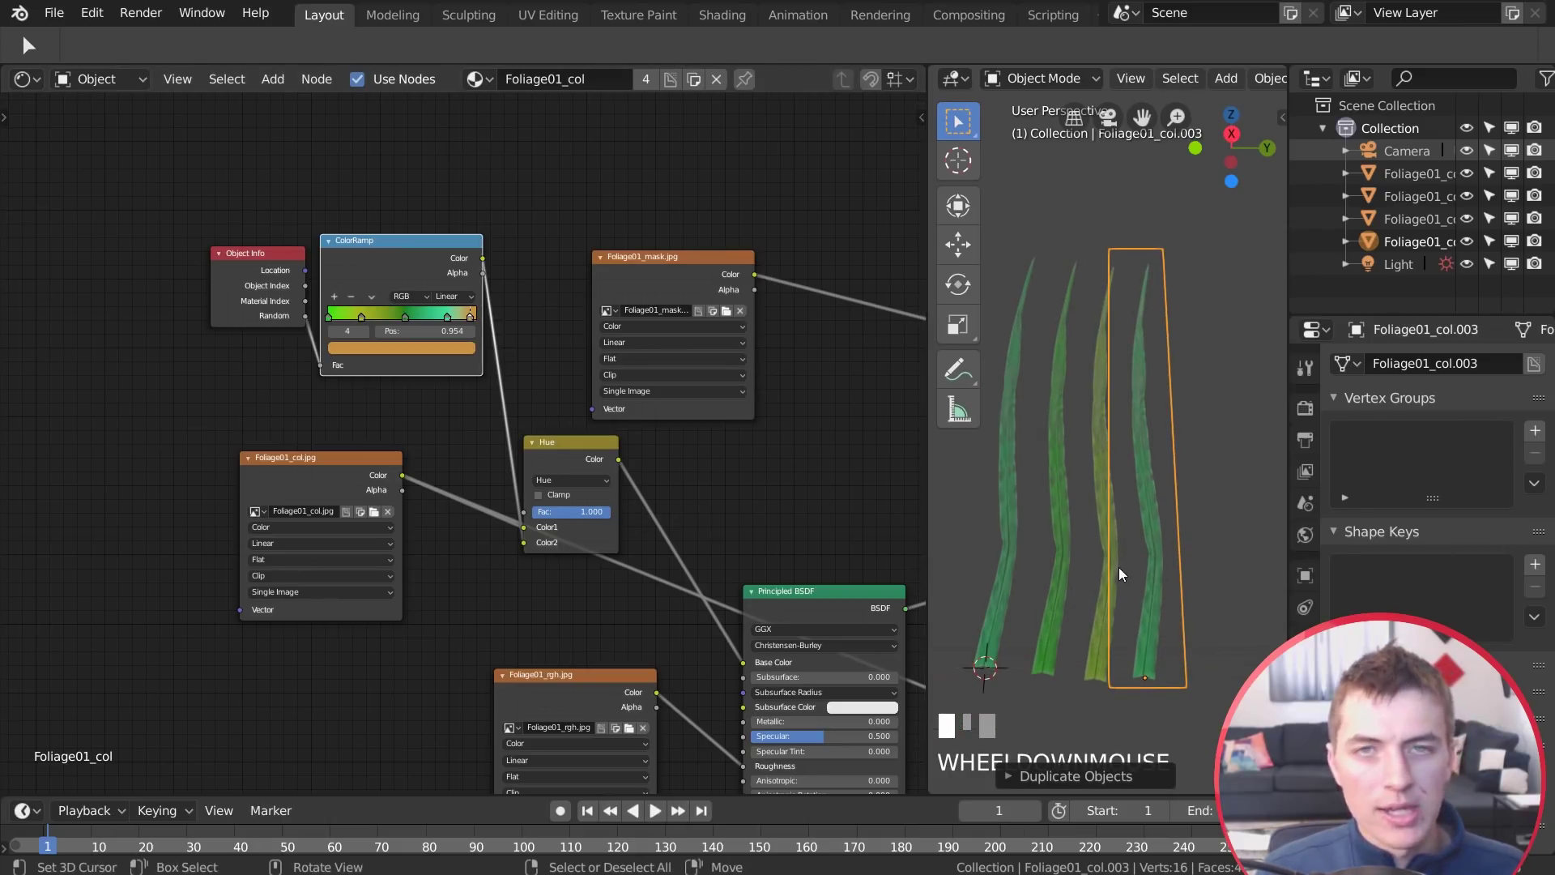
pyautogui.middleClick(1162, 627)
pyautogui.press('ctrl+z')
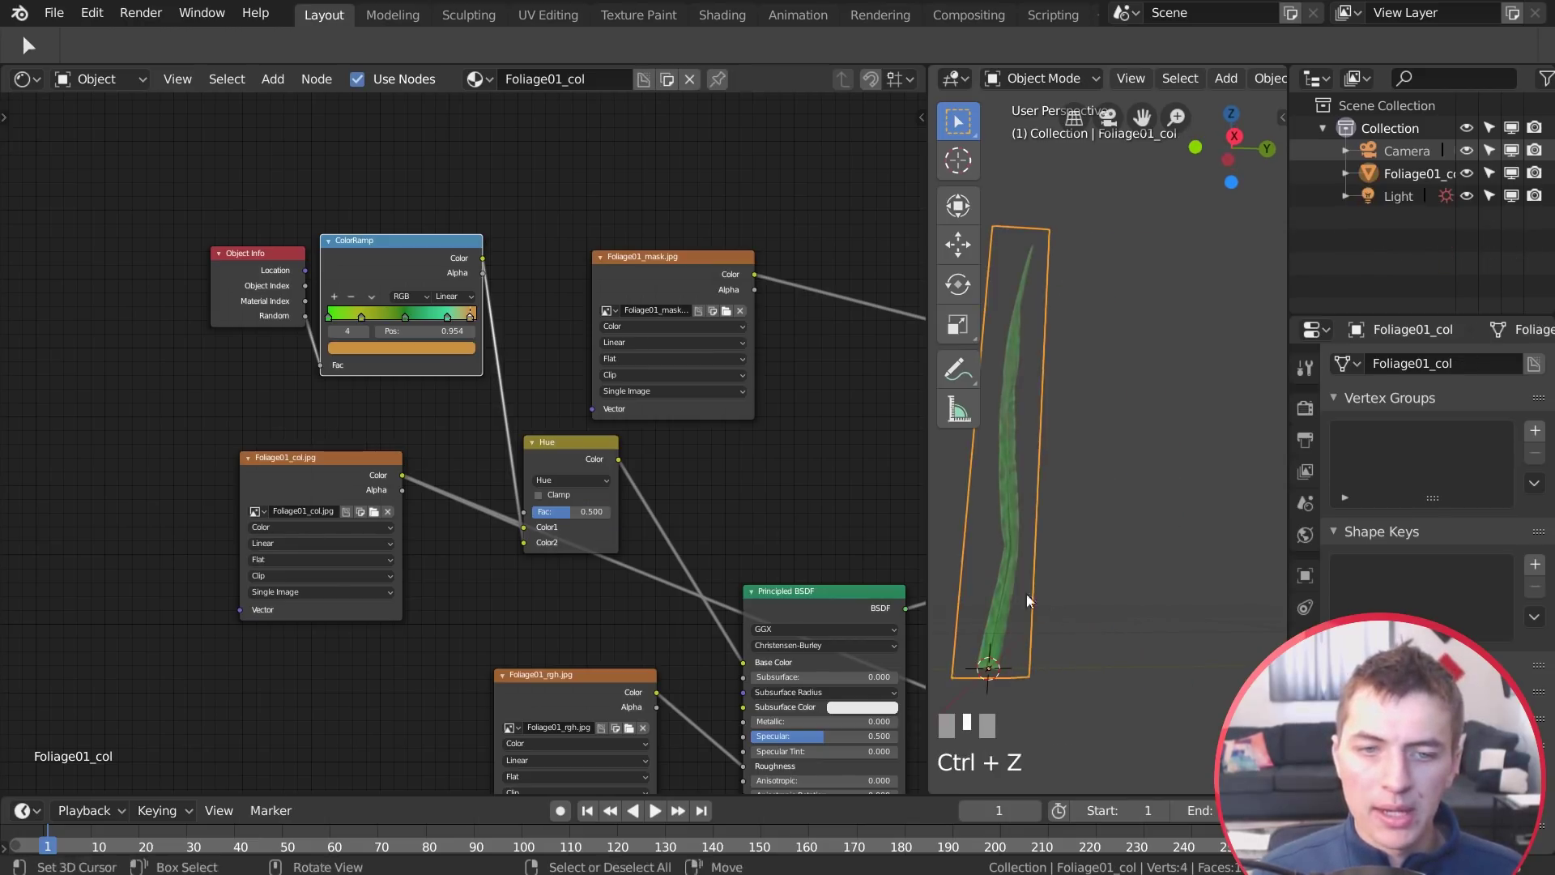
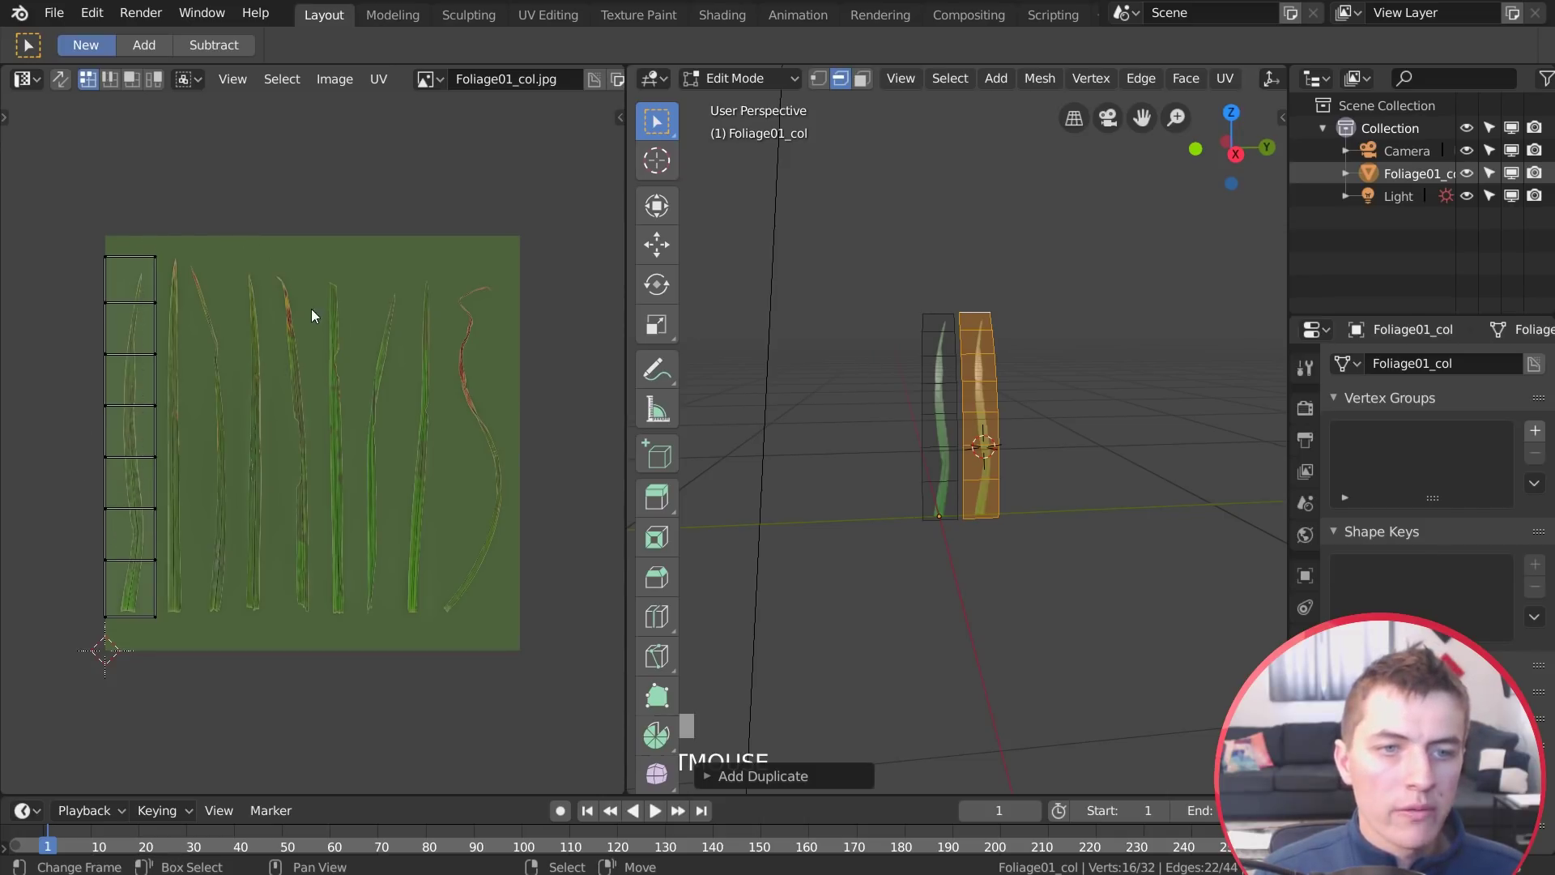
# Select the second blade's UV strip to drag it onto a middle blade of the Foliage01 atlas
pyautogui.moveTo(618, 490); pyautogui.dragTo(148, 499)
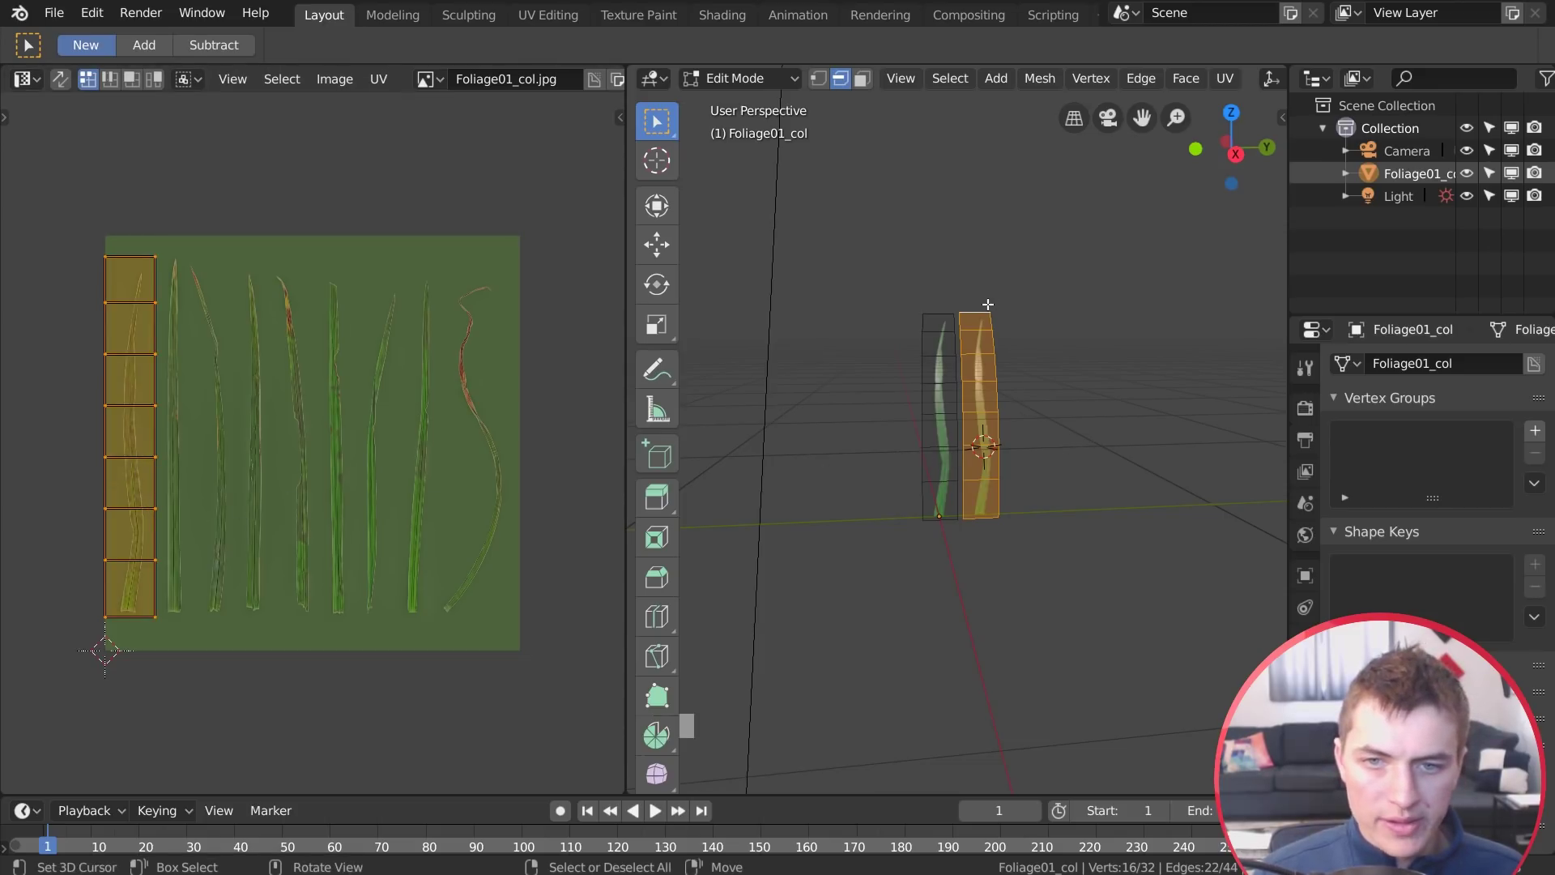
pyautogui.middleClick(681, 534)
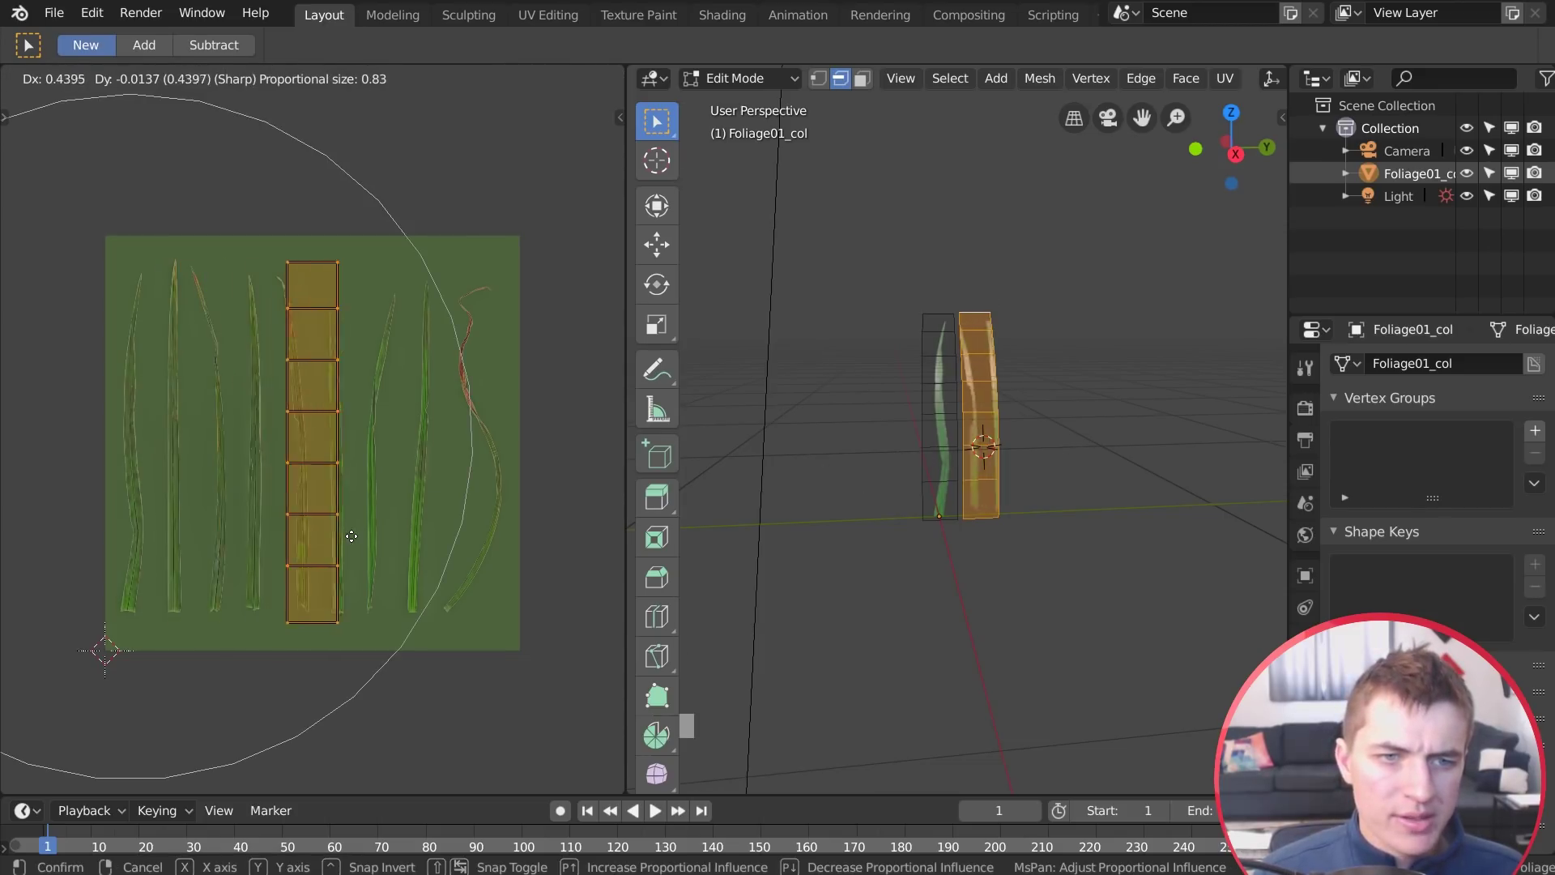
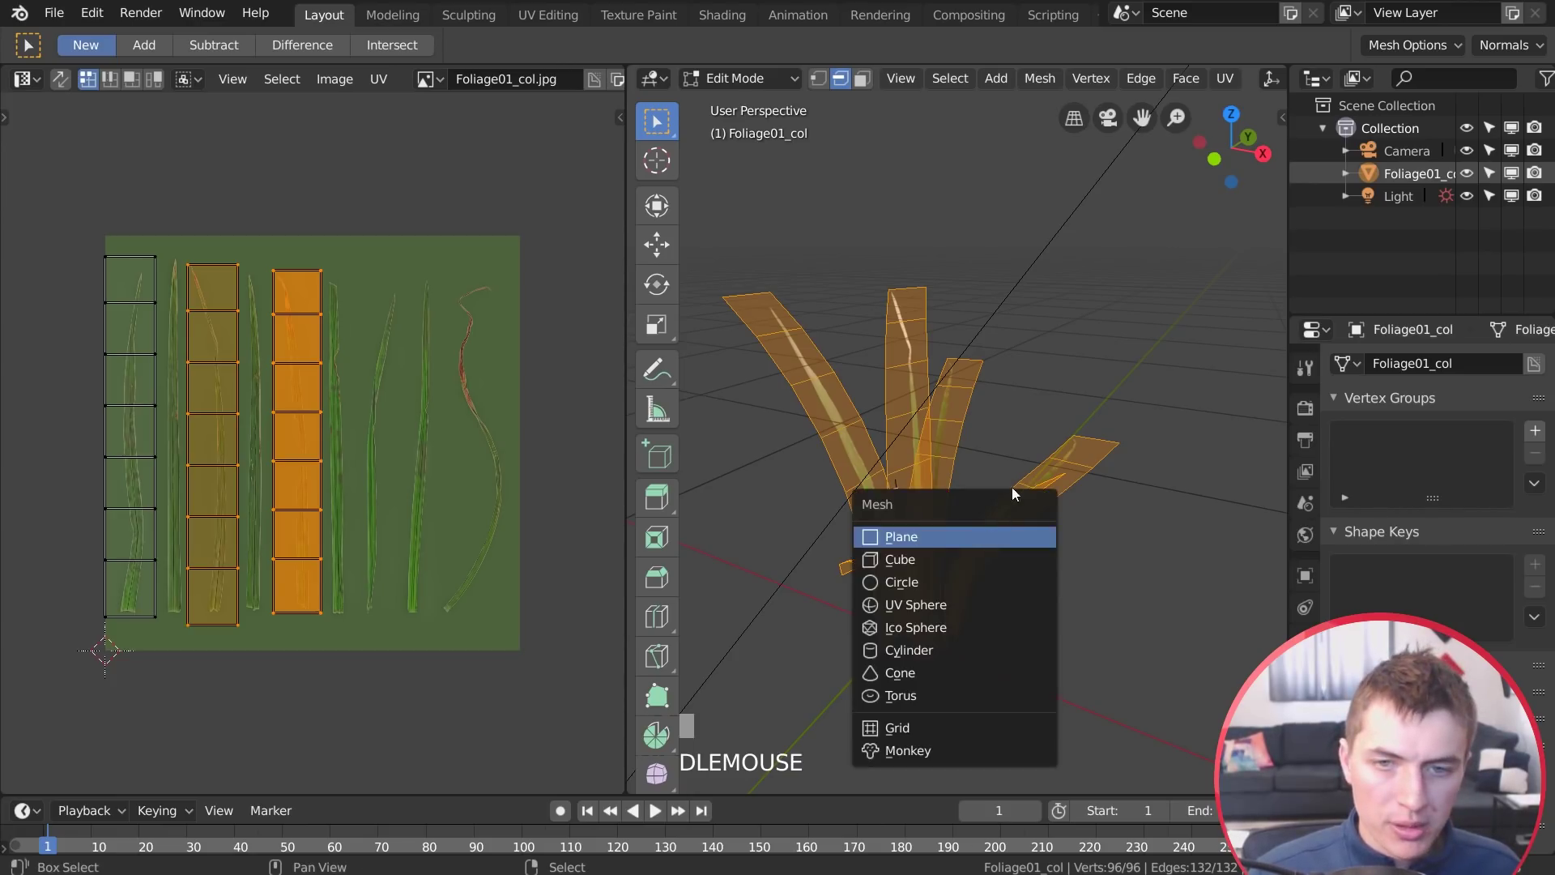
# Dismiss the add-mesh list and duplicate the selected grass blades with Shift+D
pyautogui.press('shift+a')
pyautogui.press('shift+d')
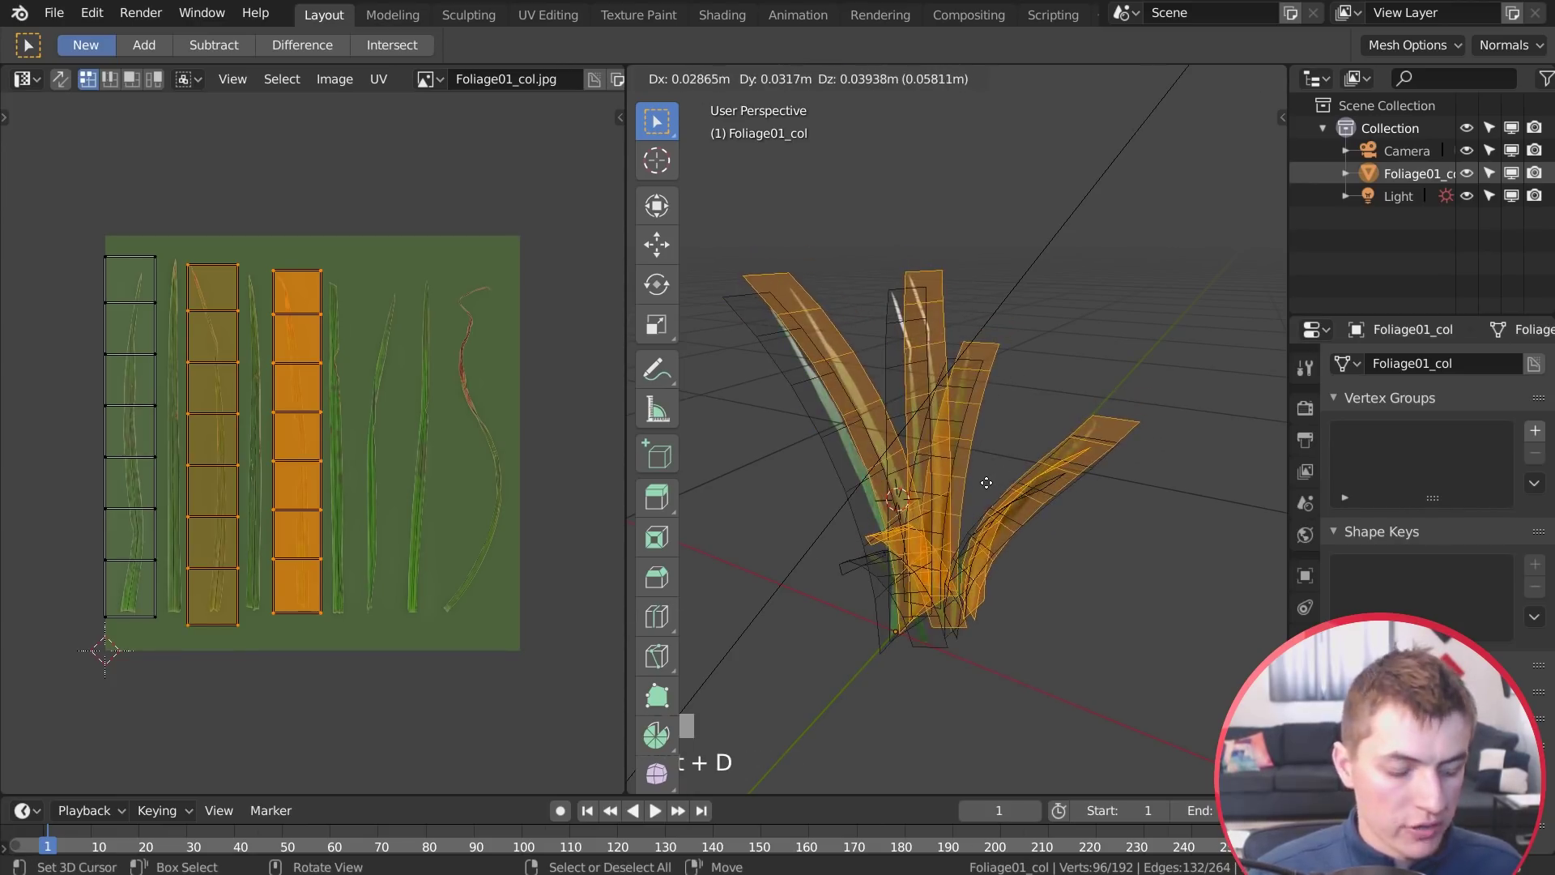
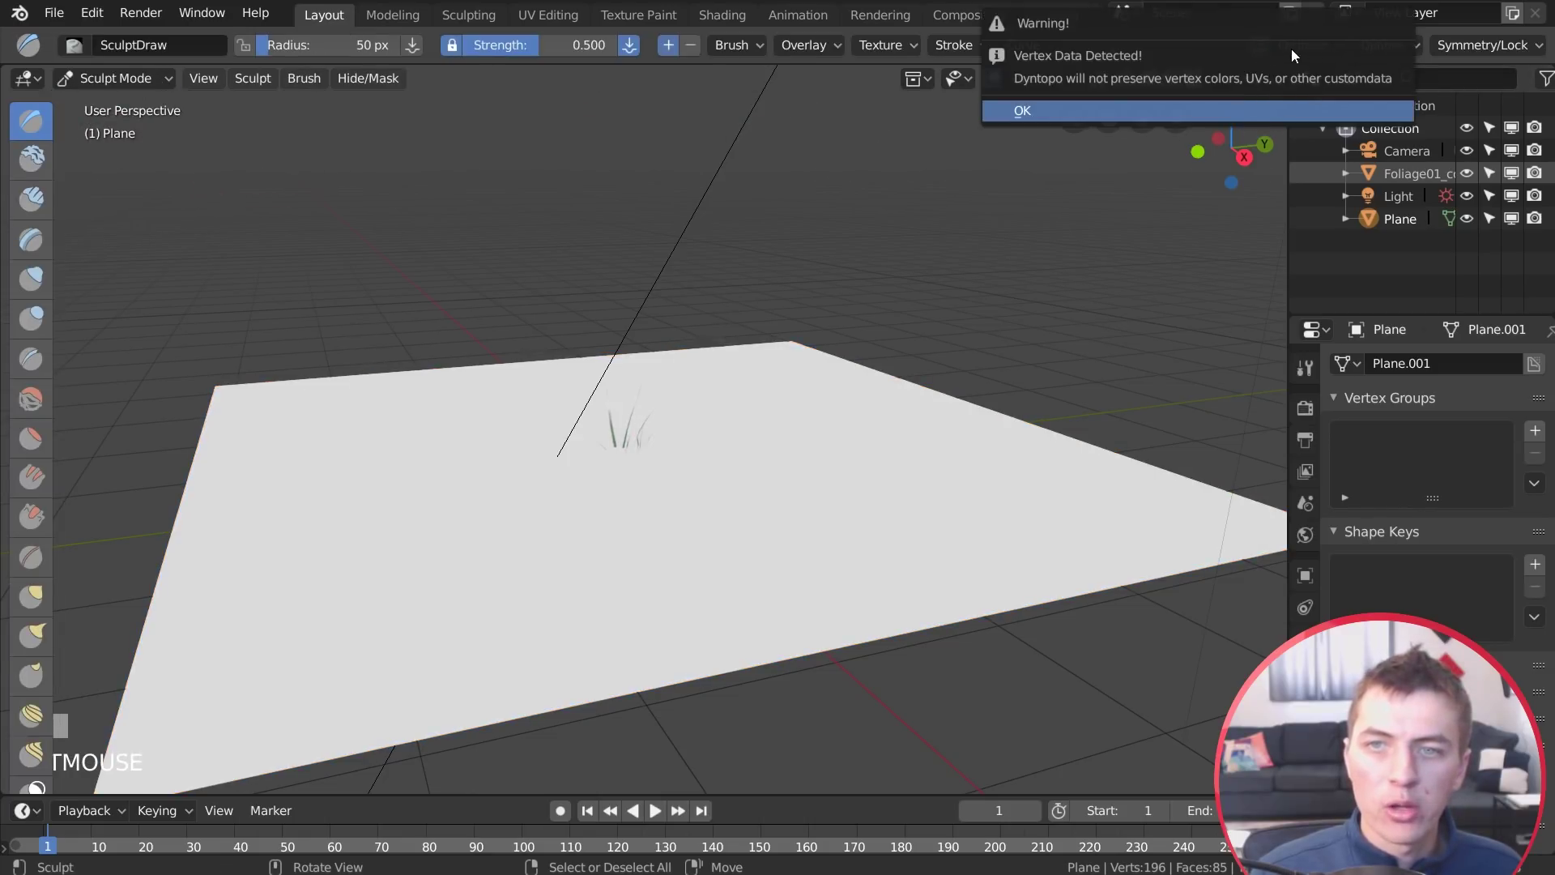
# Confirm Dyntopo and sculpt rolling mounds across the ground plane with the Draw brush
pyautogui.click(709, 424)
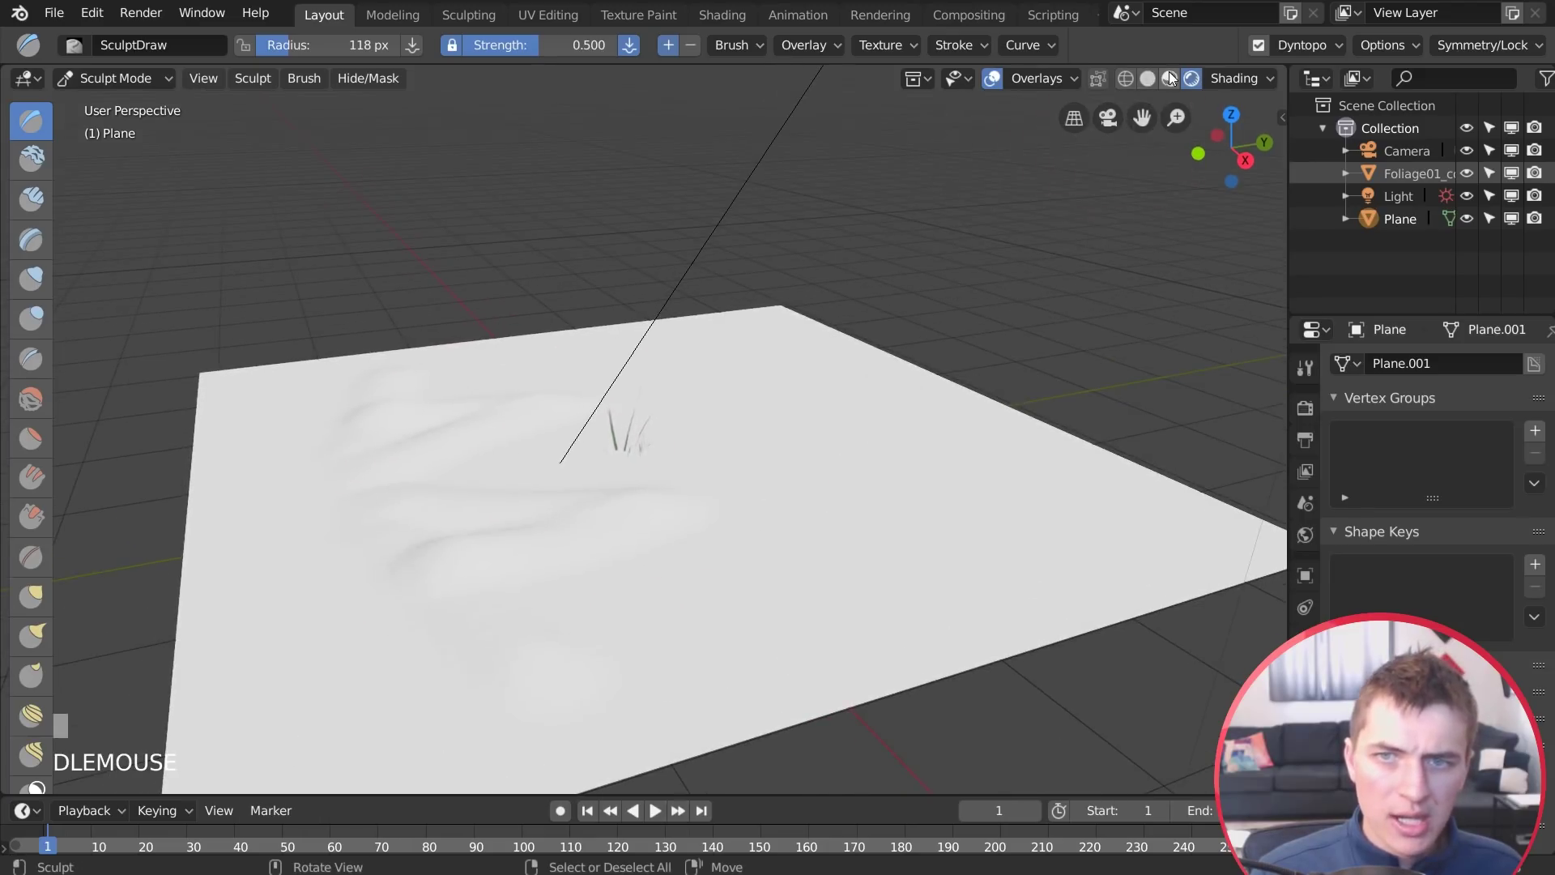
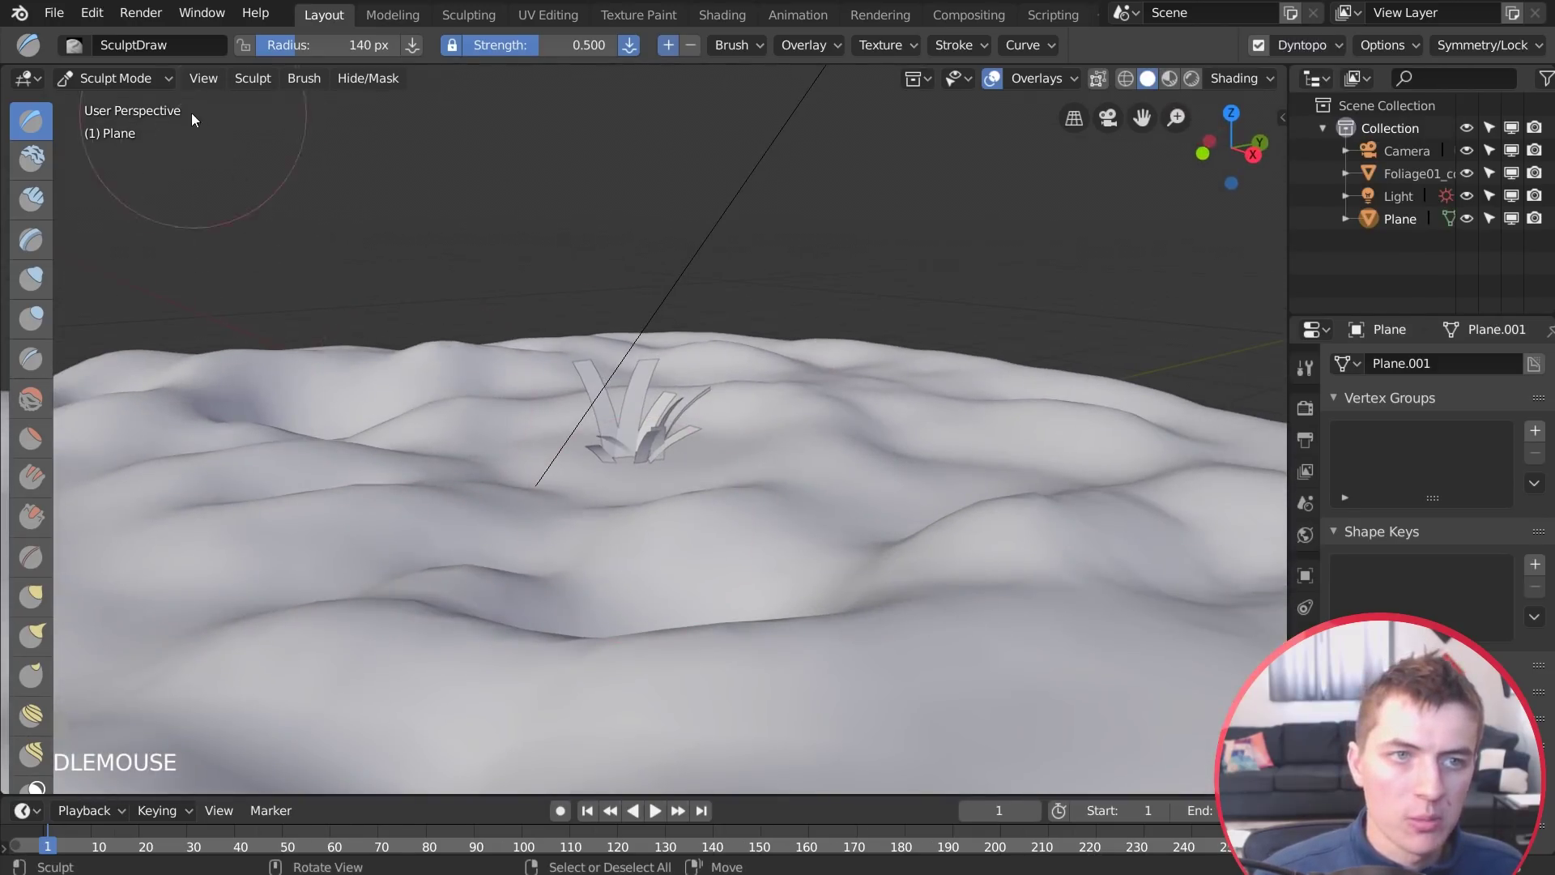
pyautogui.moveTo(132, 114); pyautogui.dragTo(648, 539)
pyautogui.moveTo(648, 539); pyautogui.dragTo(1444, 469)
pyautogui.moveTo(1444, 469); pyautogui.dragTo(1442, 383)
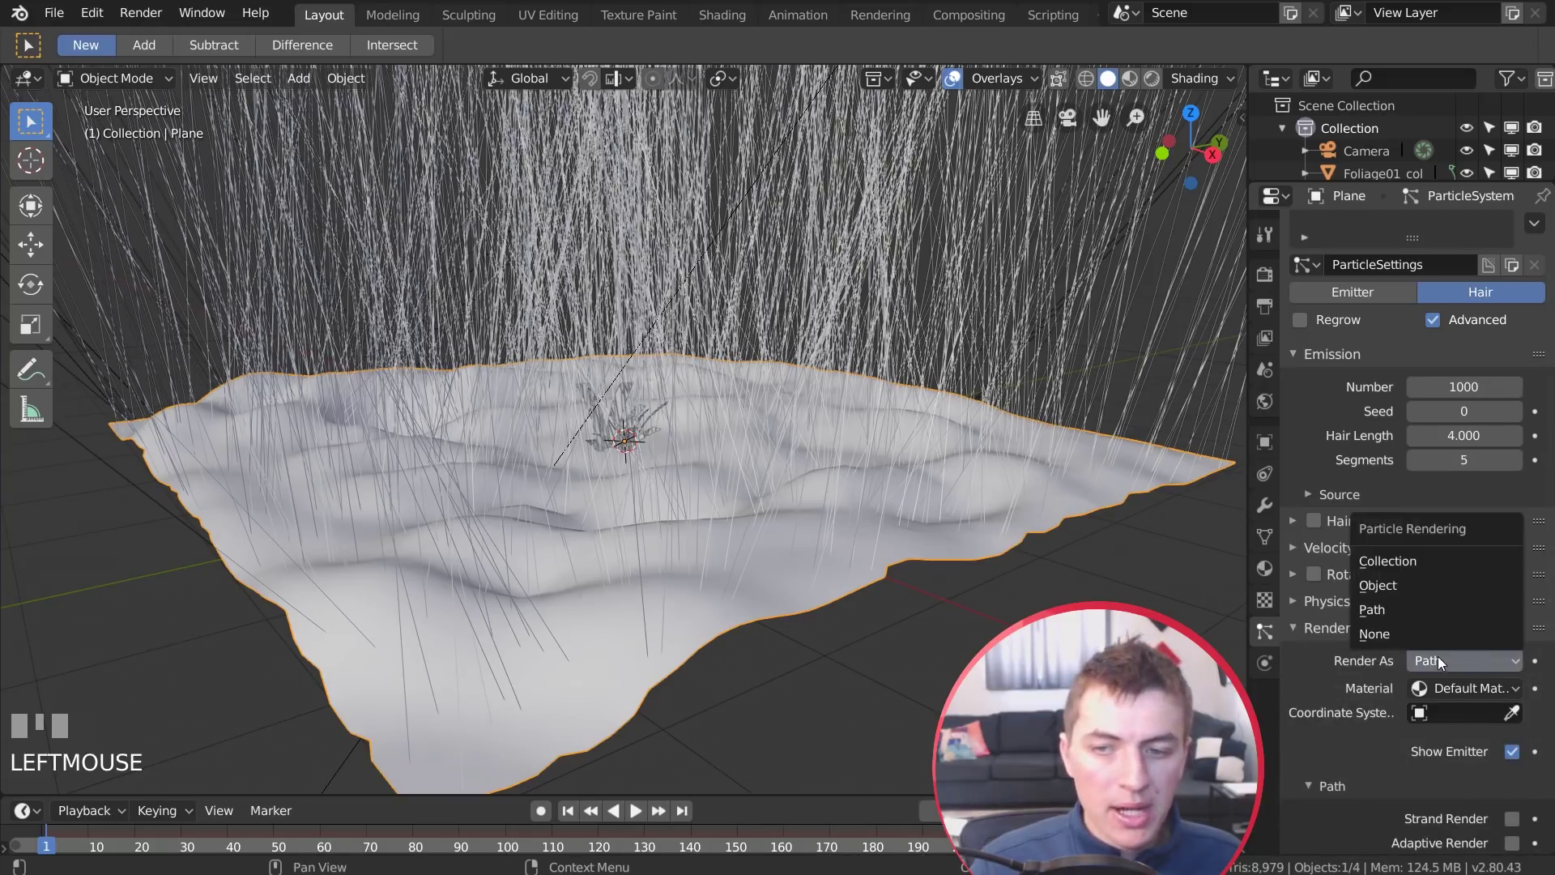
# Set the hair particles' Render As to Object and pick the grass clump as instance
pyautogui.moveTo(1425, 588); pyautogui.dragTo(992, 606)
pyautogui.middleClick(992, 606)
pyautogui.scroll(3)
pyautogui.moveTo(629, 503); pyautogui.dragTo(615, 413)
pyautogui.rightClick(615, 413)
# Hide the source clump and set instance Scale 0.110 with Randomness 0.282
pyautogui.press('h')
pyautogui.scroll(-3)
pyautogui.moveTo(633, 429); pyautogui.dragTo(528, 432)
pyautogui.rightClick(733, 541)
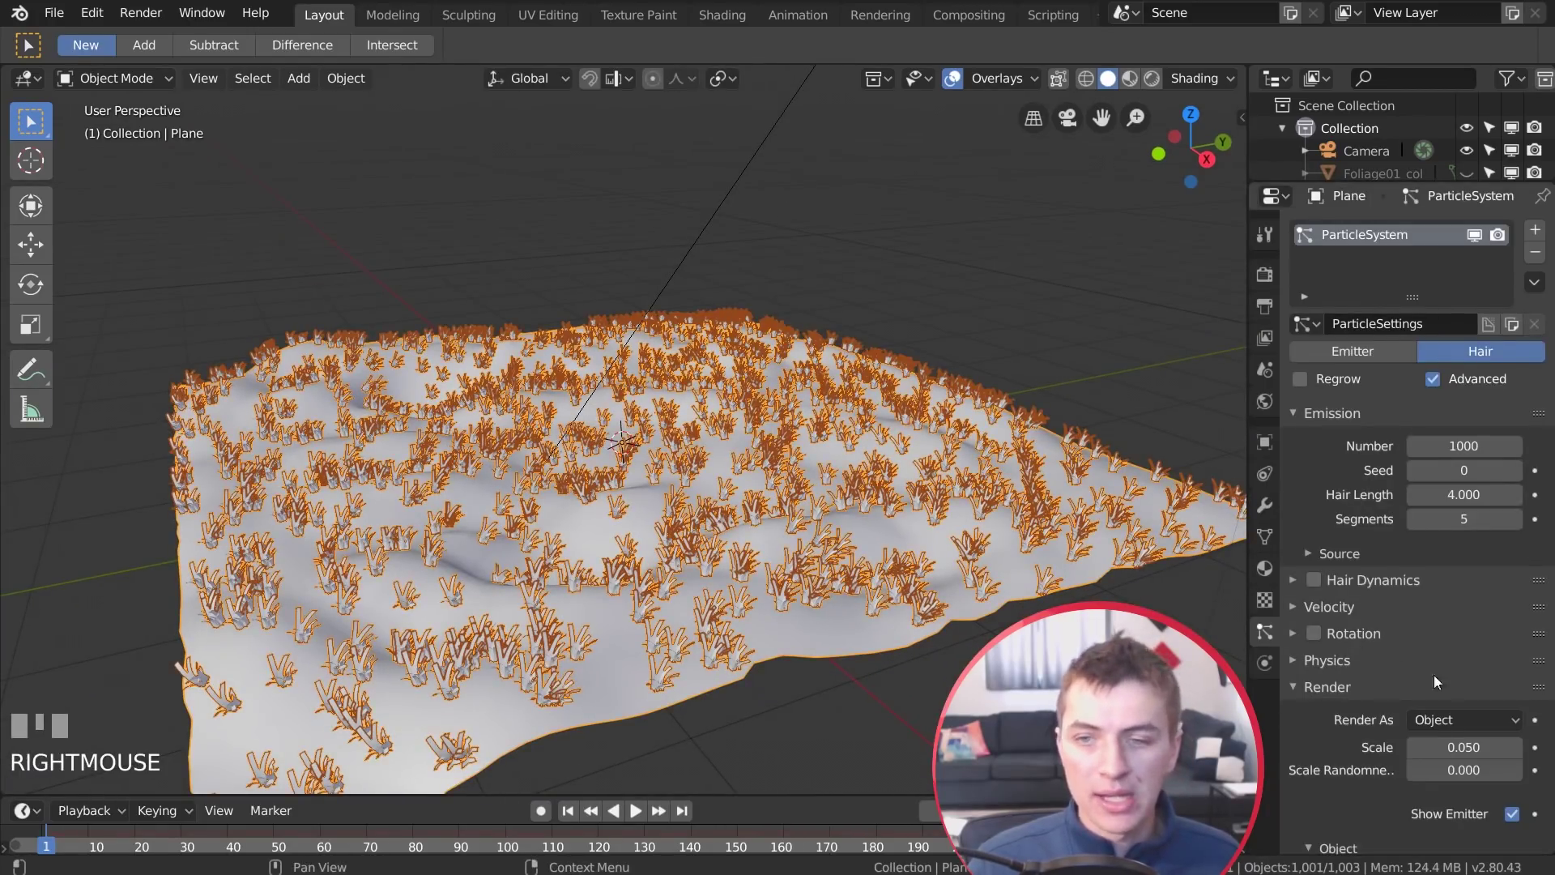
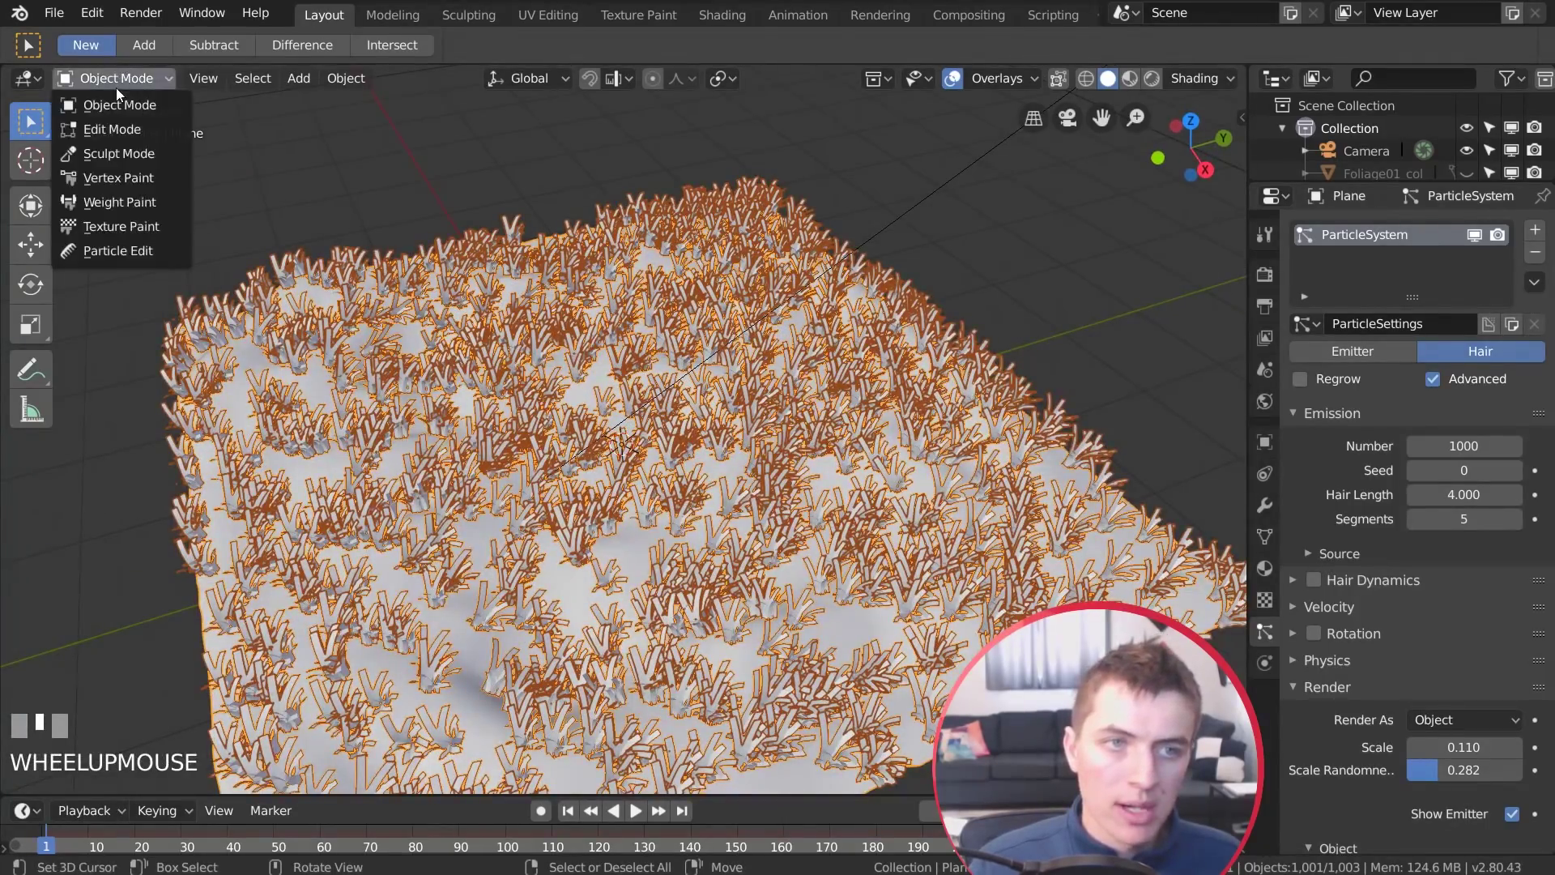
# Switch to painting vertex weights on the terrain and resize the brush
pyautogui.scroll(3)
pyautogui.moveTo(150, 199); pyautogui.dragTo(420, 223)
pyautogui.press('f')
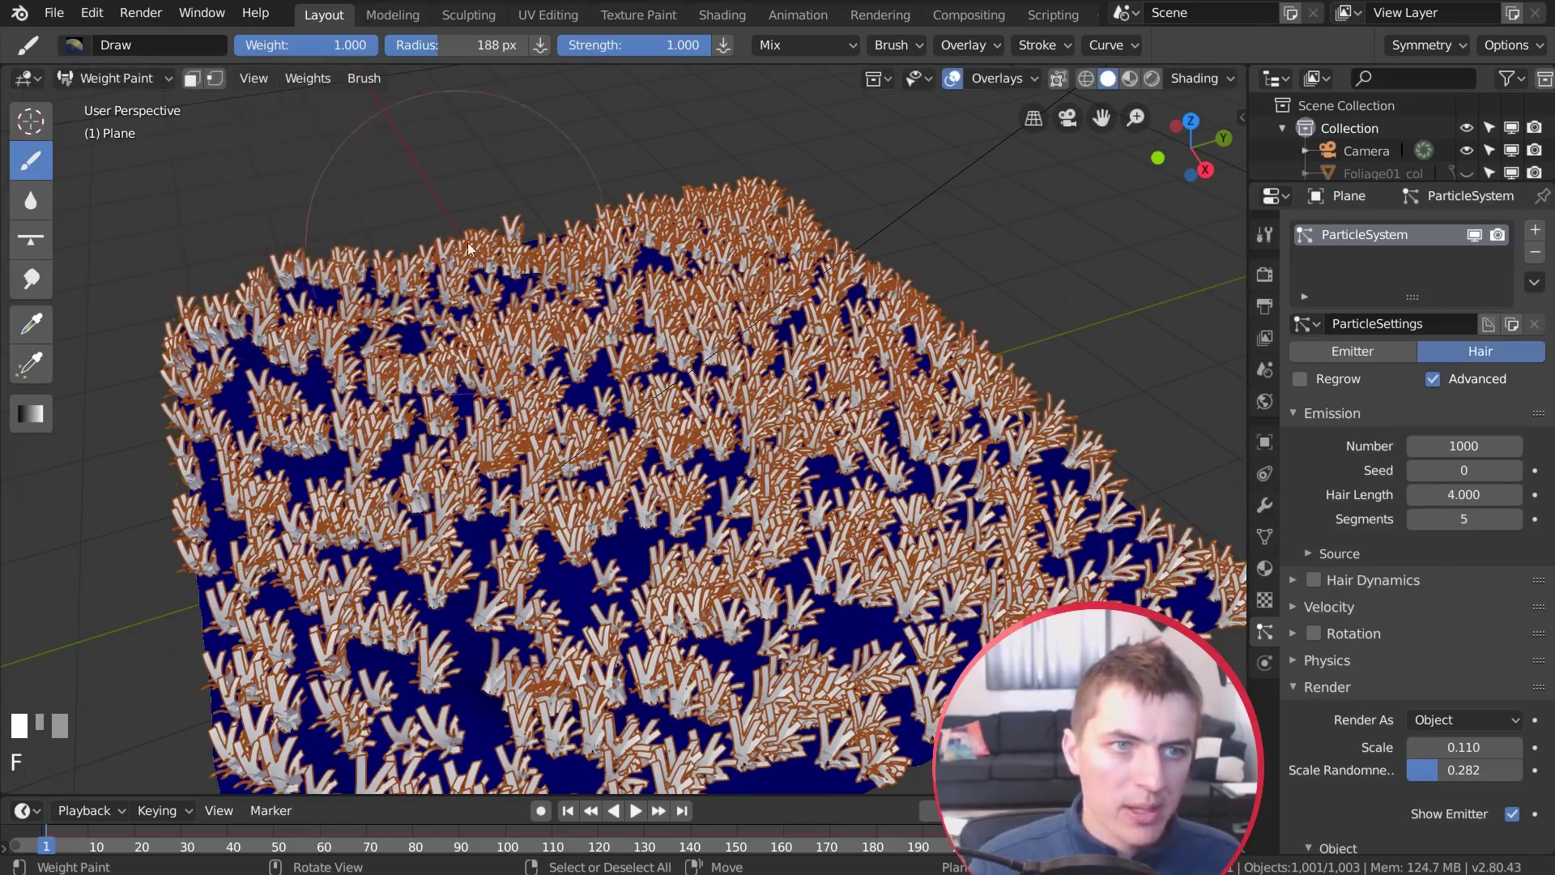
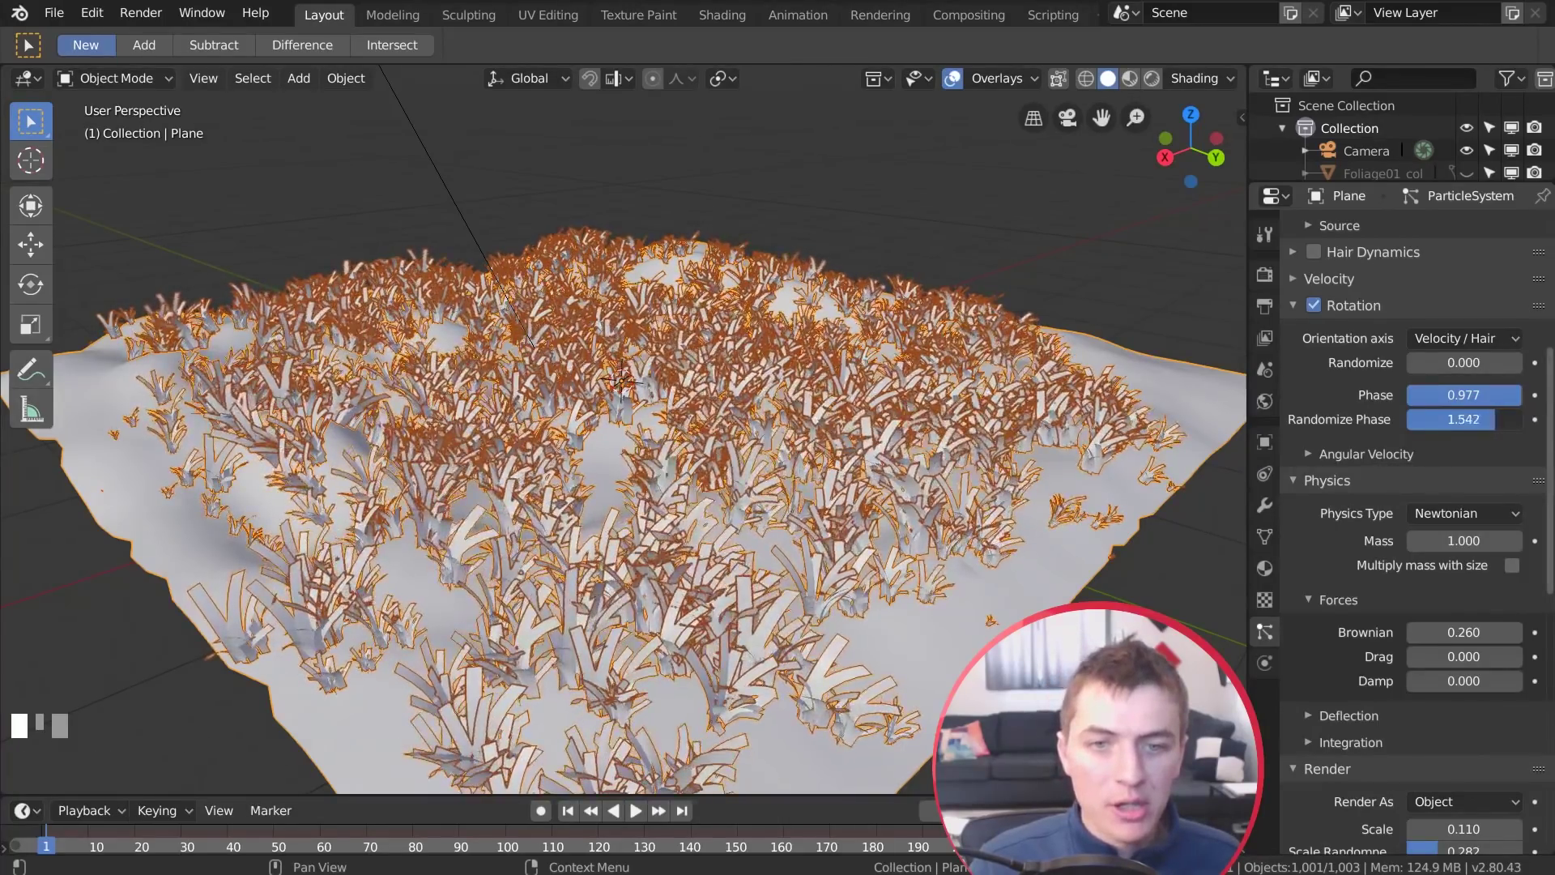
# In Render Properties enable Ambient Occlusion and Subsurface Scattering for Eevee
pyautogui.scroll(-3)
pyautogui.moveTo(767, 463); pyautogui.dragTo(1437, 645)
pyautogui.scroll(3)
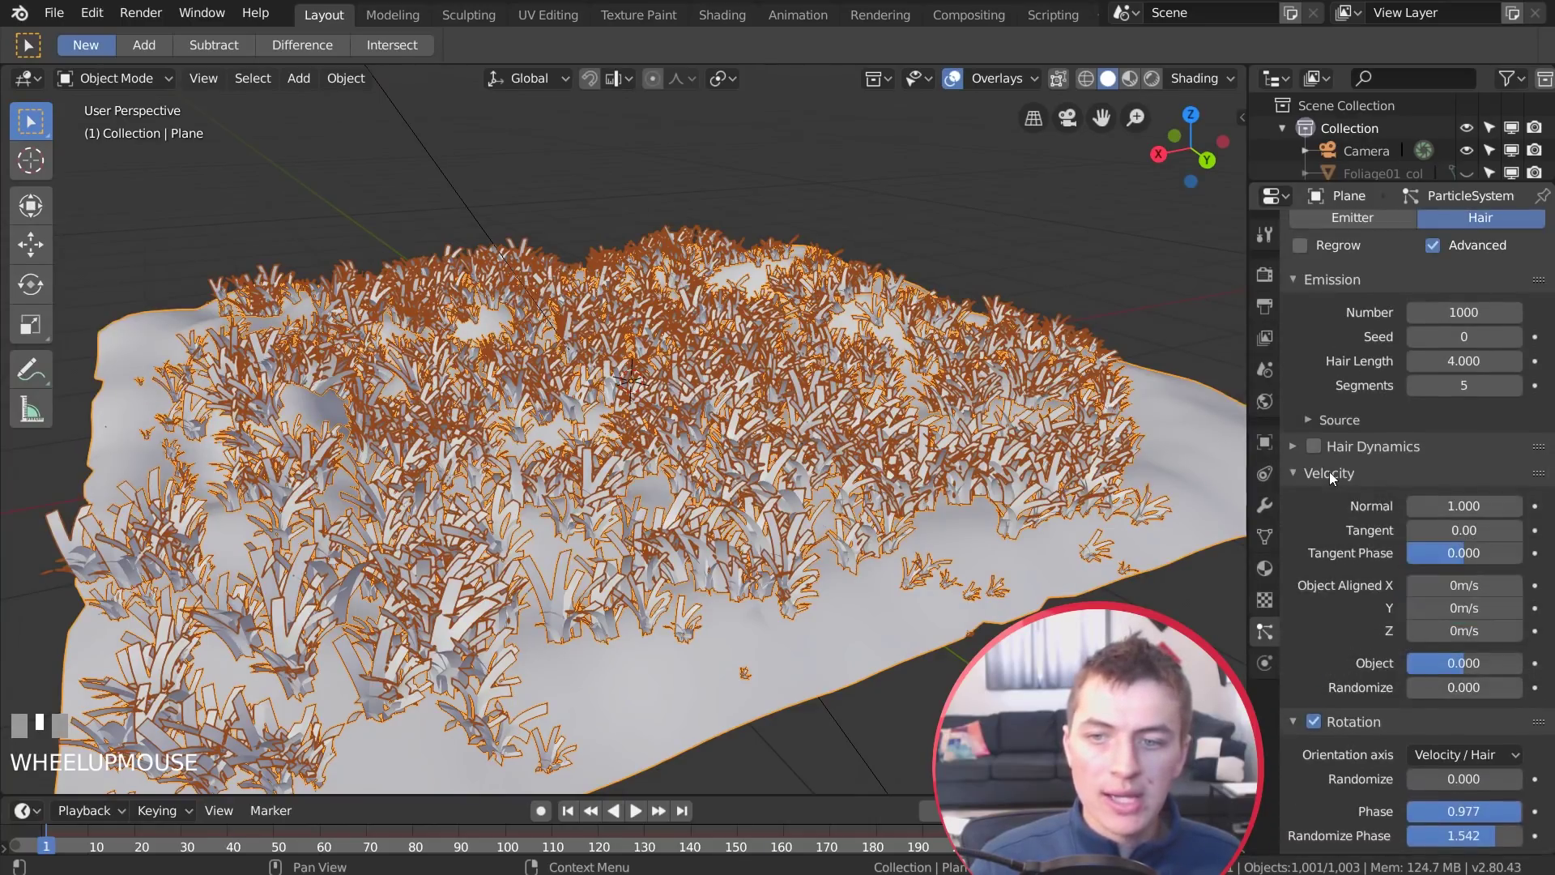
pyautogui.middleClick(1337, 475)
pyautogui.scroll(3)
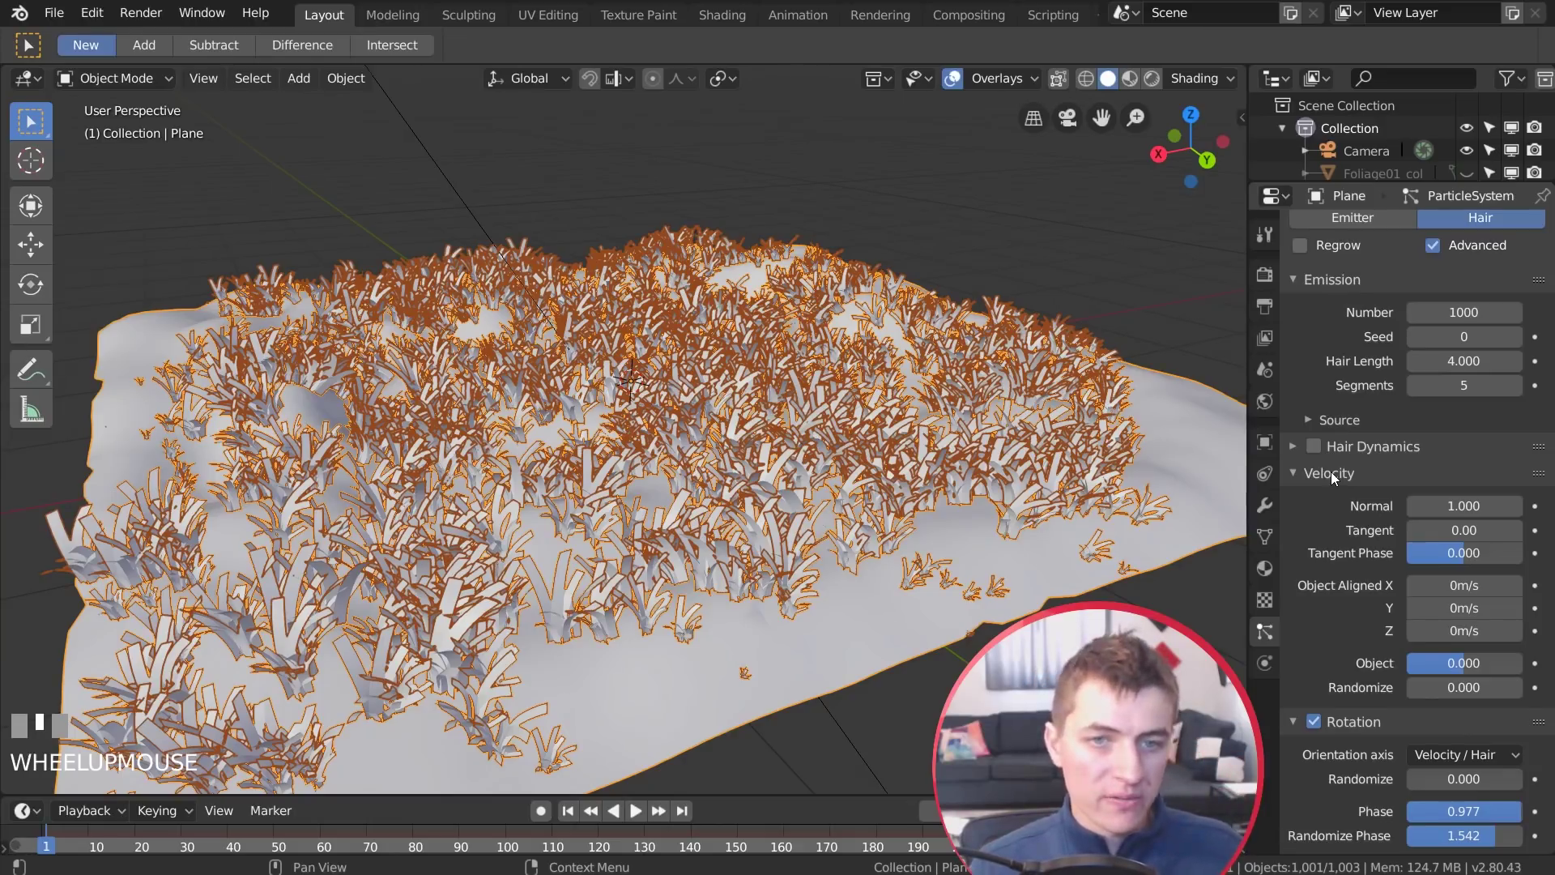
pyautogui.moveTo(1337, 475); pyautogui.dragTo(1220, 379)
pyautogui.scroll(3)
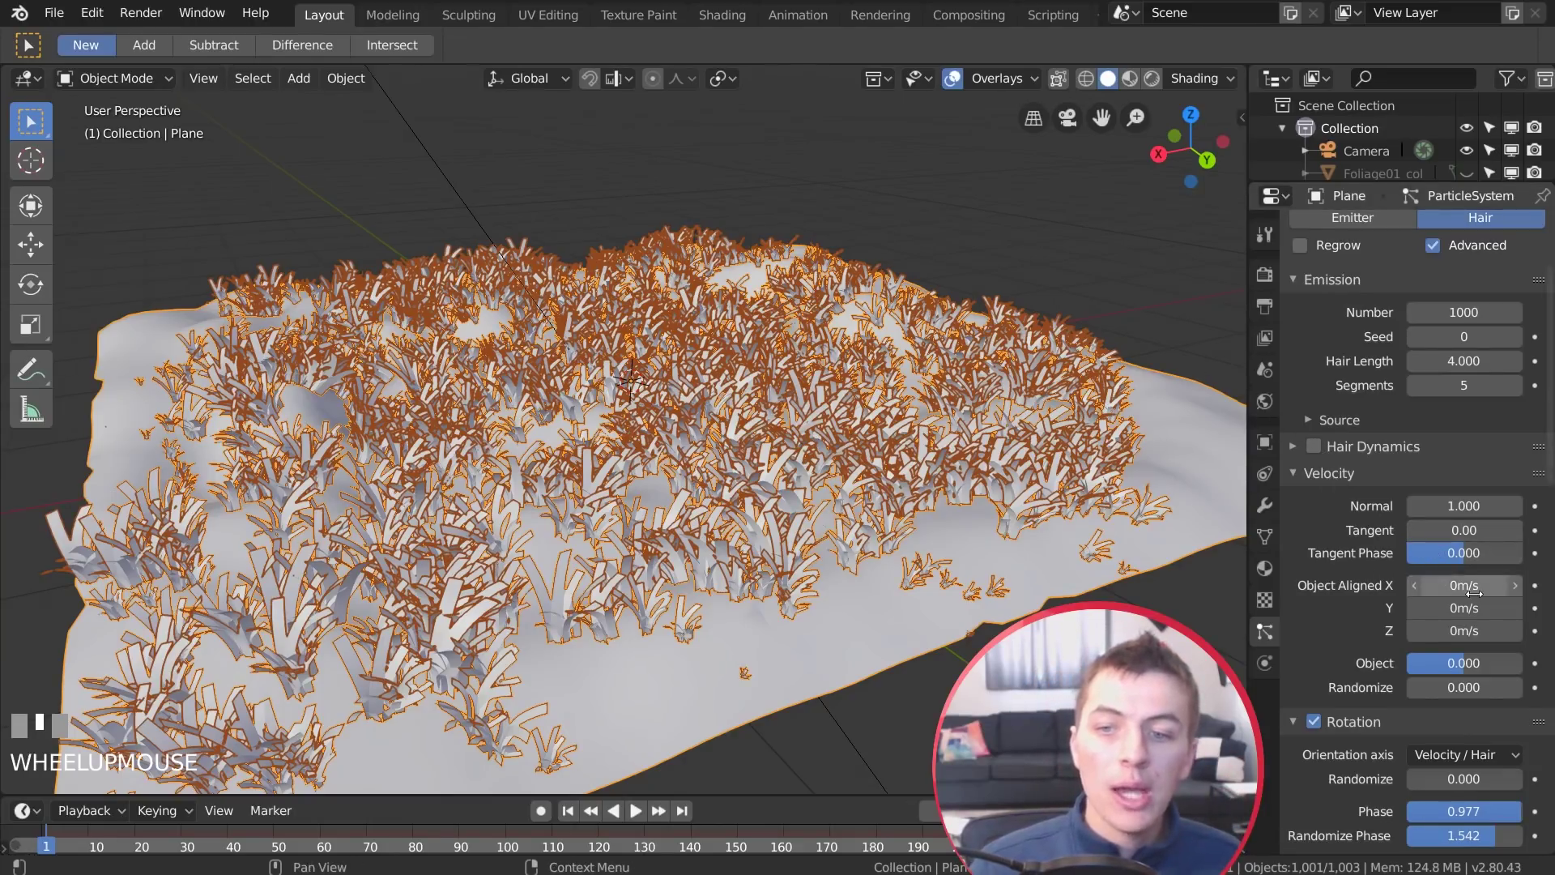
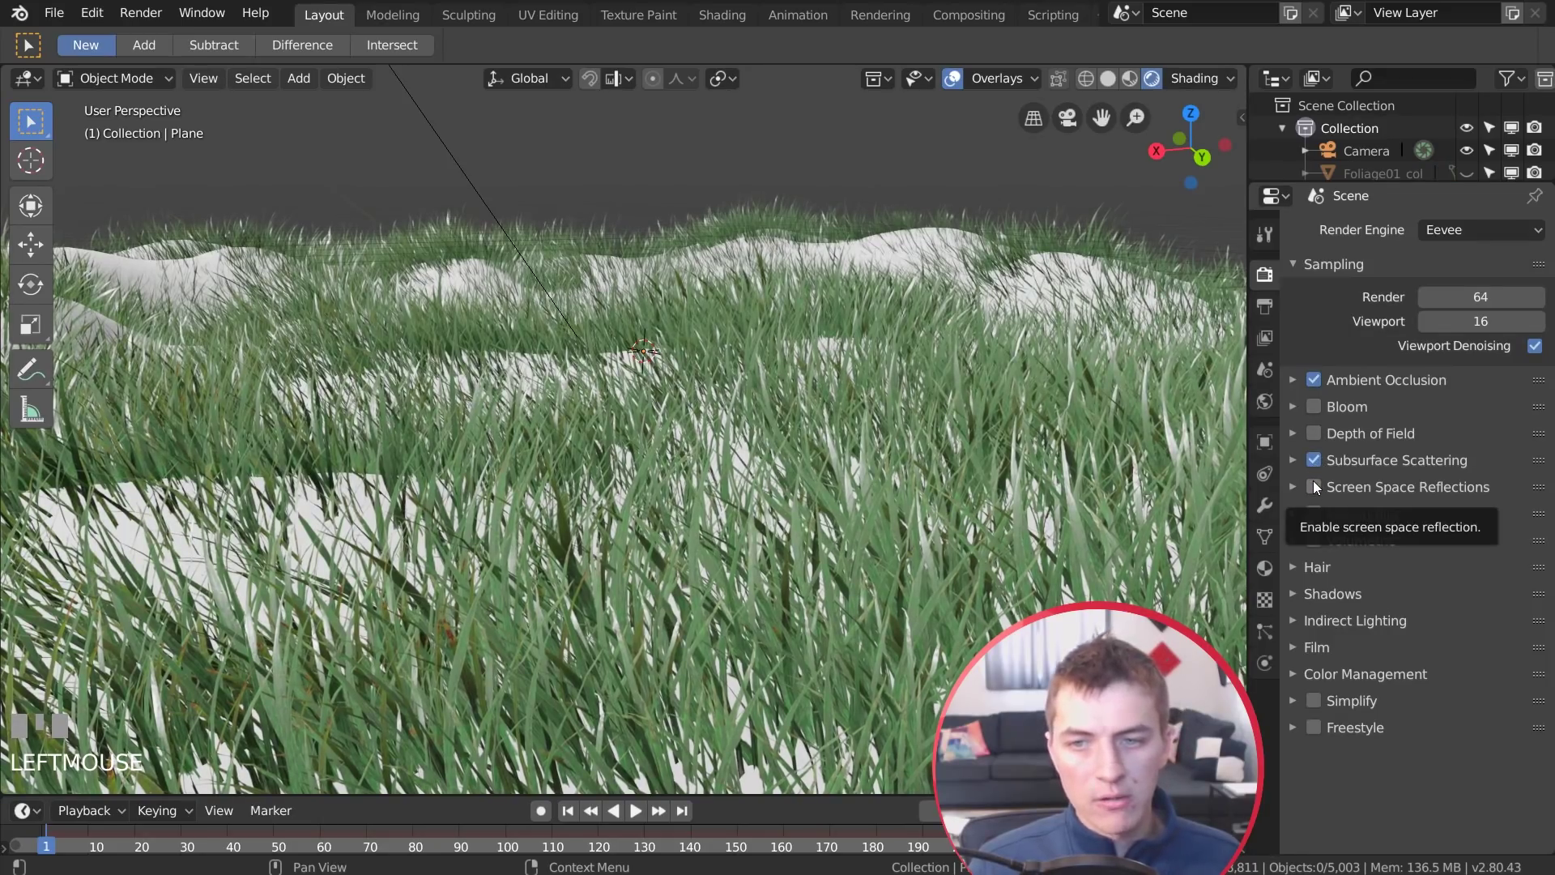
# Turn on Screen Space Reflections in the Eevee render settings
pyautogui.click(1319, 484)
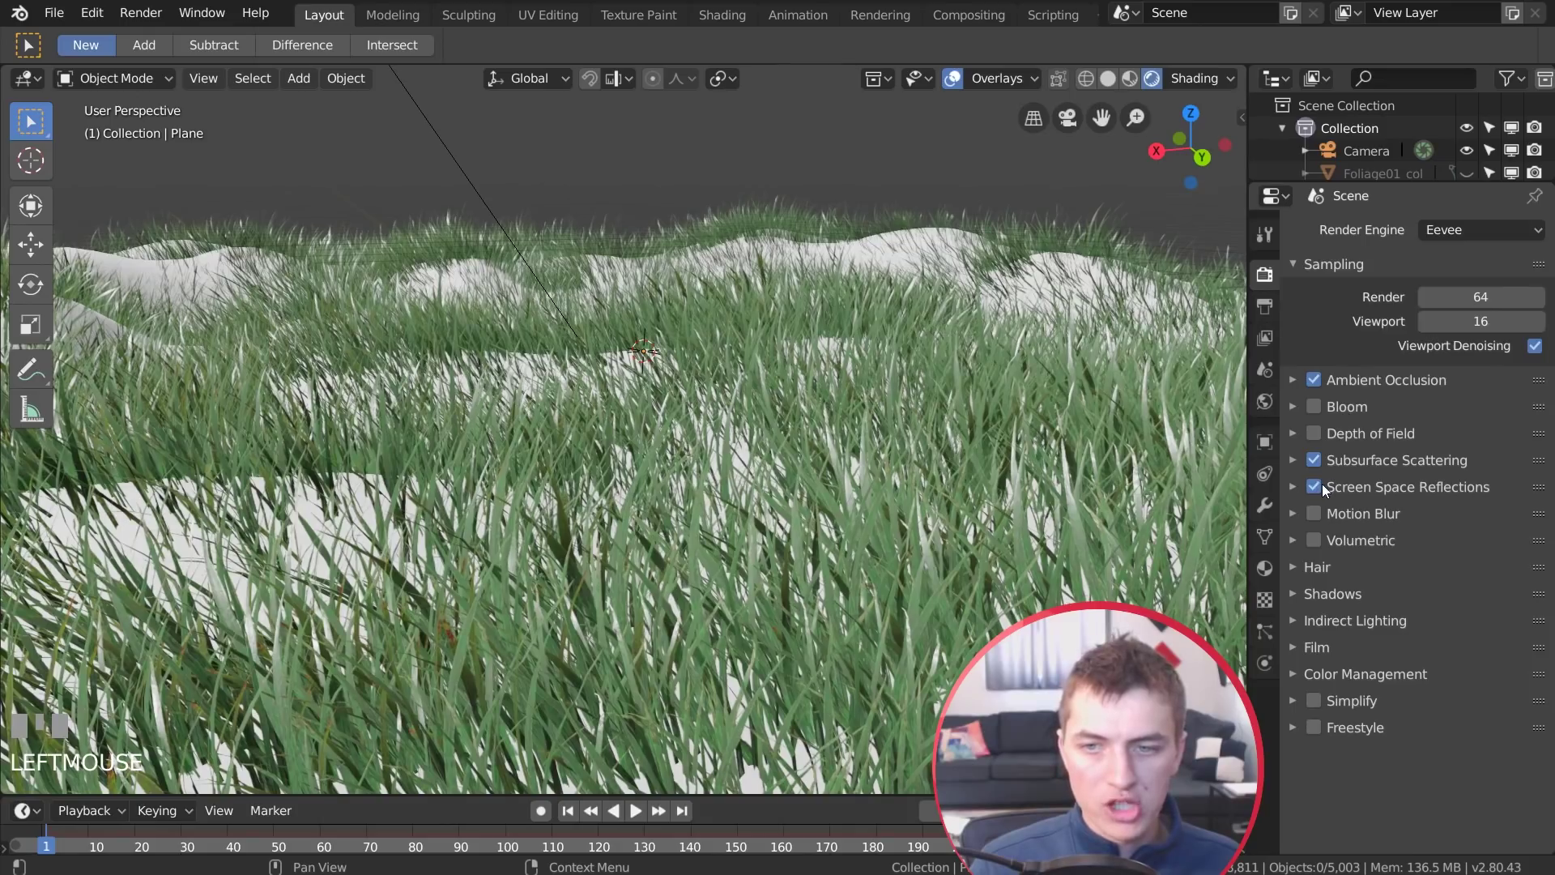
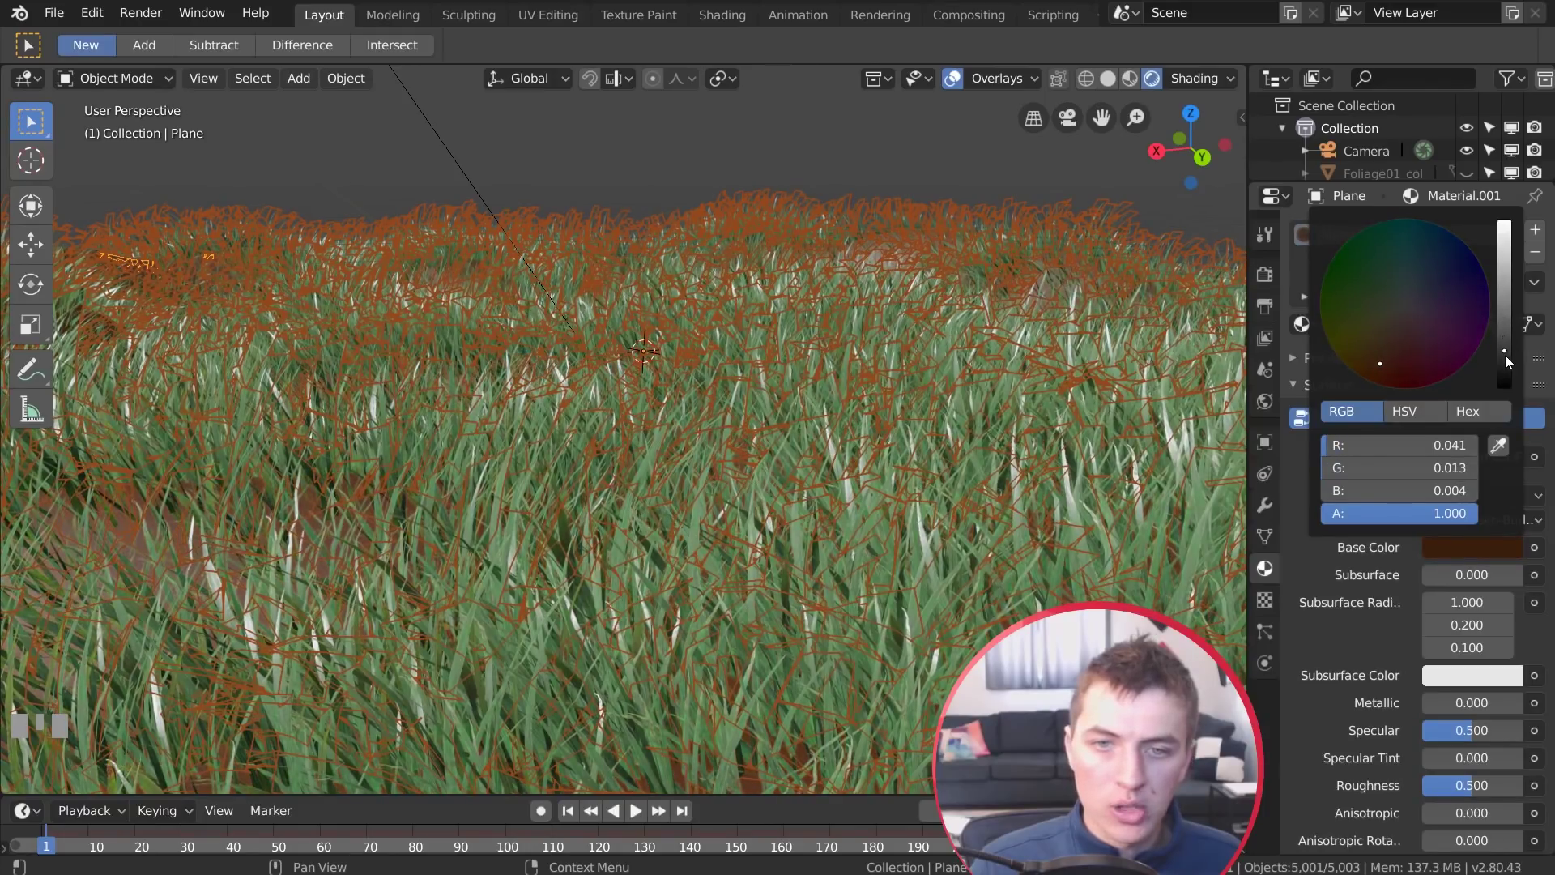
# Set the terrain material's Base Color to dark brown (R 0.041, G 0.013, B 0.004)
pyautogui.press('a')
pyautogui.moveTo(919, 505); pyautogui.dragTo(500, 204)
# Select the Sun light and rotate it to a low slant across the grassy terrain
pyautogui.rightClick(501, 204)
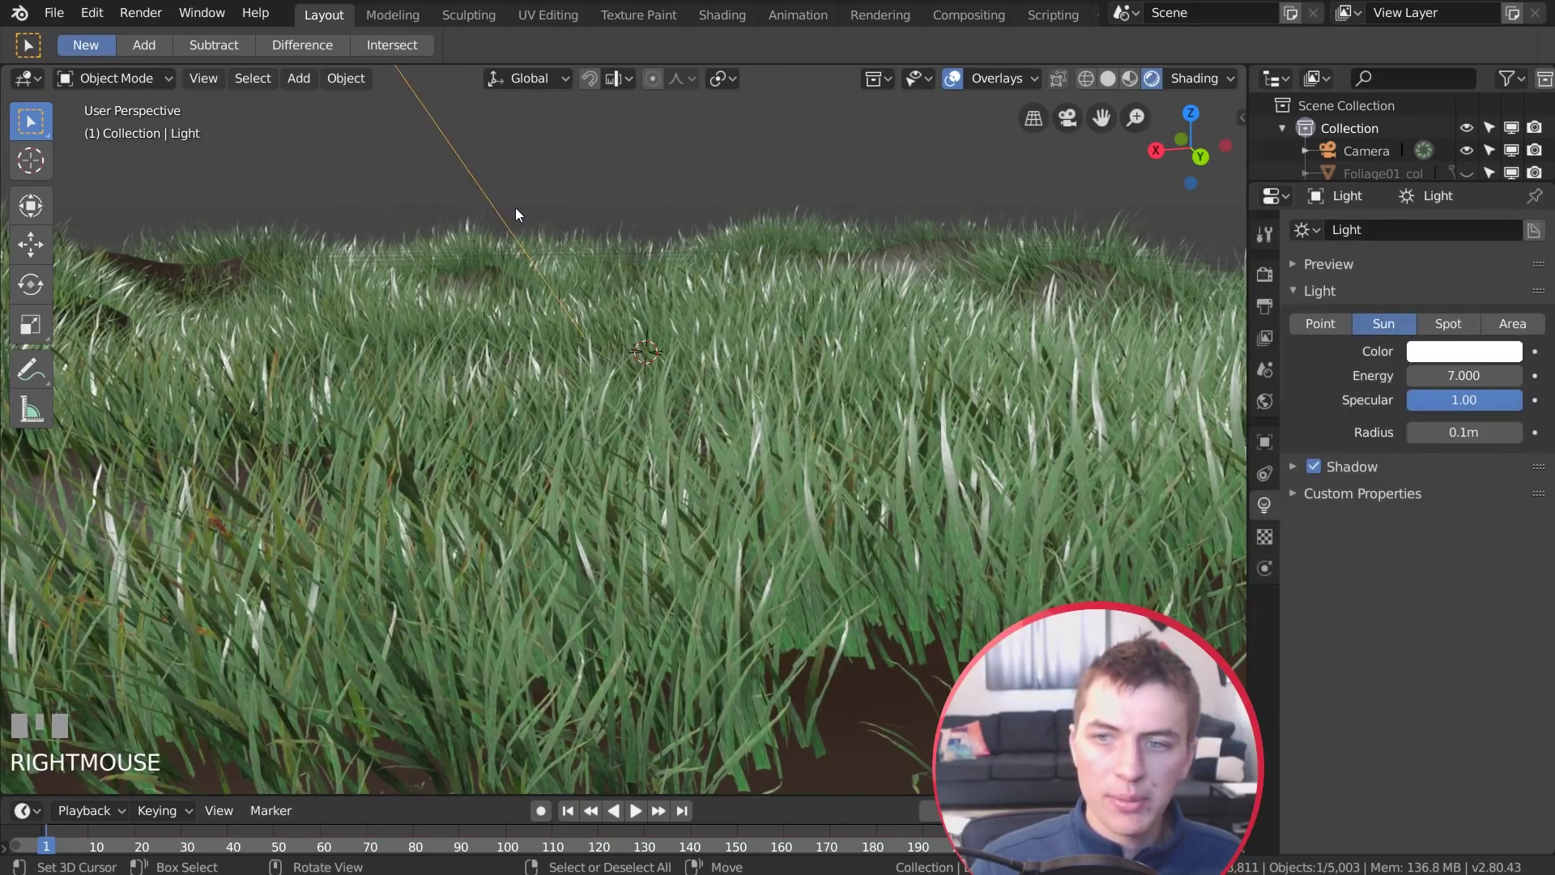
pyautogui.scroll(-3)
pyautogui.press('r')
pyautogui.click(731, 181)
pyautogui.scroll(-3)
pyautogui.scroll(3)
pyautogui.press('r')
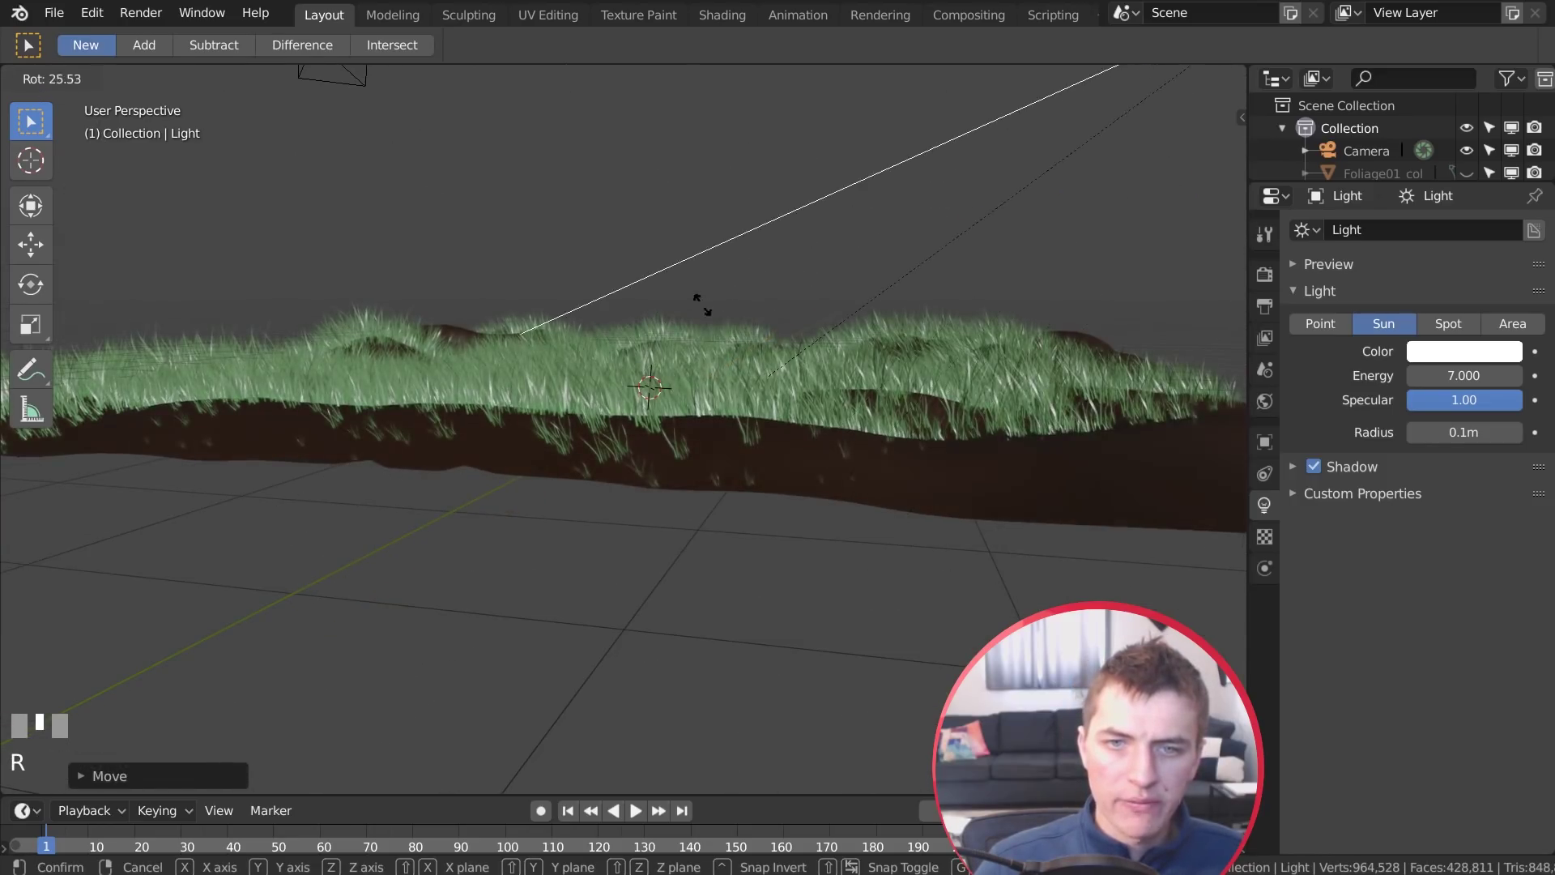
pyautogui.click(742, 233)
# Reposition and fine-rotate the sun, then bring up its colour to tint it warm peach
pyautogui.scroll(-3)
pyautogui.press('g')
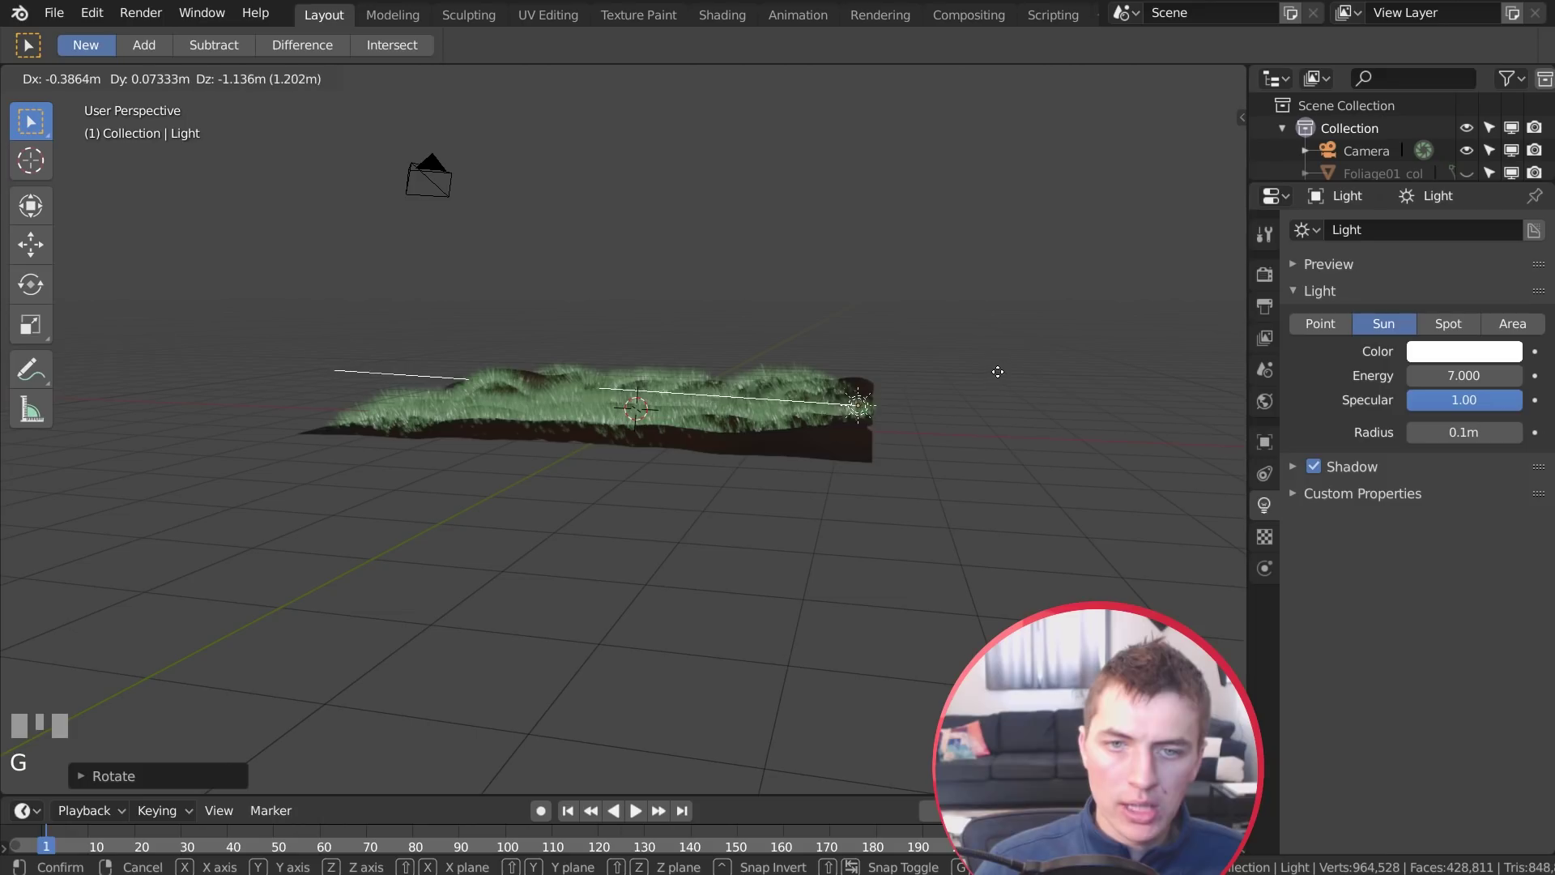
pyautogui.click(881, 451)
pyautogui.scroll(3)
pyautogui.moveTo(903, 479); pyautogui.dragTo(882, 432)
pyautogui.press('r')
pyautogui.click(882, 432)
pyautogui.middleClick(961, 440)
pyautogui.click(1470, 369)
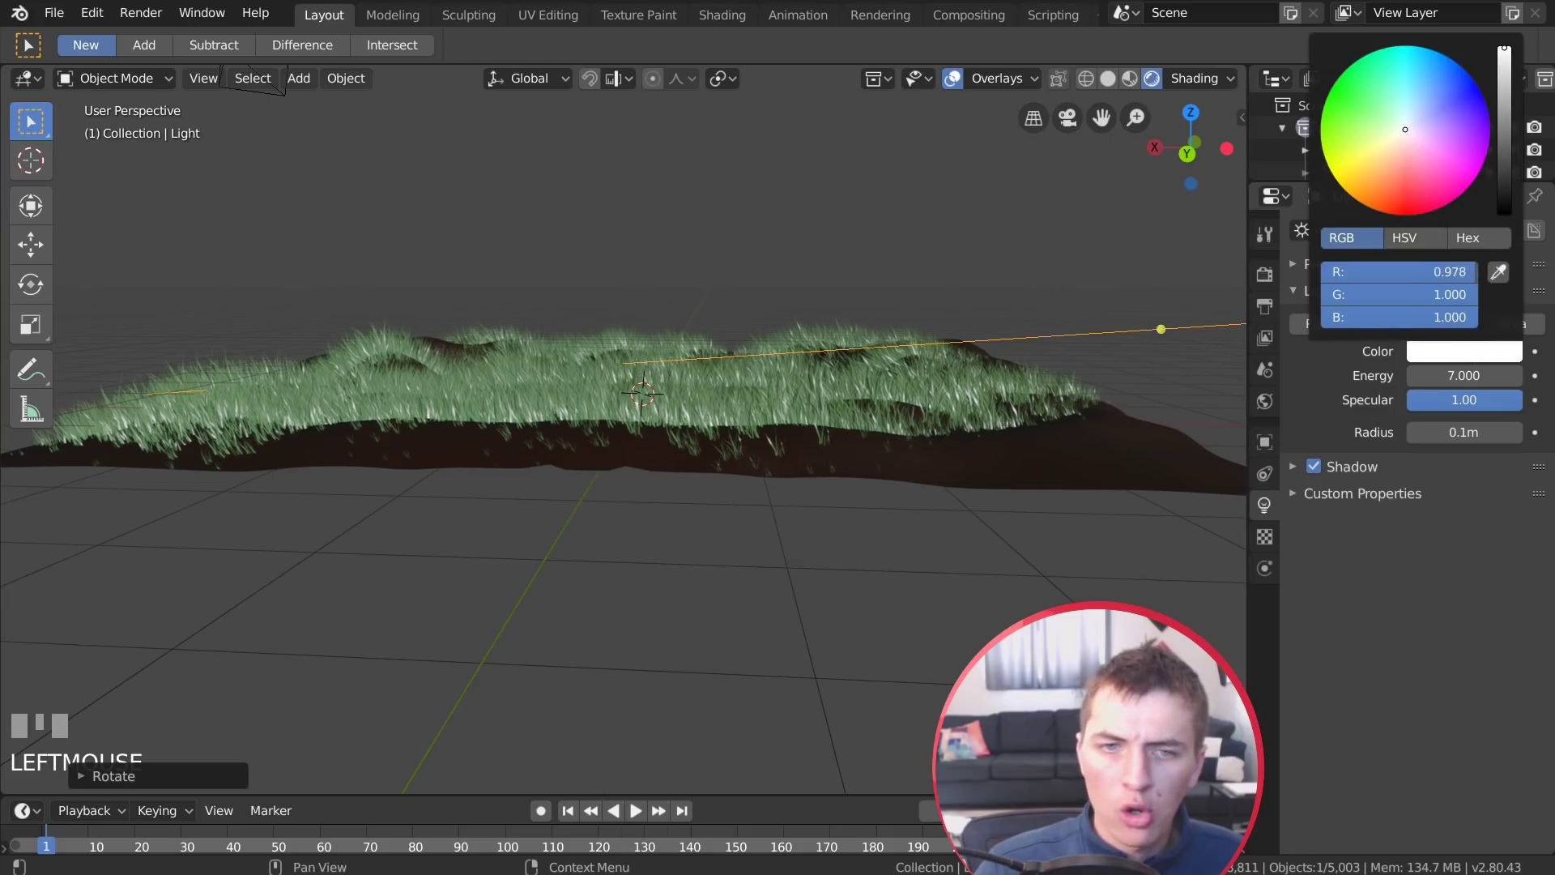
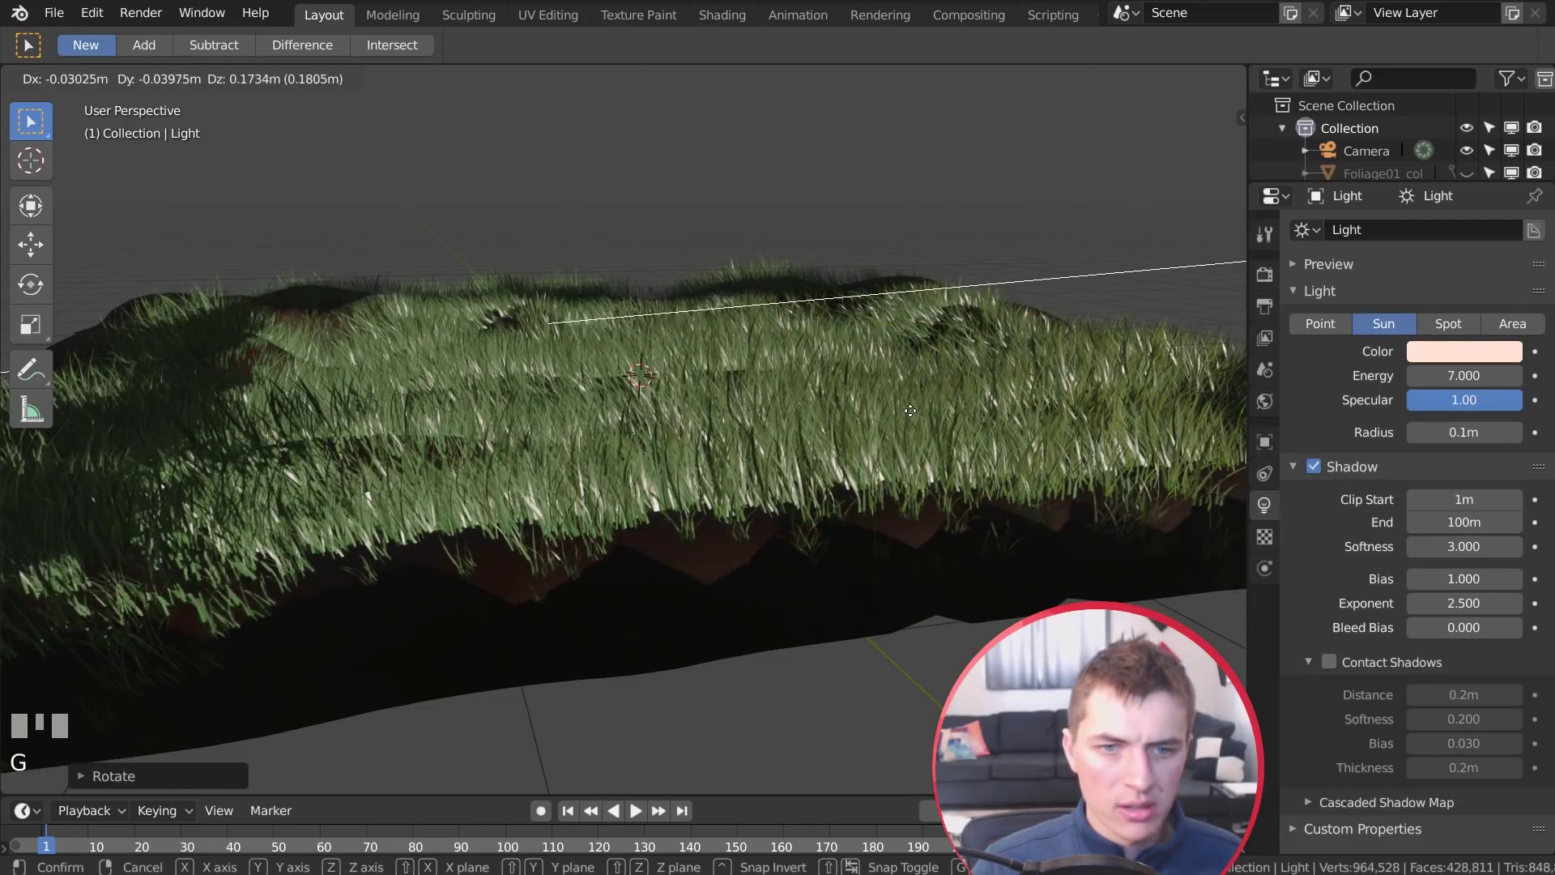
# Lower the terrain's Base Color to a warmer dark brown and edit the Sun's shadow End value
pyautogui.click(1400, 473)
pyautogui.click(1332, 662)
pyautogui.rightClick(1012, 572)
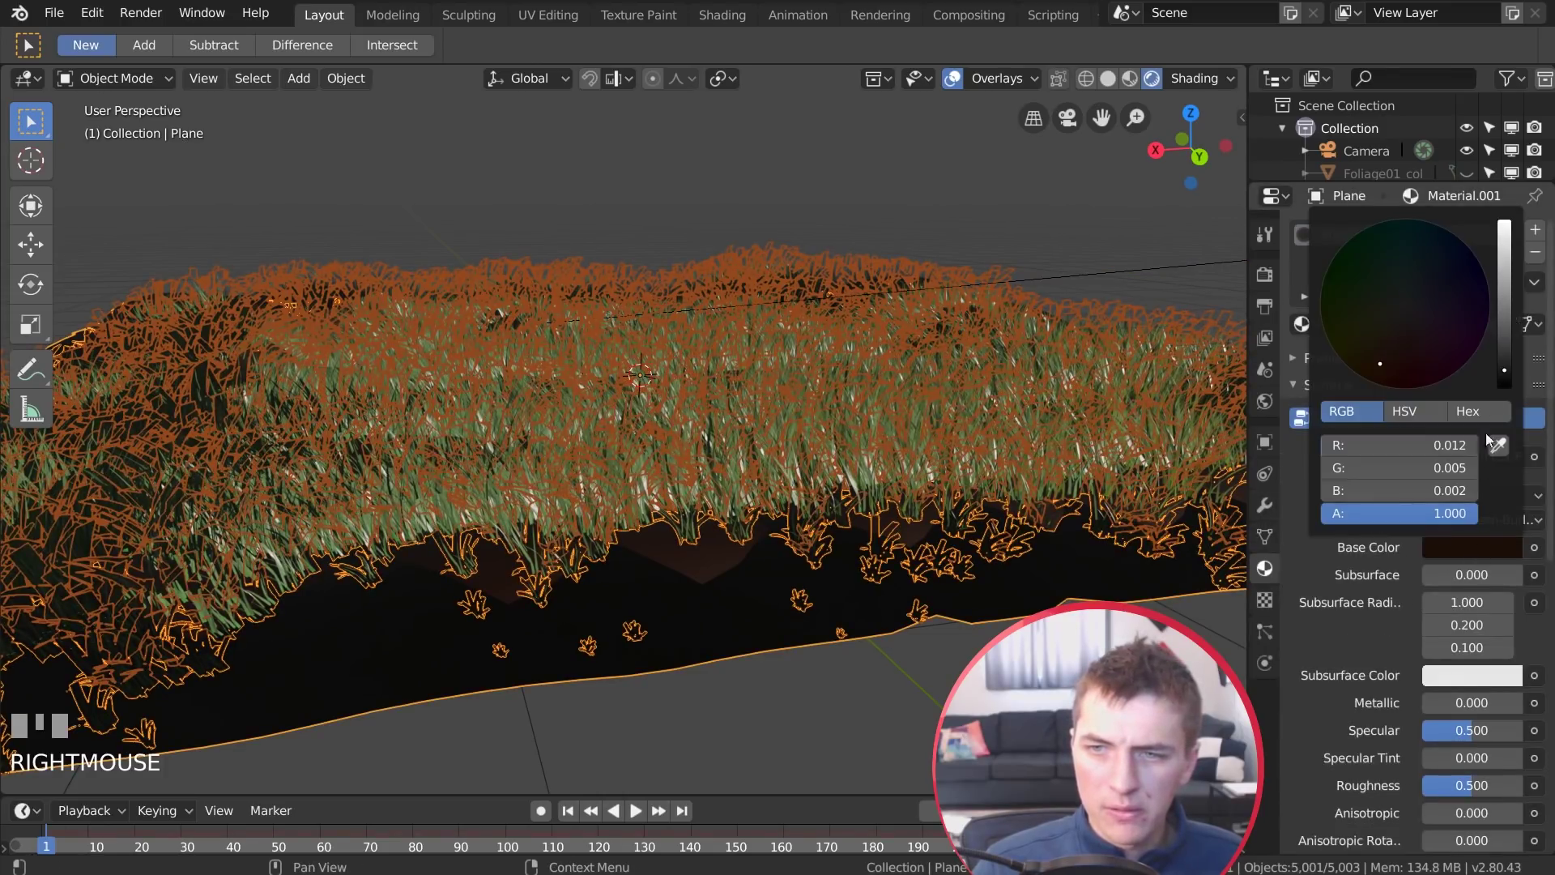
pyautogui.click(1510, 354)
pyautogui.rightClick(778, 451)
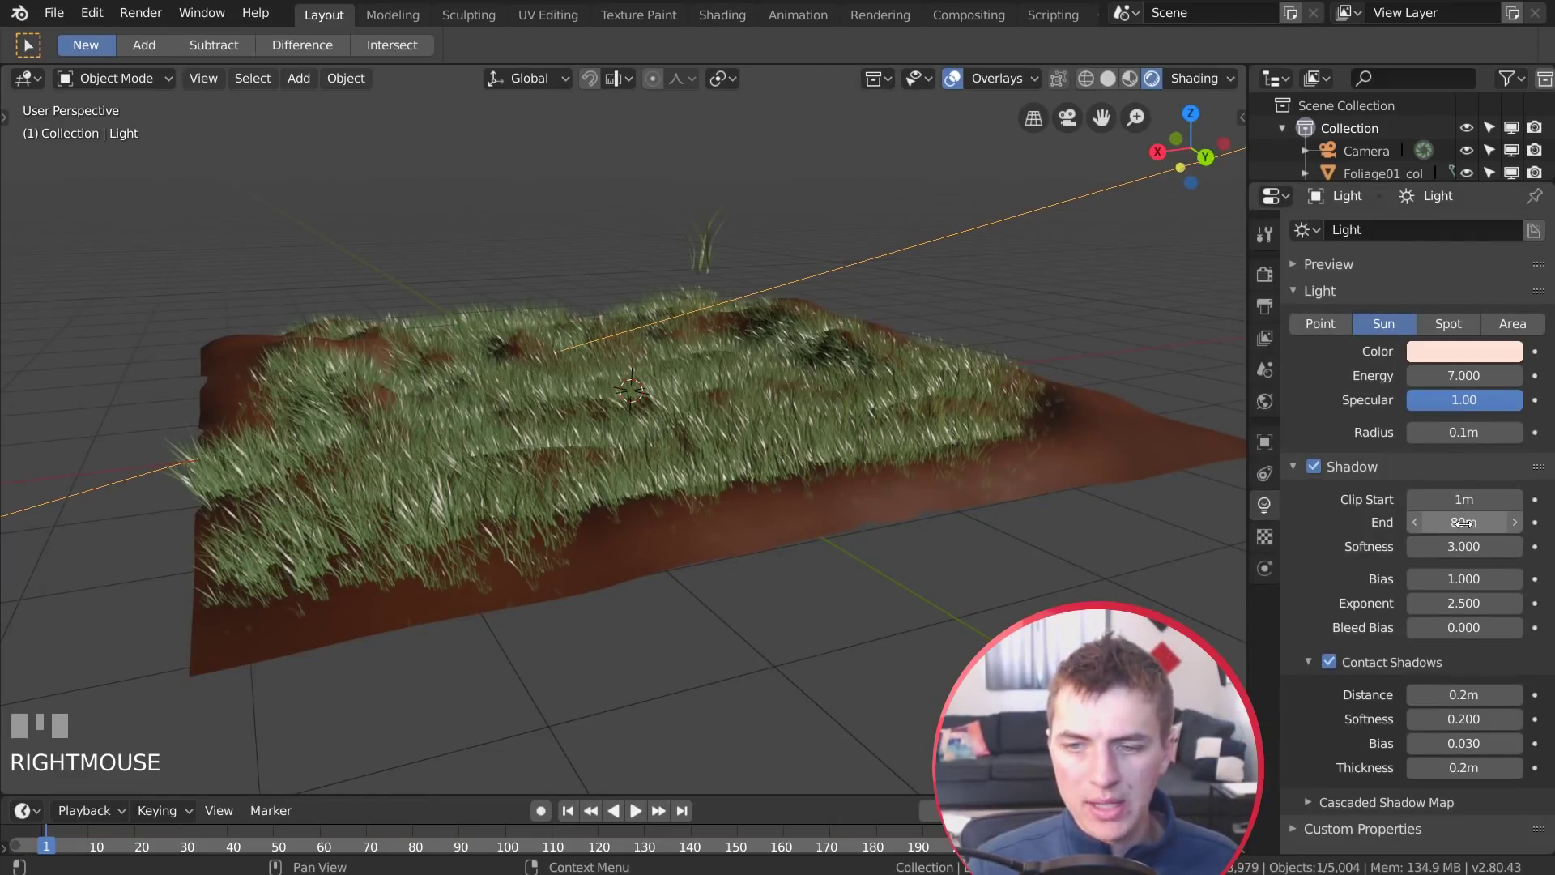
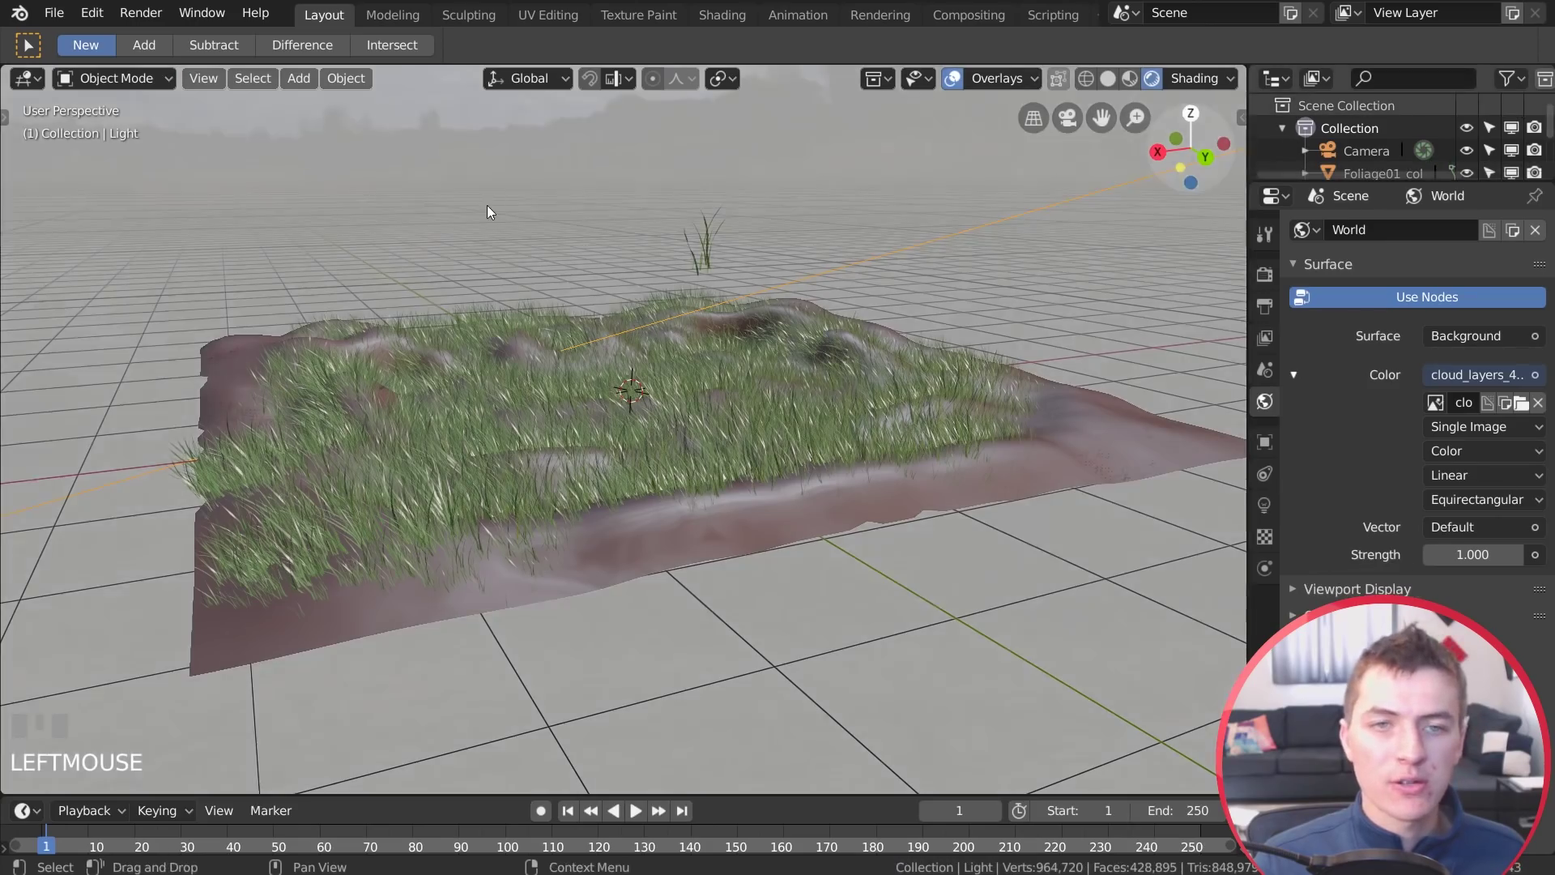
# Orbit and zoom around the grass to inspect it against the cloud_layers HDR sky
pyautogui.scroll(3)
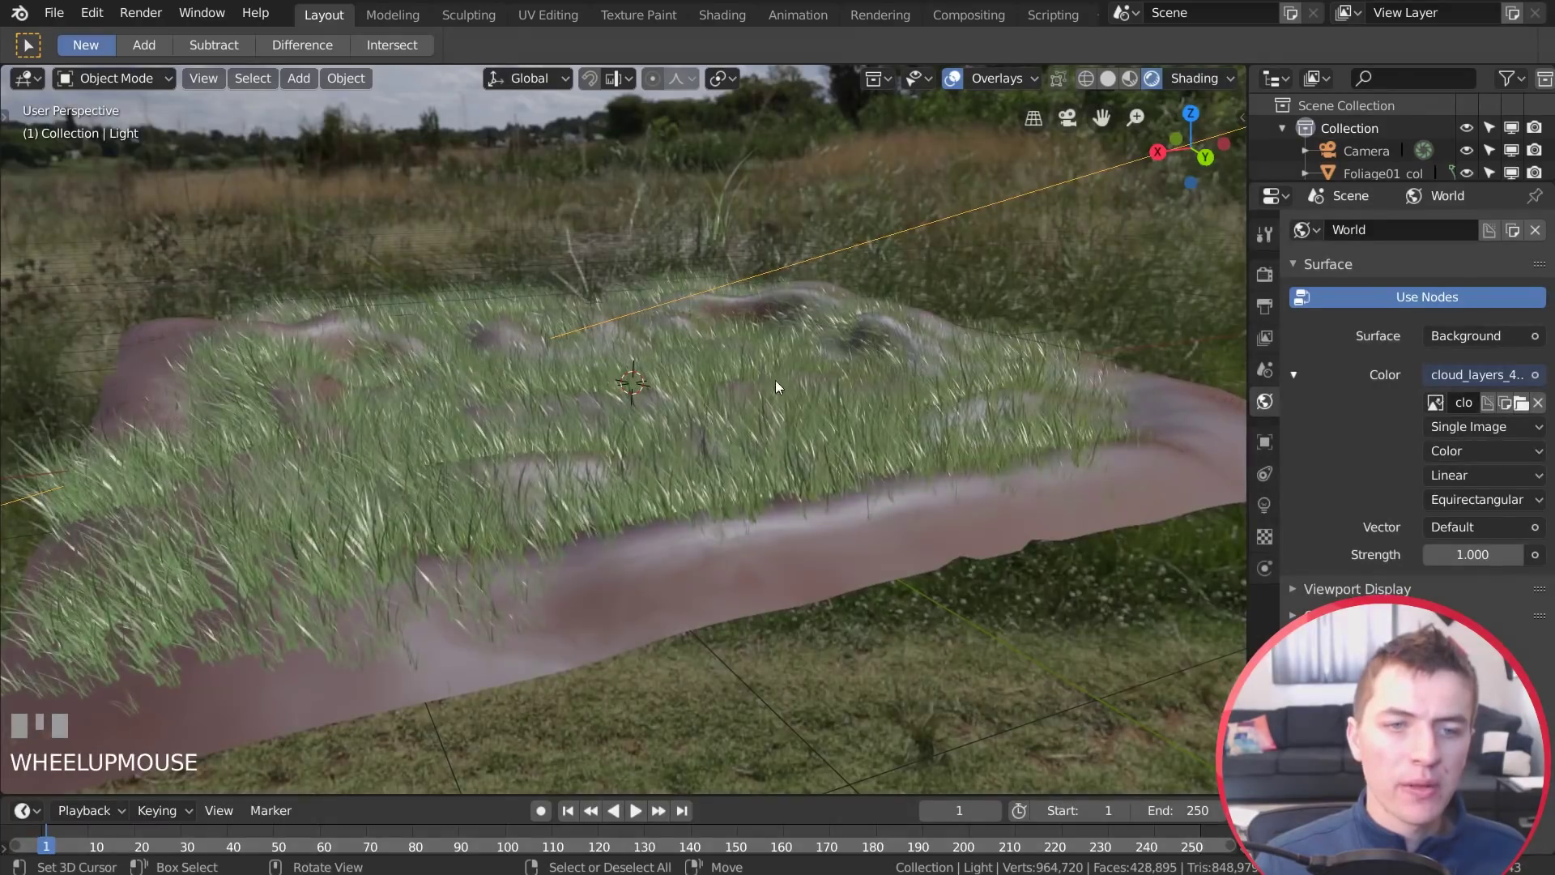
pyautogui.moveTo(839, 493); pyautogui.dragTo(861, 555)
pyautogui.scroll(3)
pyautogui.moveTo(836, 548); pyautogui.dragTo(863, 565)
pyautogui.scroll(3)
pyautogui.moveTo(930, 678); pyautogui.dragTo(949, 614)
pyautogui.scroll(-3)
# Select and hide the single grass foliage model, then look down onto the terrain
pyautogui.press('a')
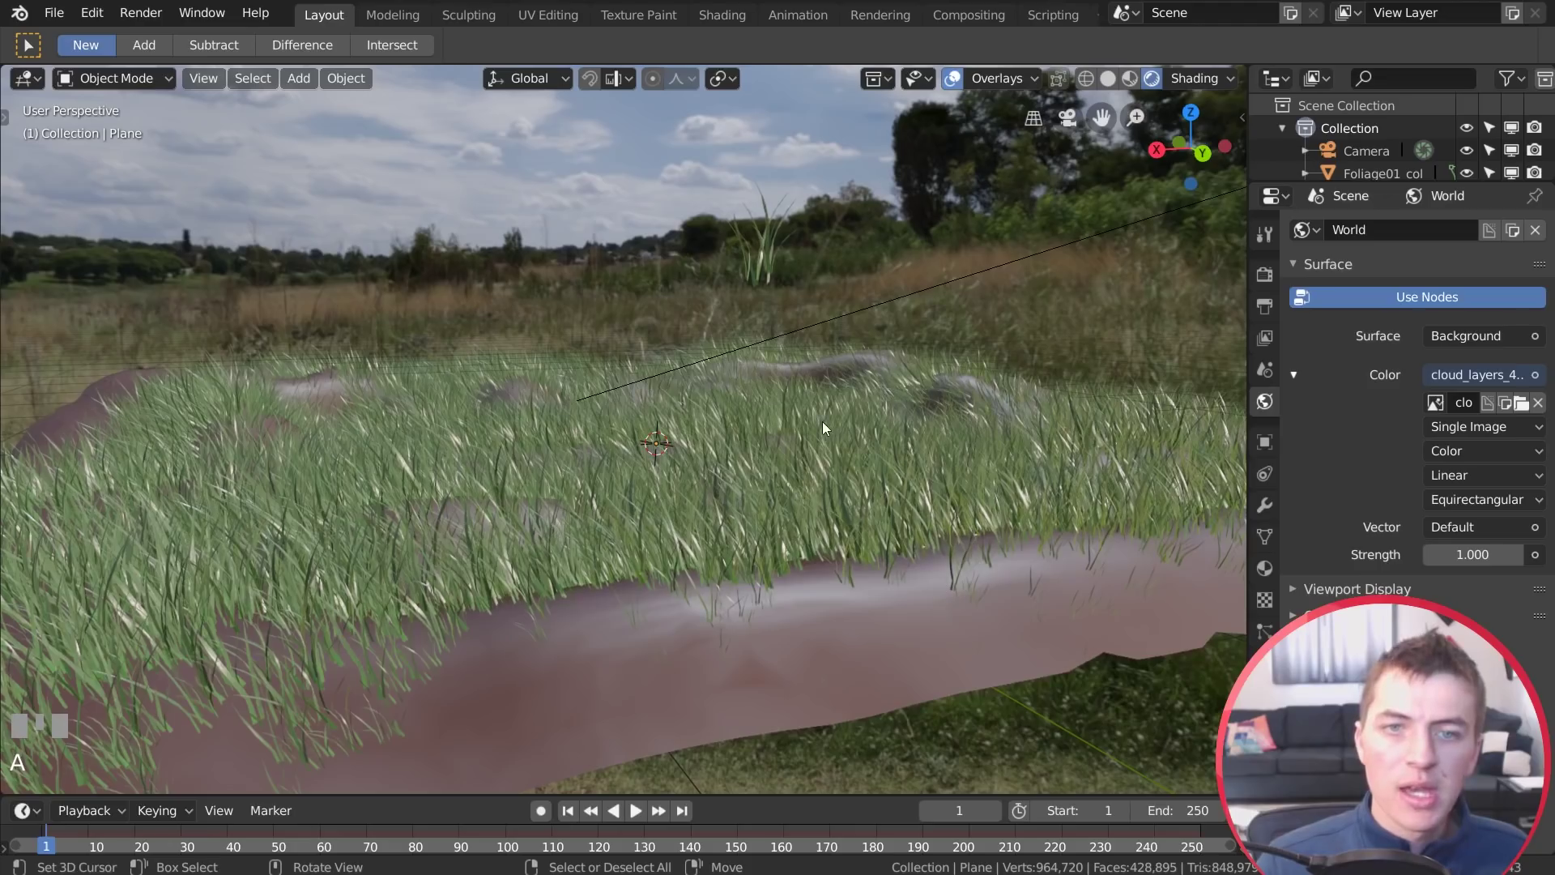
pyautogui.moveTo(854, 434); pyautogui.dragTo(739, 250)
pyautogui.rightClick(739, 250)
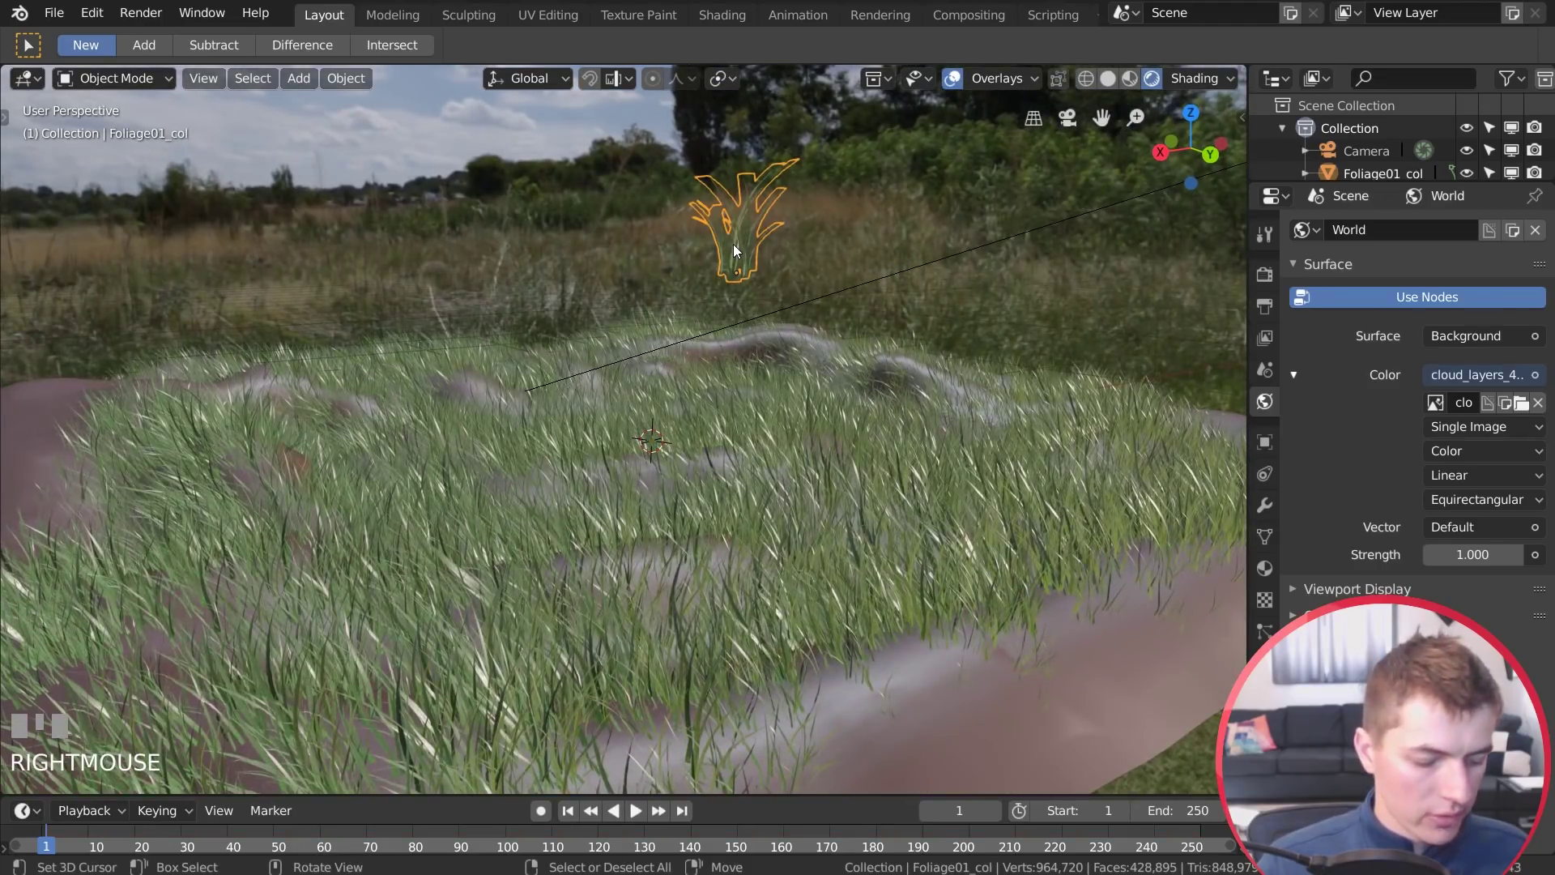
pyautogui.press('h')
pyautogui.middleClick(745, 340)
pyautogui.scroll(-3)
pyautogui.moveTo(758, 353); pyautogui.dragTo(826, 349)
pyautogui.click(826, 349)
# Add cube pillars beside the terrain and raise the Plane's particle Emission Number to 15000
pyautogui.press('shift+a')
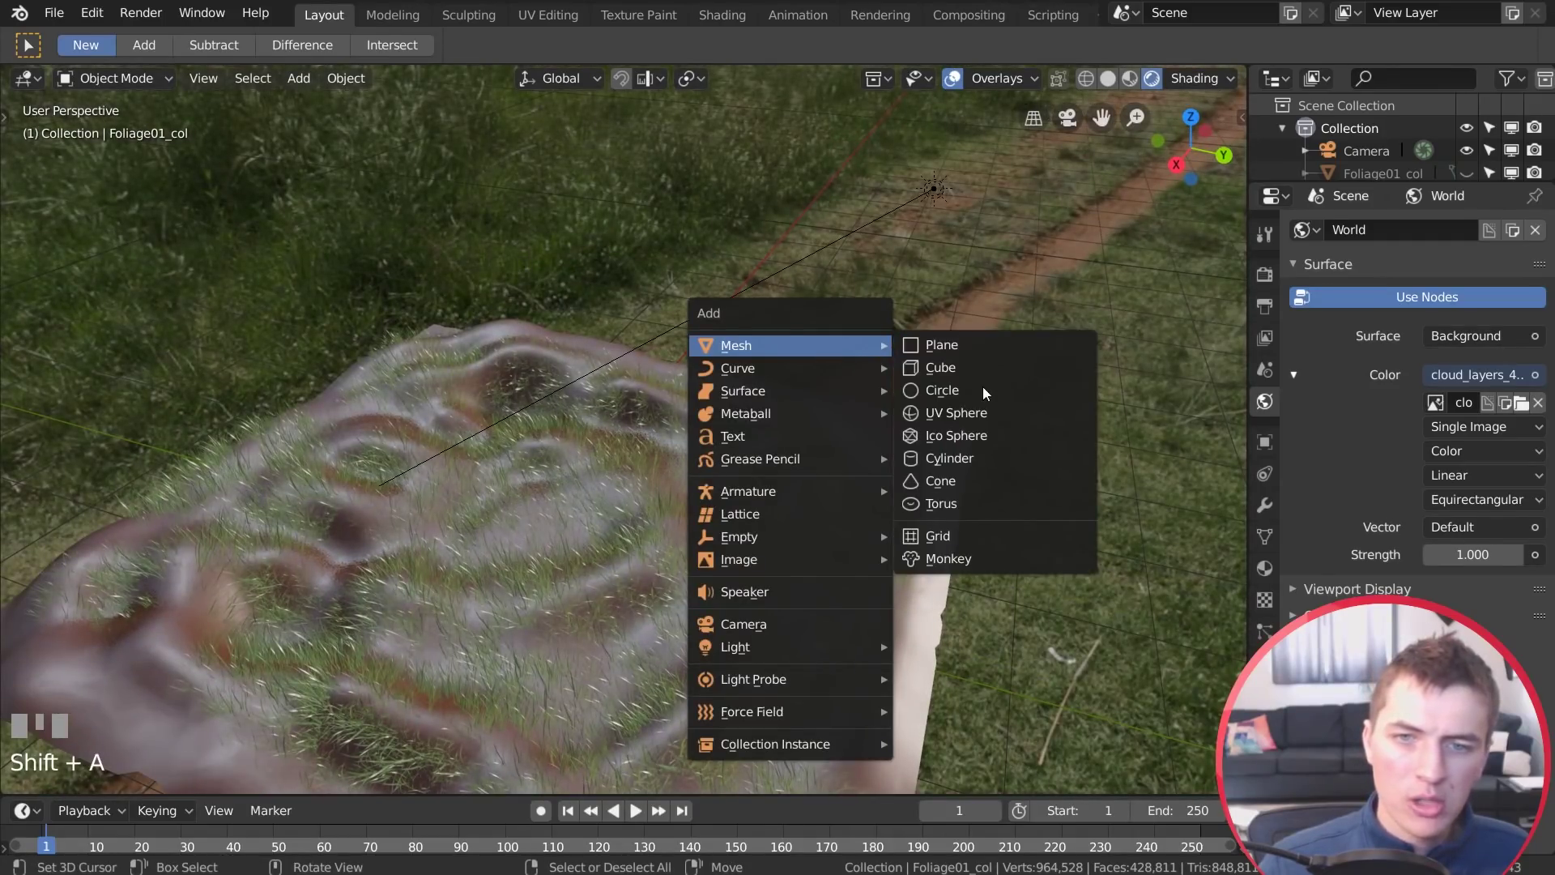
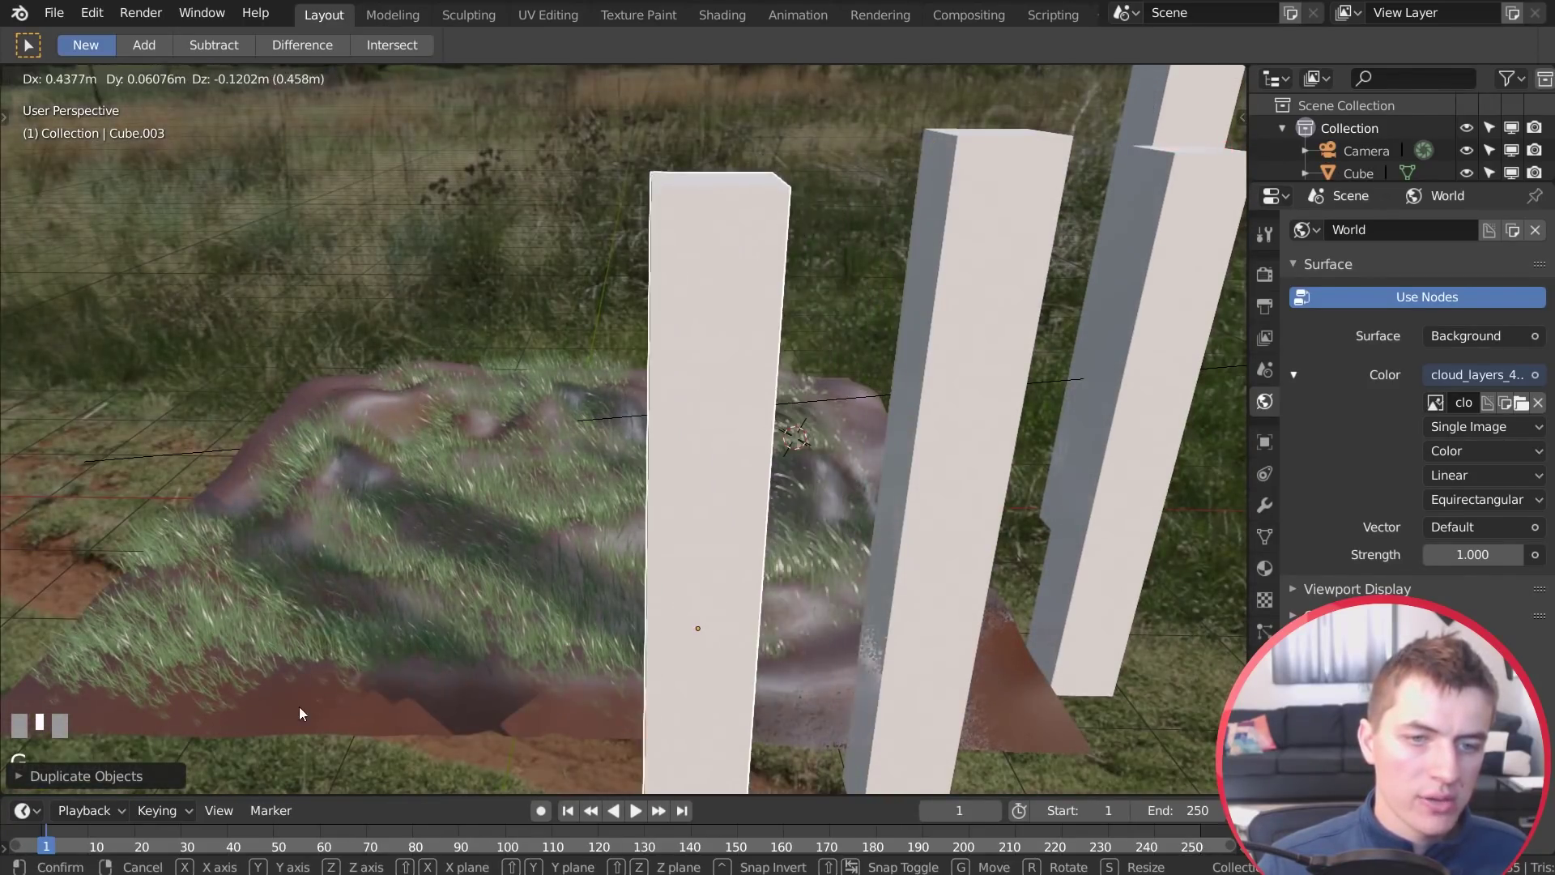
pyautogui.click(451, 686)
pyautogui.scroll(3)
pyautogui.moveTo(622, 650); pyautogui.dragTo(773, 681)
pyautogui.moveTo(773, 680); pyautogui.dragTo(812, 671)
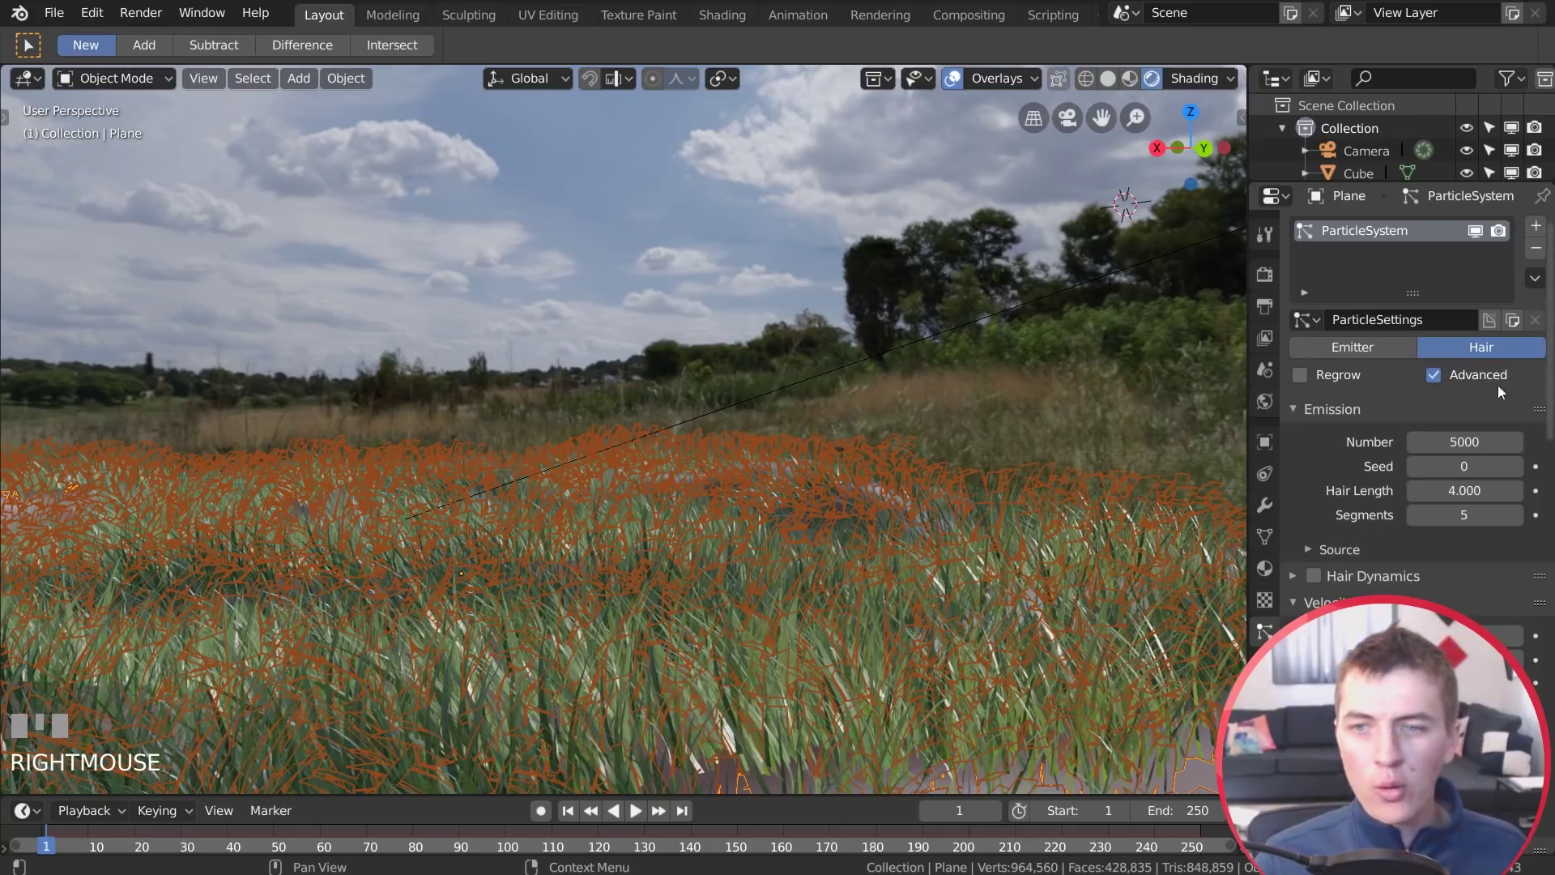